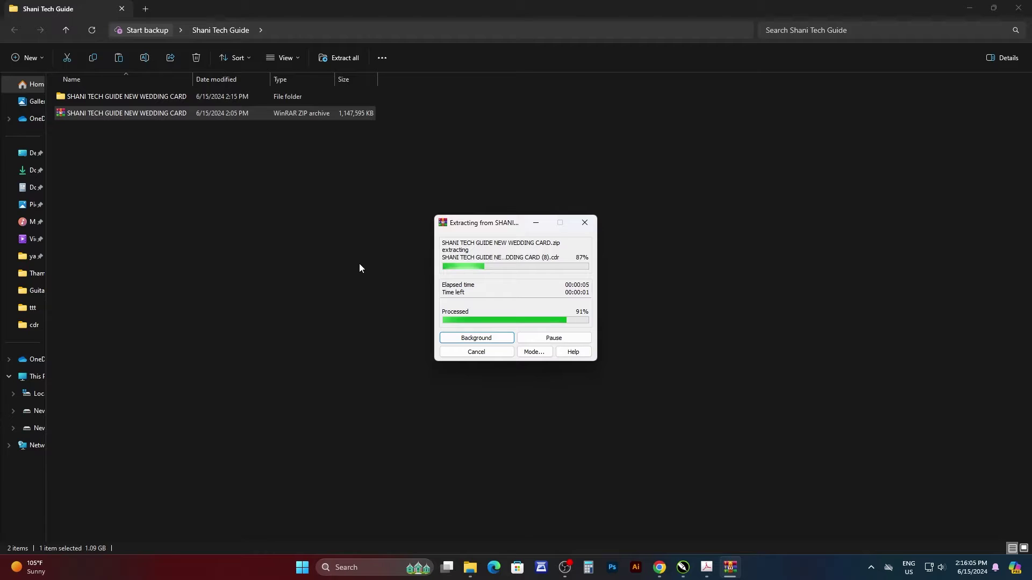
# Step: Open the extracted SHANI TECH GUIDE NEW WEDDING CARD folder after extraction finishes
pyautogui.click(294, 271)
pyautogui.click(149, 103)
pyautogui.doubleClick(150, 103)
pyautogui.click(998, 9)
# Step: Open the Font folder listing the four font files
pyautogui.click(493, 108)
pyautogui.doubleClick(492, 108)
pyautogui.click(501, 134)
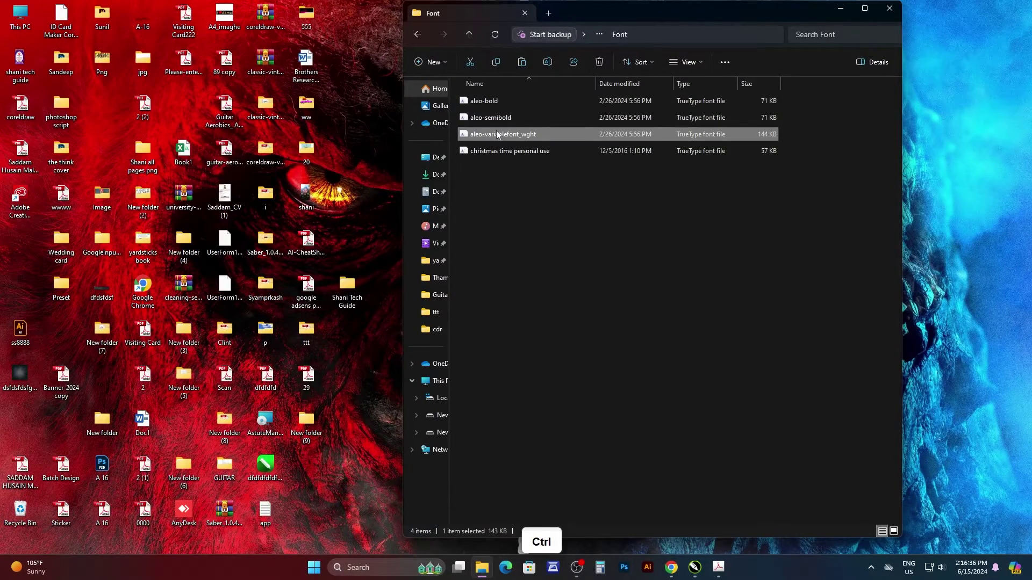
# Step: Bring up the full right-click options for the selected Aleo and Christmas Time font files
pyautogui.rightClick(515, 121)
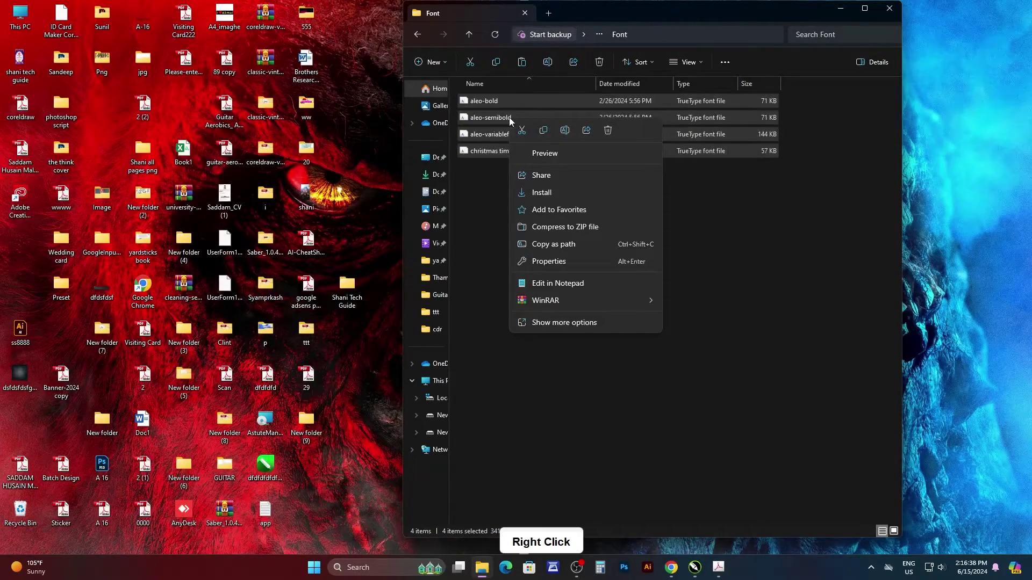
pyautogui.click(569, 328)
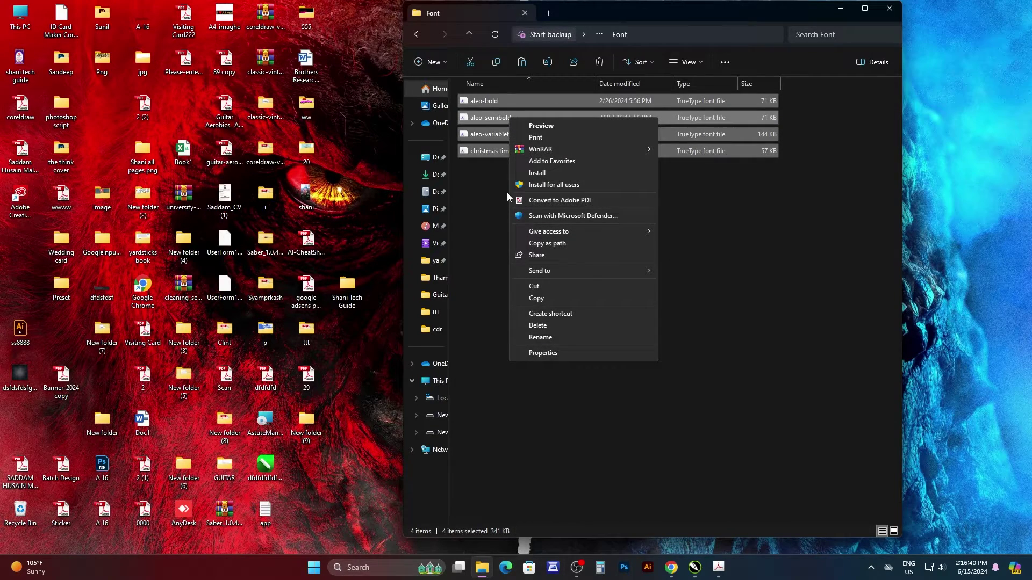
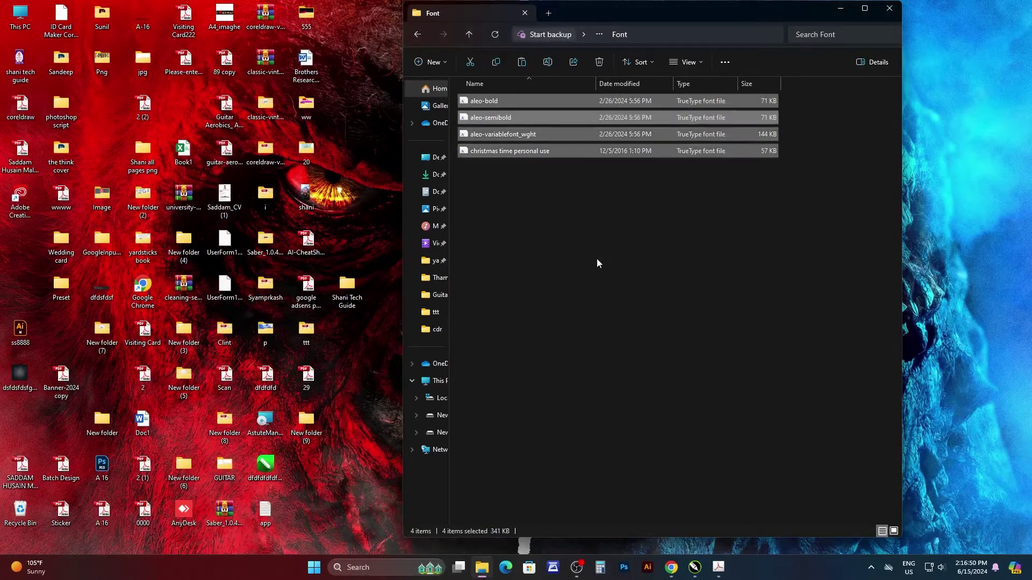
# Step: Go back and open the SHANI TECH GUIDE NEW 20 WEDDING CARD folder
pyautogui.click(477, 39)
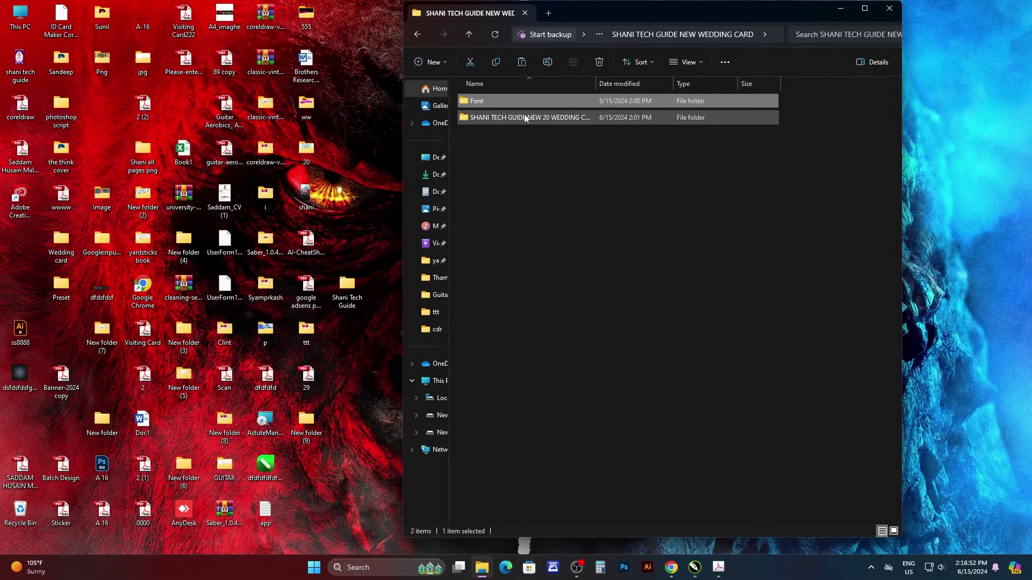
pyautogui.click(531, 119)
pyautogui.doubleClick(531, 119)
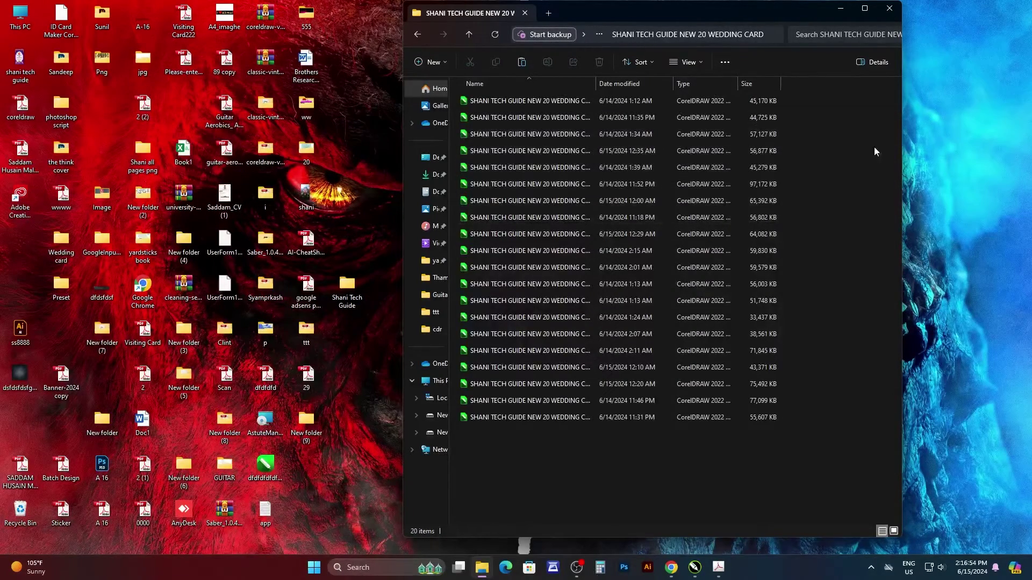
# Step: Show the 20 CorelDRAW card files as large thumbnails and browse through to card 20
pyautogui.click(710, 69)
pyautogui.click(693, 95)
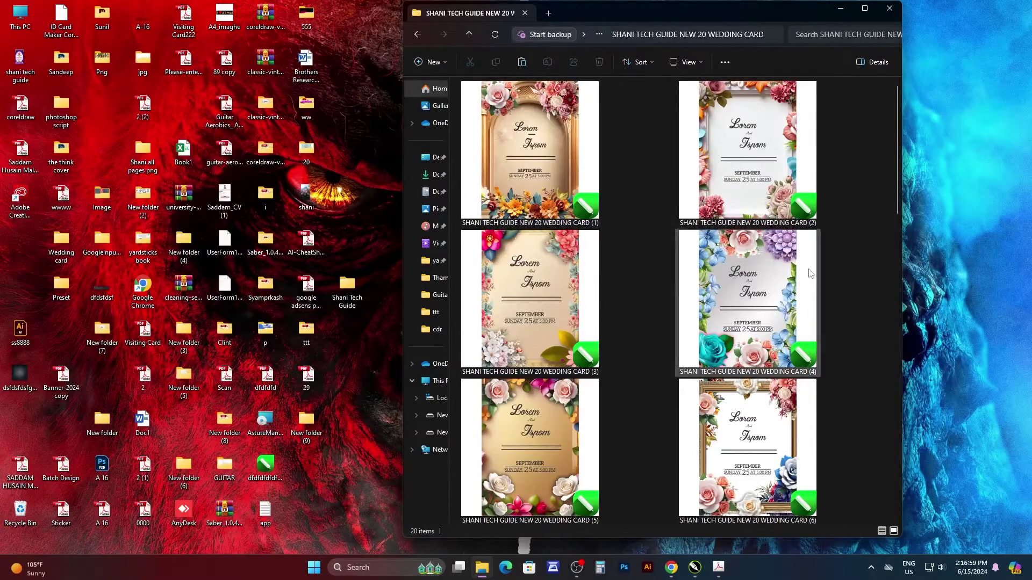
pyautogui.click(900, 106)
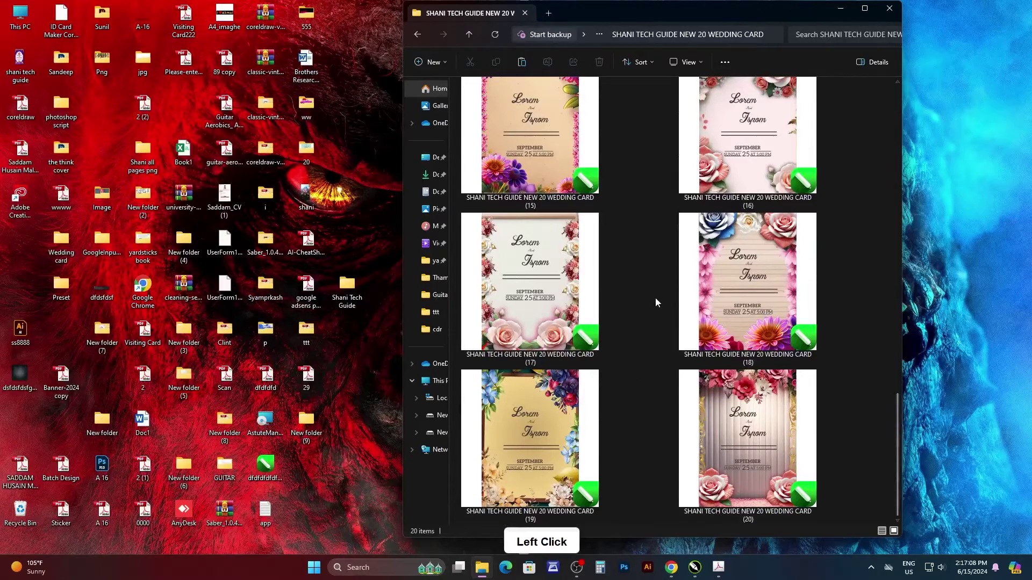
pyautogui.scroll(3)
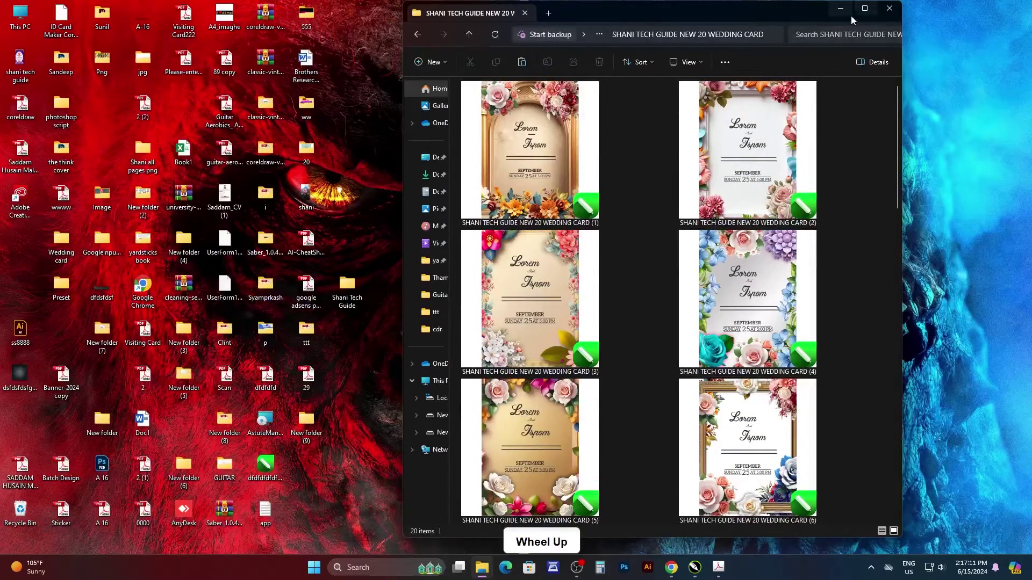
# Step: Switch to CorelDRAW and open wedding card design (1) from the 20 wedding card folder
pyautogui.click(844, 18)
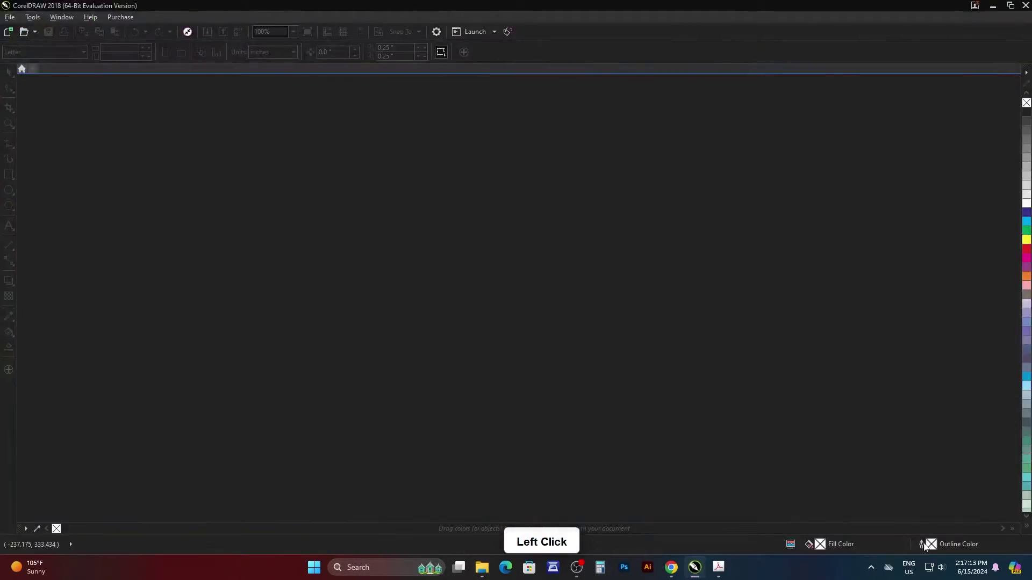
pyautogui.click(556, 265)
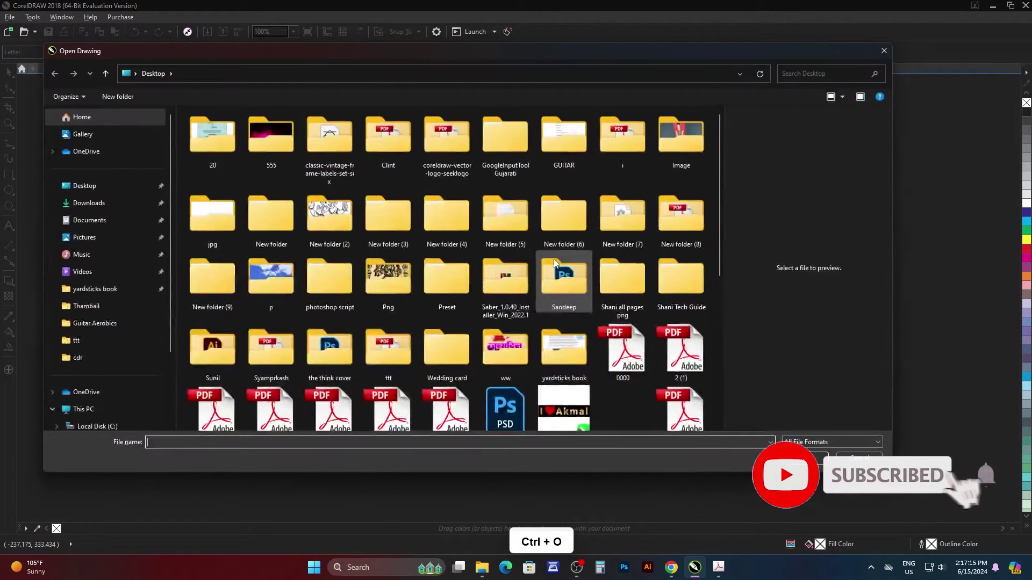
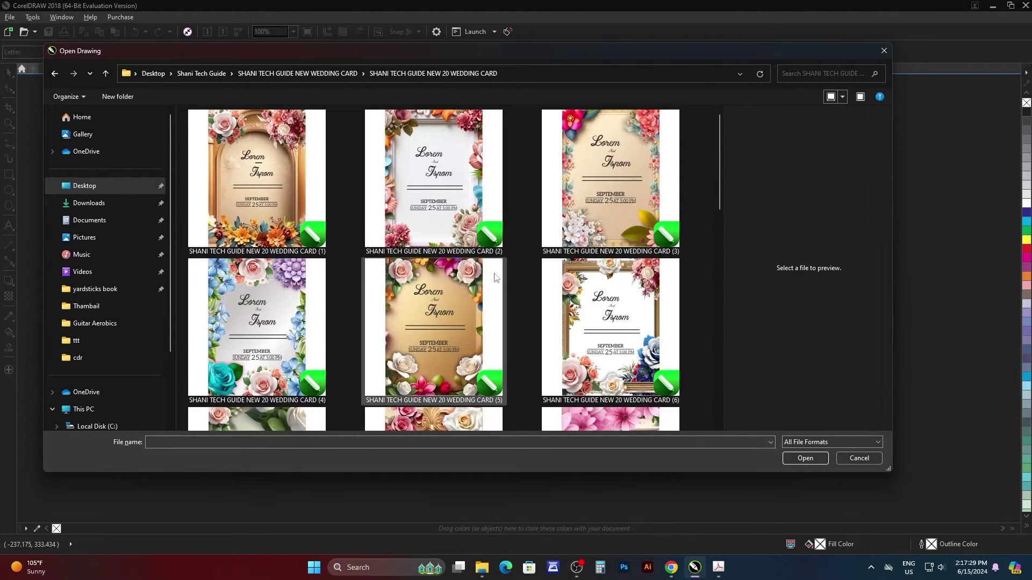
pyautogui.click(286, 224)
pyautogui.click(798, 489)
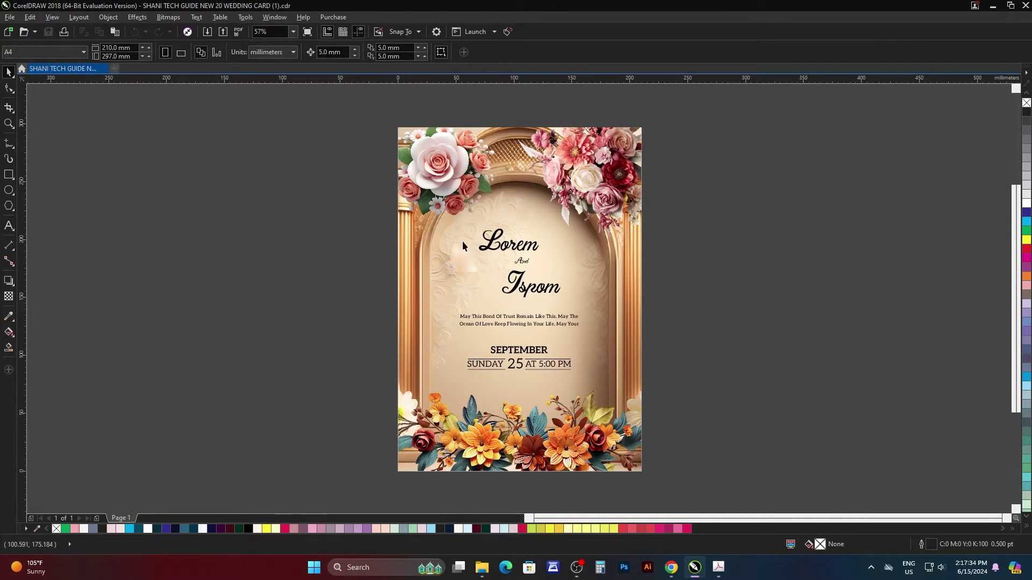
# Step: Replace the Lorem heading with the name Shani using the Text tool
pyautogui.scroll(3)
pyautogui.scroll(-3)
pyautogui.click(688, 273)
pyautogui.scroll(3)
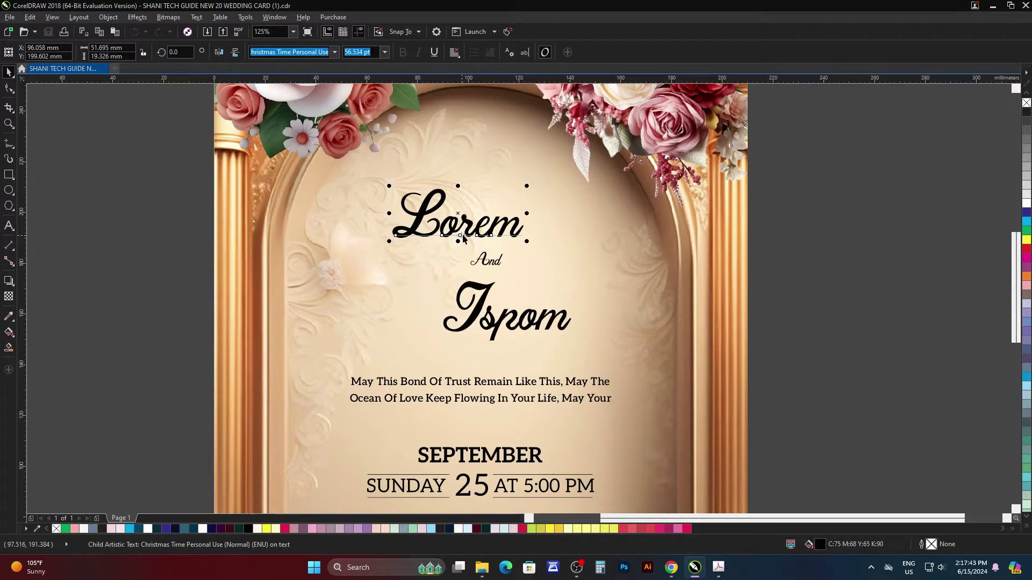
pyautogui.press('F8')
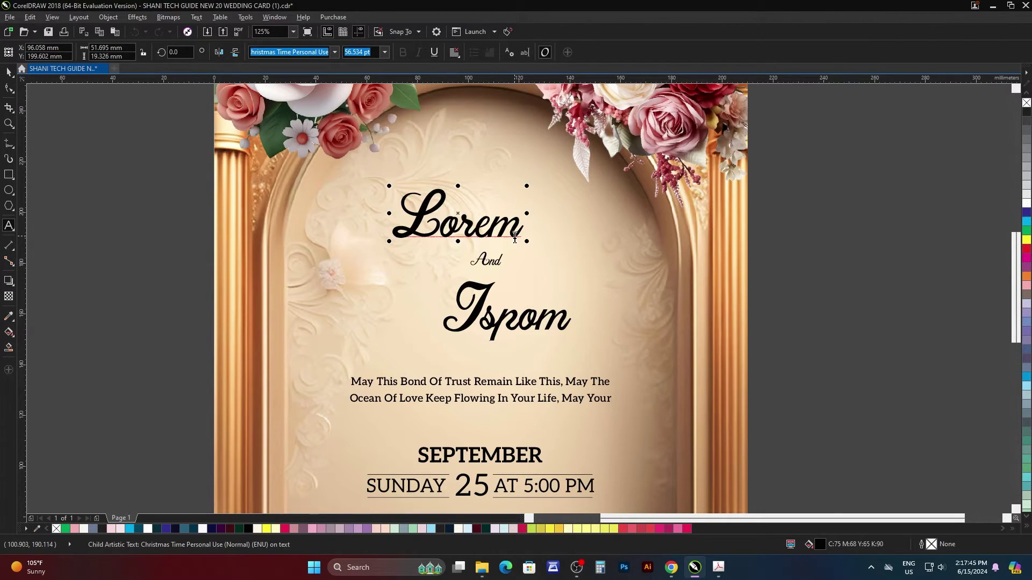
pyautogui.press('ctrl+a')
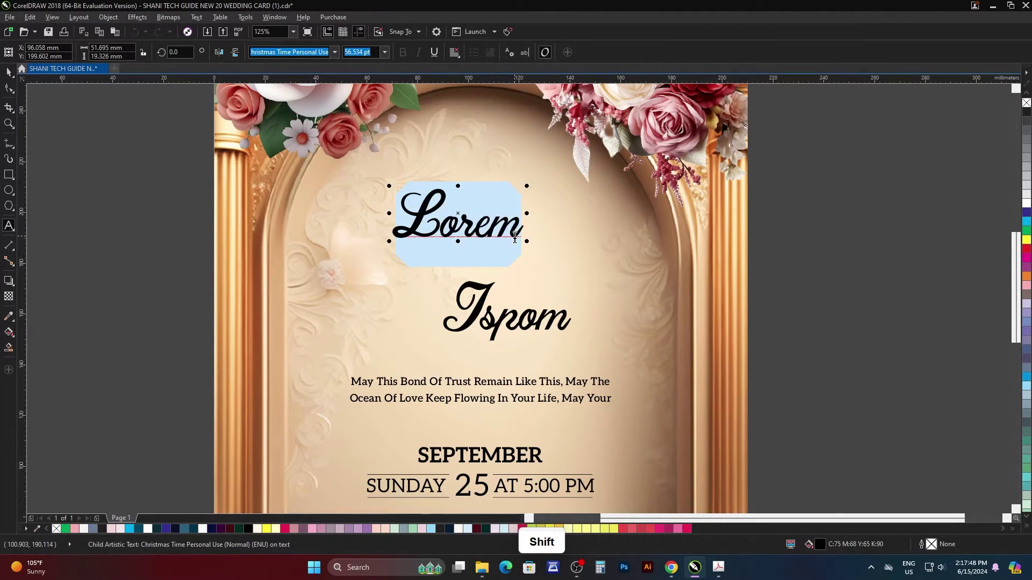
pyautogui.press('BackSpace')
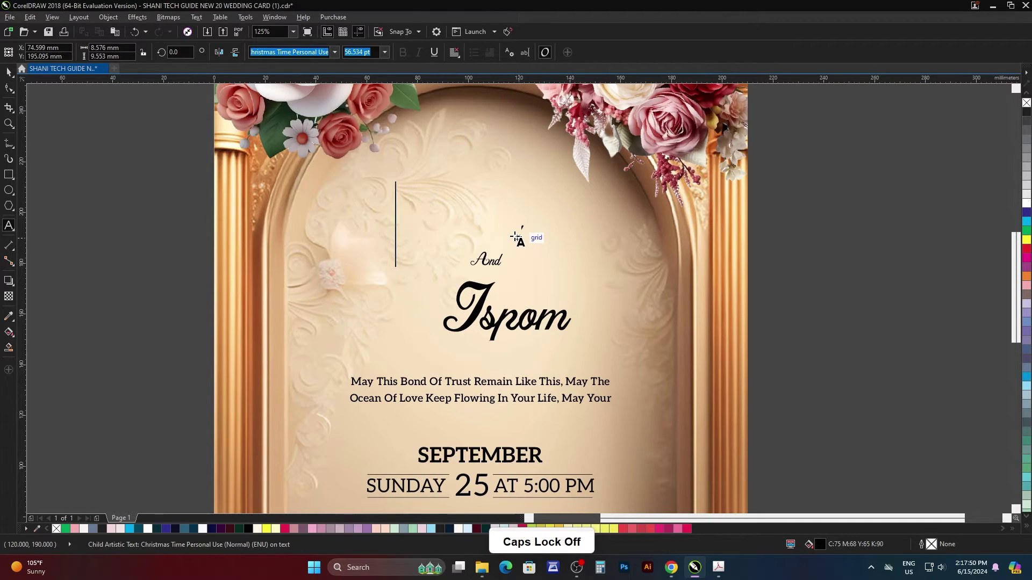
pyautogui.press('h')
pyautogui.press('n')
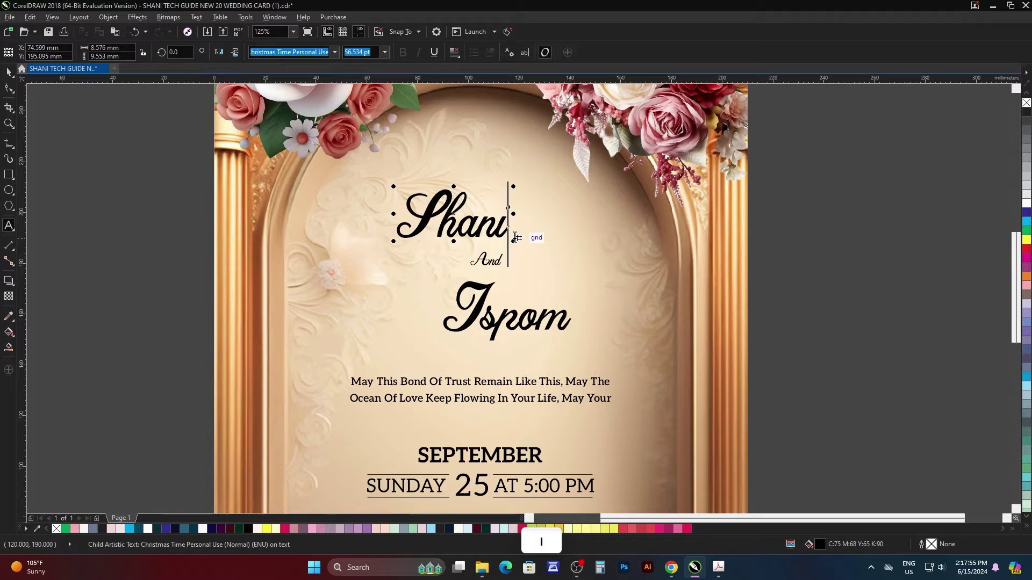
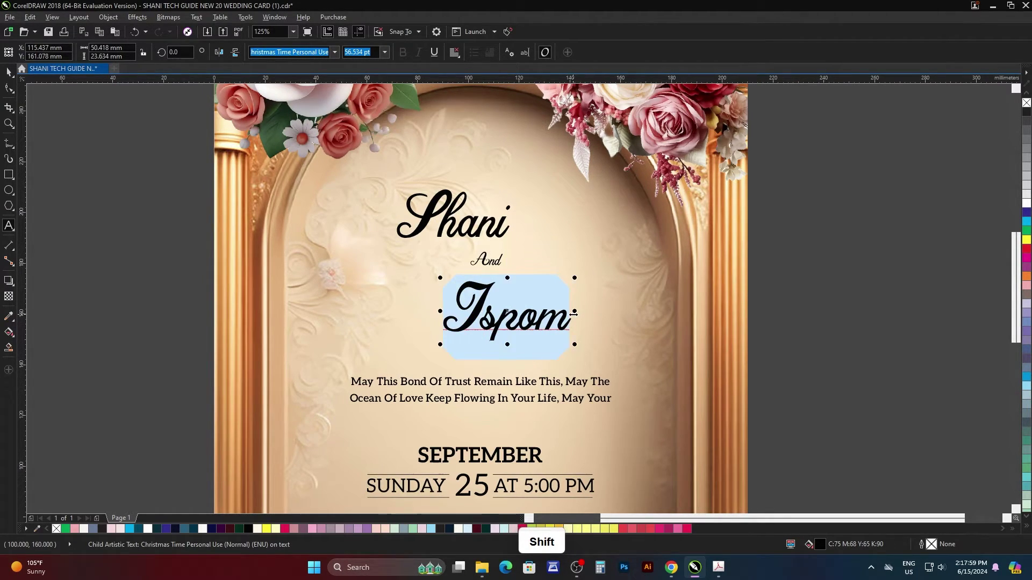
# Step: Replace Ispom with Tech Guide, then undo the name edits so Ispom returns
pyautogui.press('e')
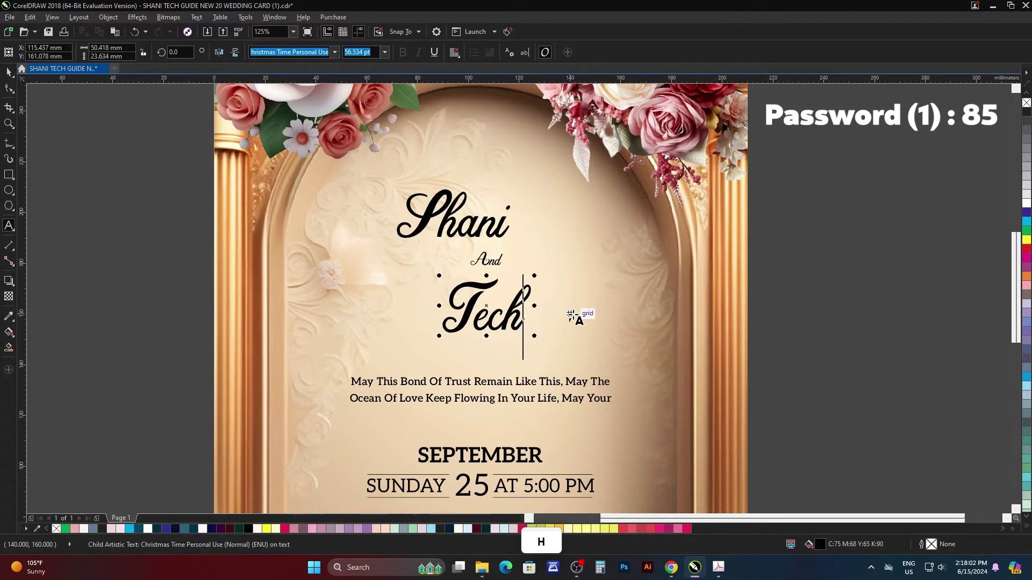
pyautogui.press('space')
pyautogui.press('shift+g')
pyautogui.press('u')
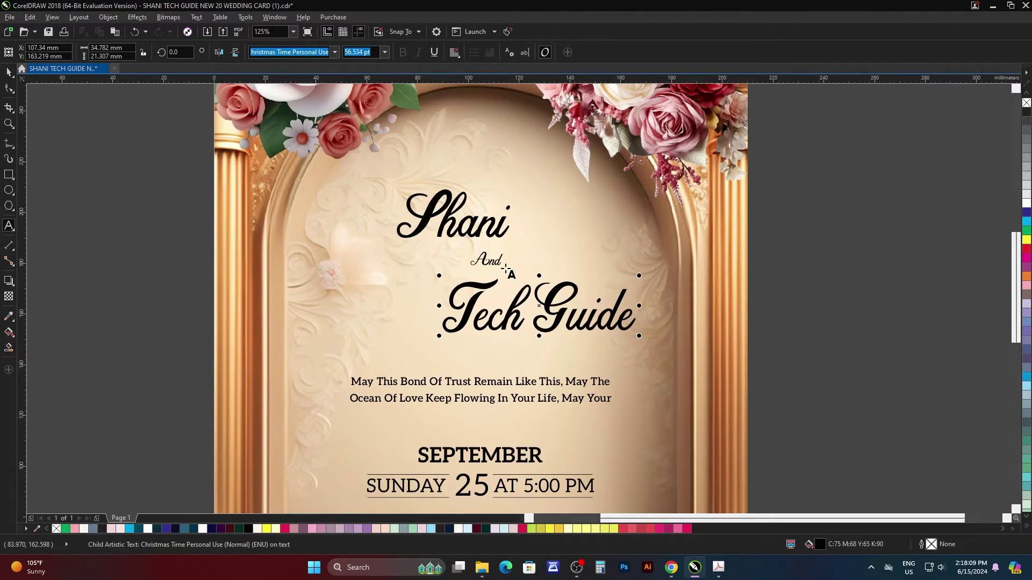
pyautogui.scroll(-3)
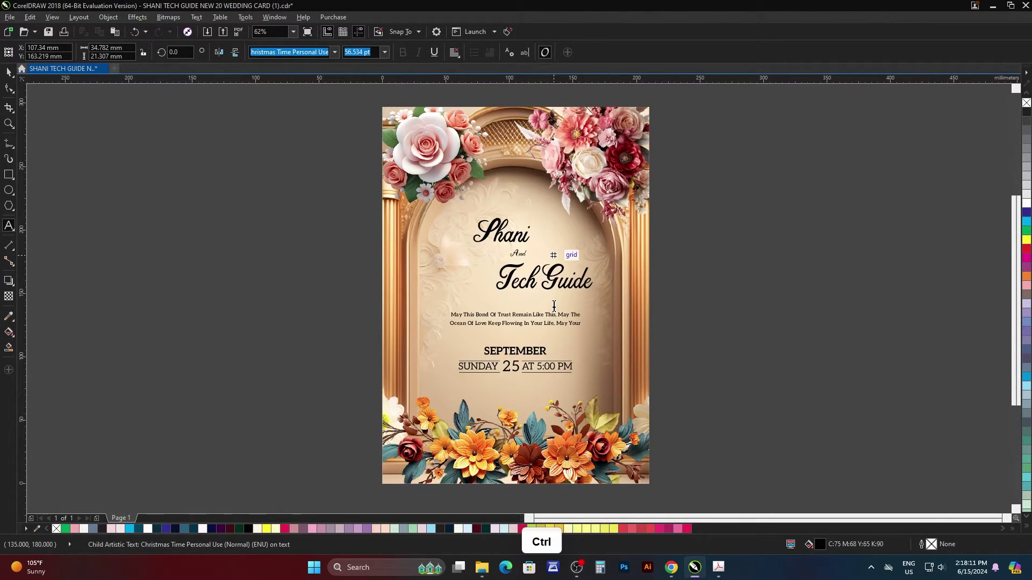
pyautogui.press('ctrl+z')
pyautogui.press('ctrl+z')
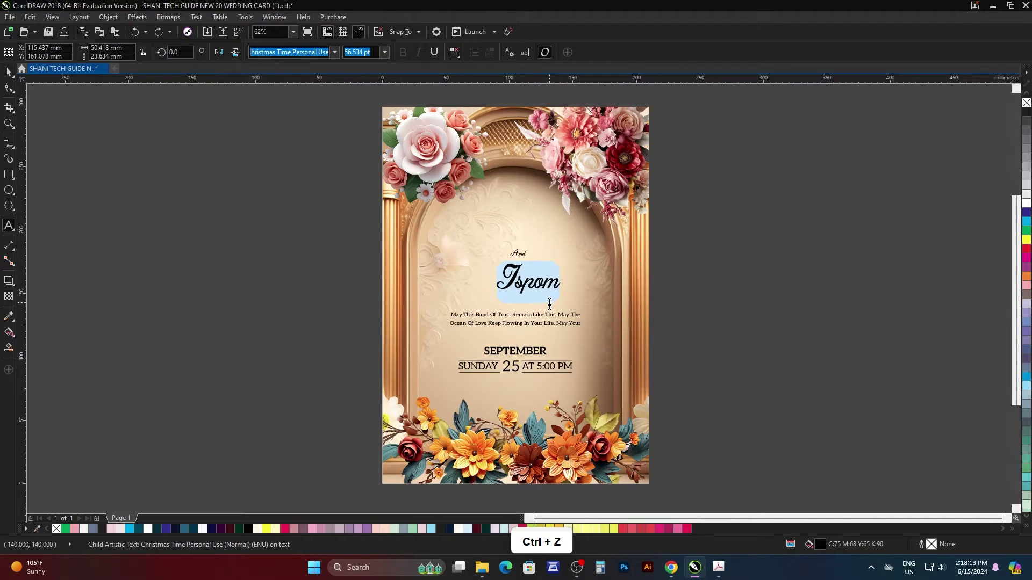
# Step: Edit the blessing verse with test letters, then undo back to the original Lorem And Ispom wording
pyautogui.click(10, 69)
pyautogui.doubleClick(240, 241)
pyautogui.scroll(3)
pyautogui.click(509, 227)
pyautogui.scroll(-3)
pyautogui.click(695, 265)
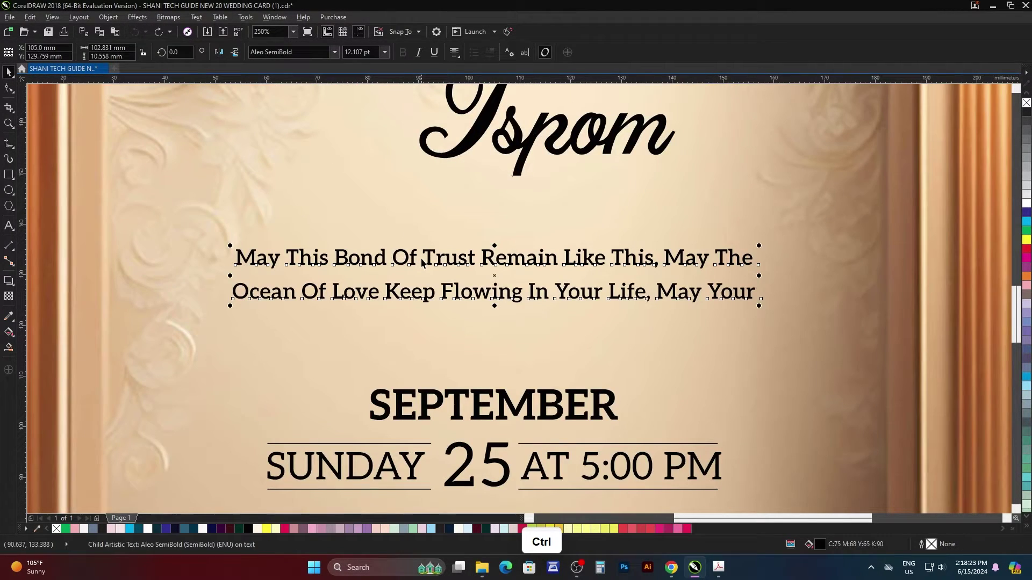
pyautogui.press('F8')
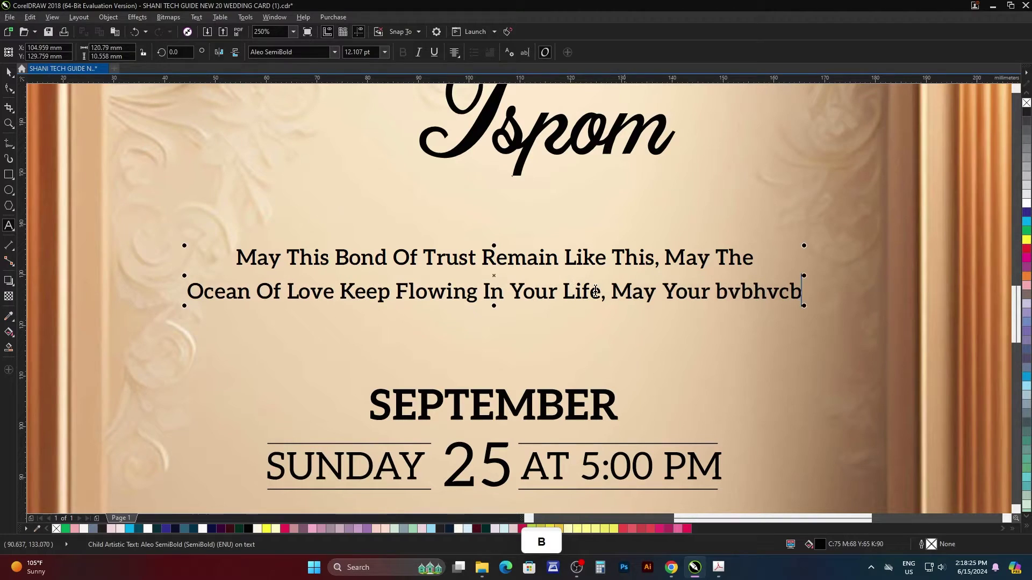
pyautogui.press('ctrl+z')
pyautogui.click(8, 74)
pyautogui.scroll(-3)
pyautogui.scroll(3)
# Step: Edit the SEPTEMBER date line so it reads Sunday 29 at 7:30 AM
pyautogui.click(821, 303)
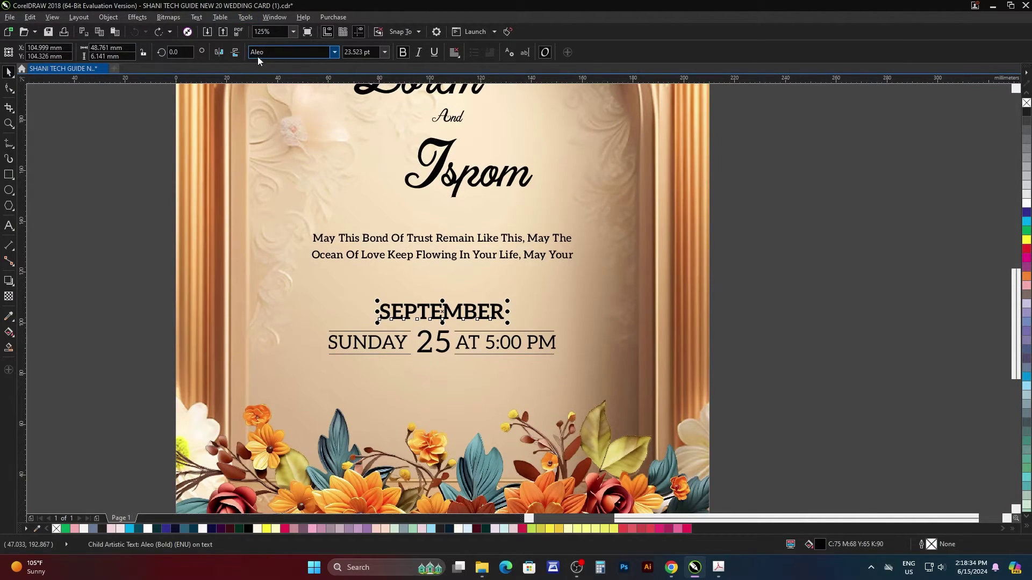
pyautogui.press('F8')
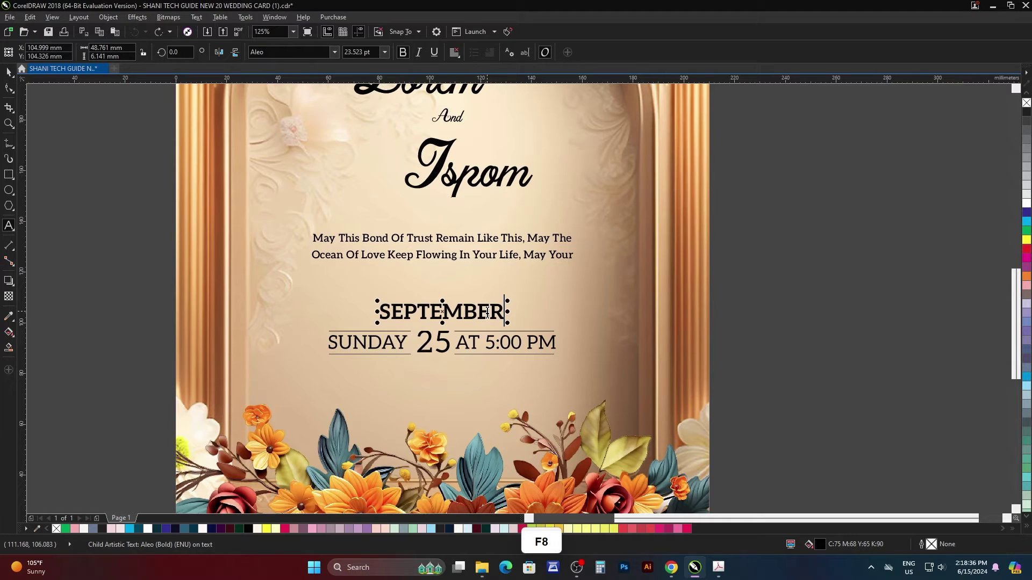
pyautogui.press('v')
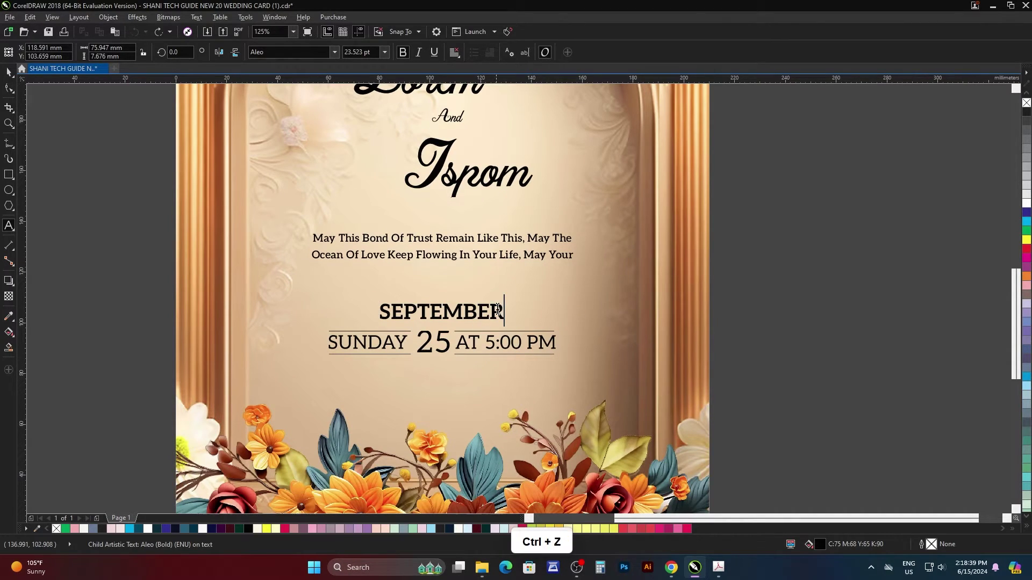
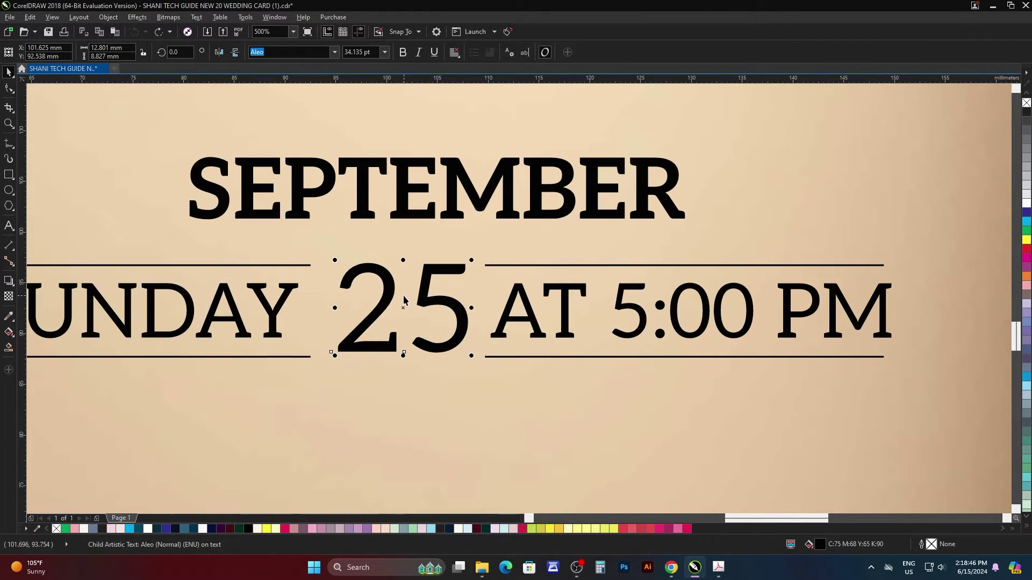
pyautogui.press('F8')
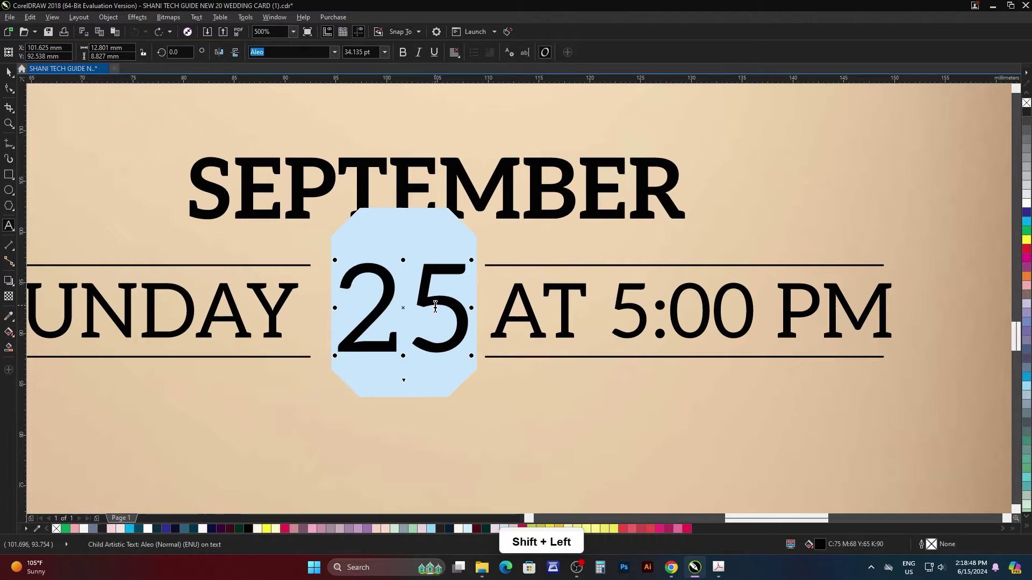
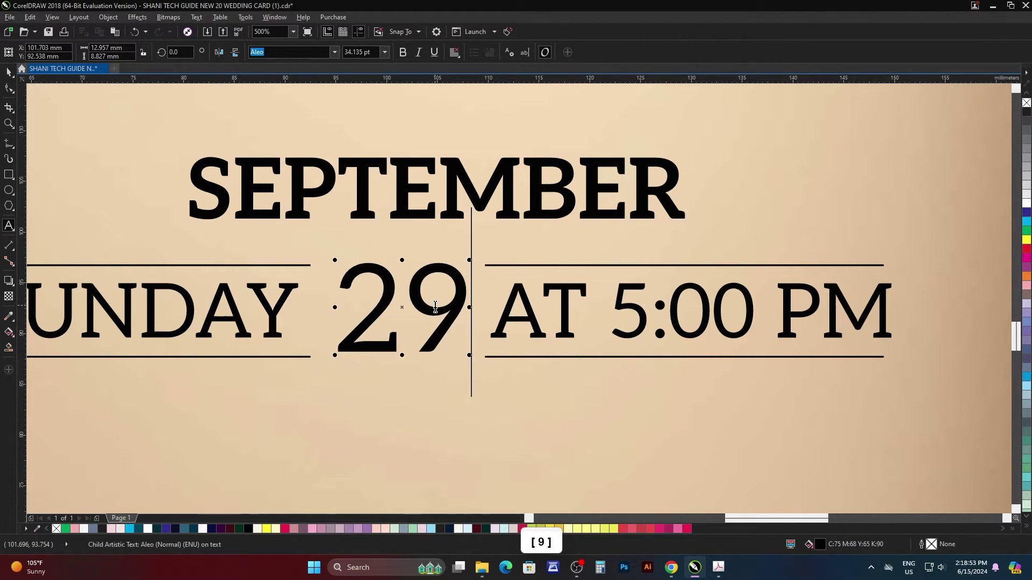
pyautogui.scroll(-3)
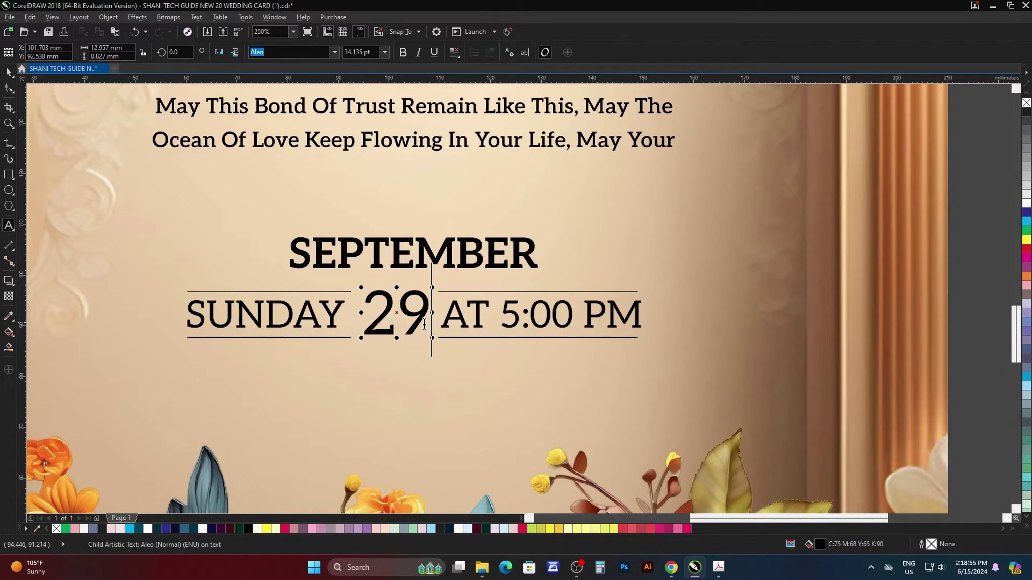
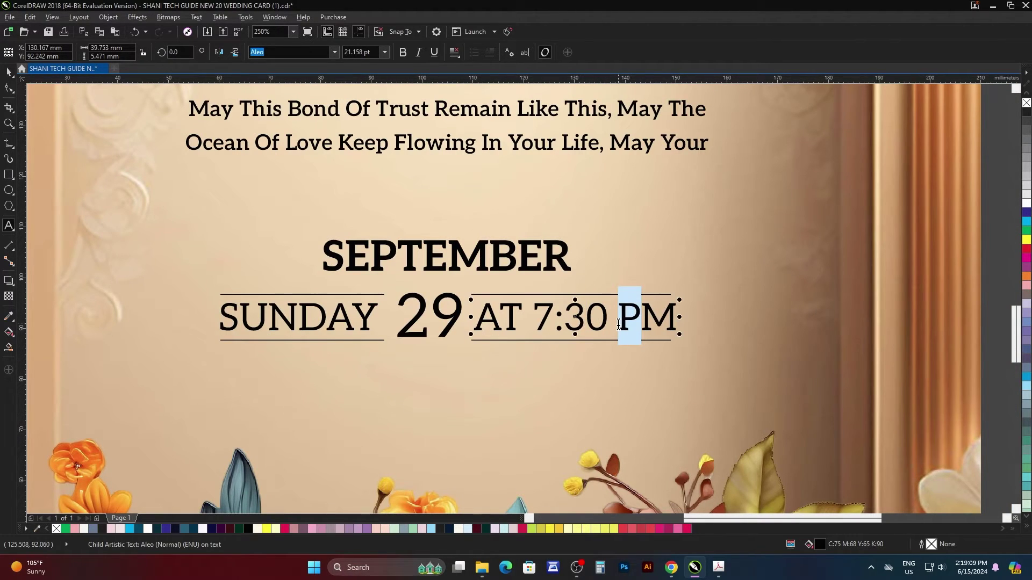
pyautogui.press('shift+a')
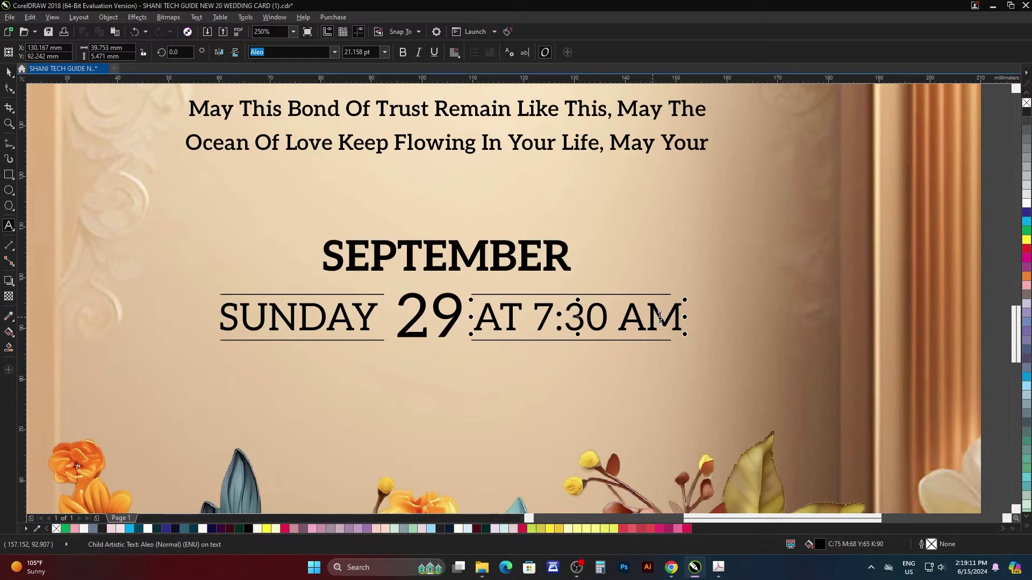
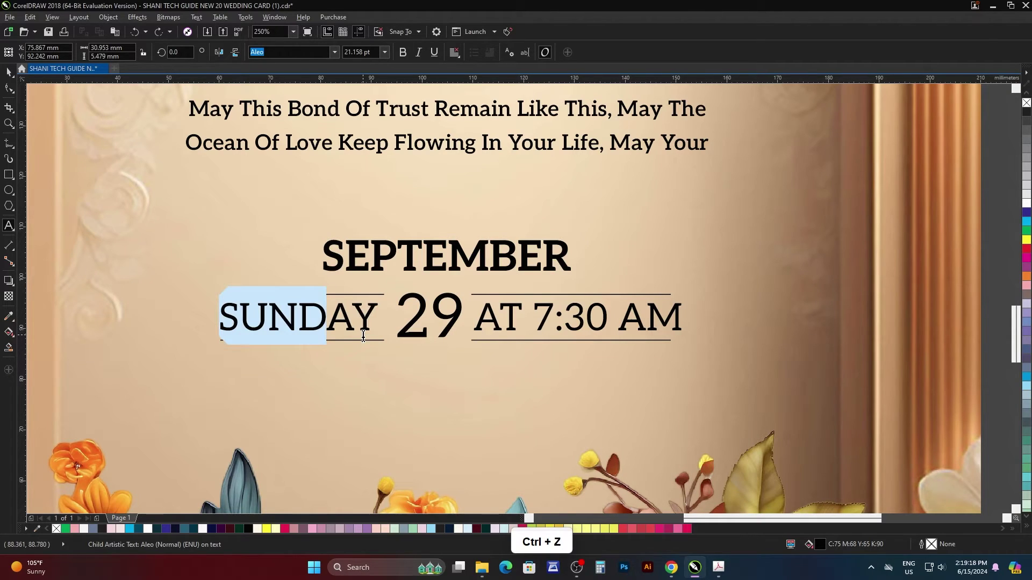
# Step: Zoom out to the whole card and recolour the Lorem and Ispom headings maroon via Edit Fill
pyautogui.click(11, 79)
pyautogui.scroll(-3)
pyautogui.click(750, 309)
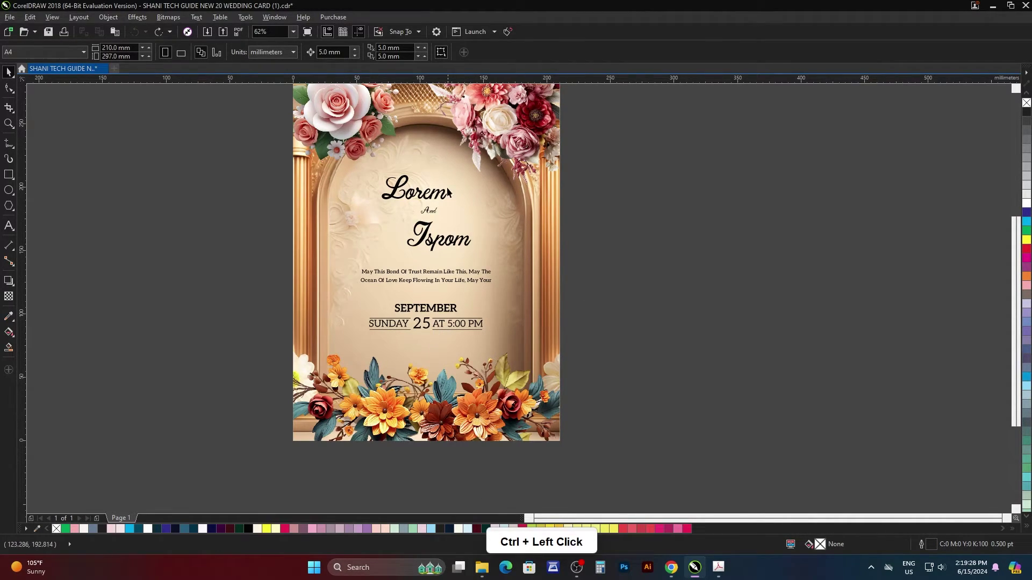
pyautogui.scroll(3)
pyautogui.click(437, 212)
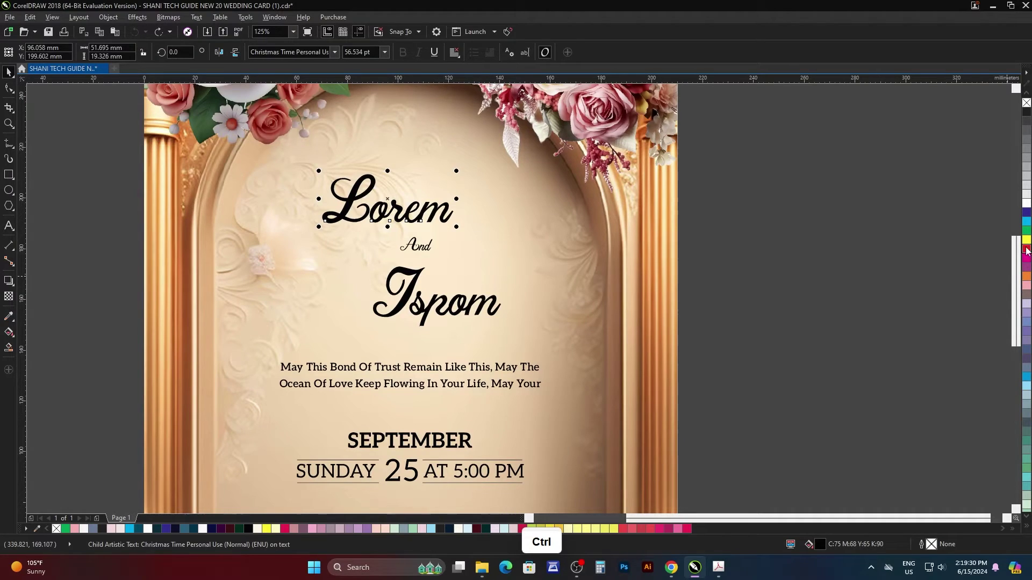
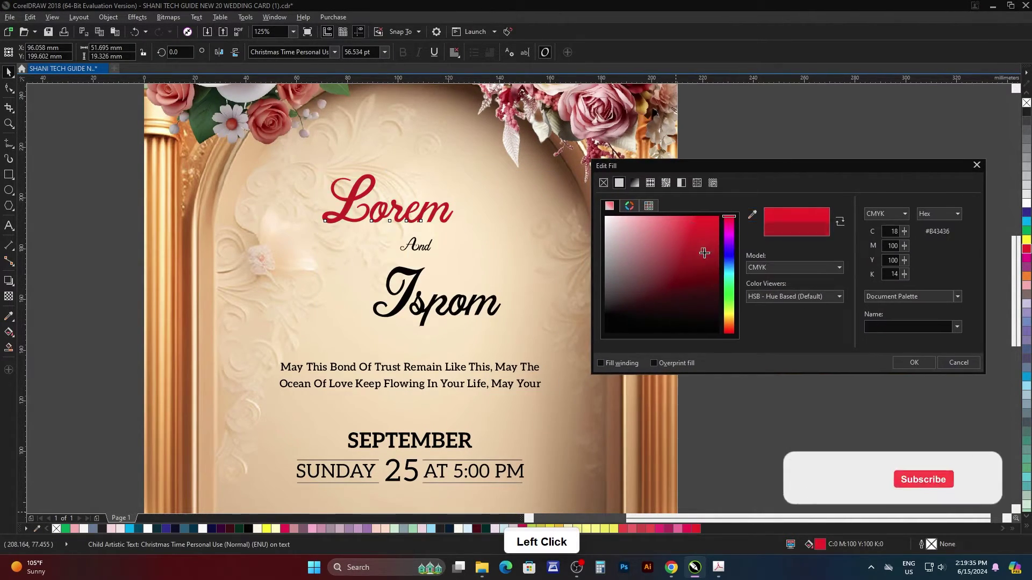
pyautogui.doubleClick(863, 359)
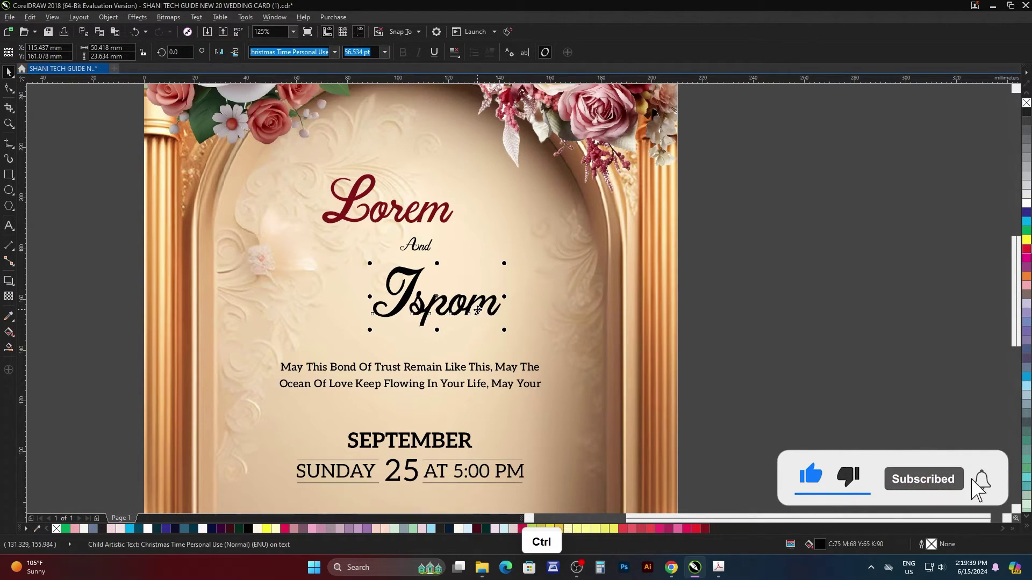
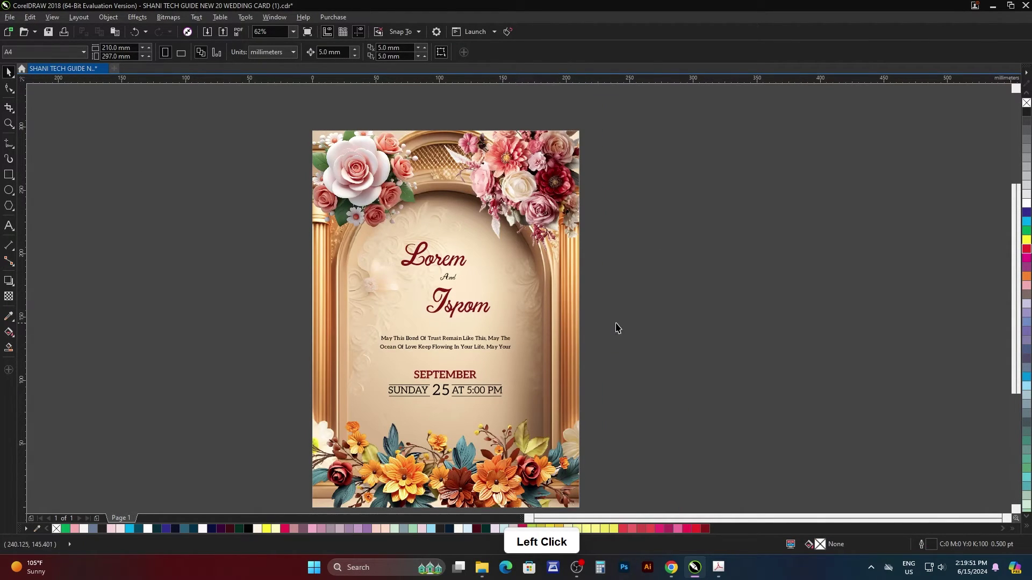
# Step: Preview the card full screen, then undo back to black headings and the 25 at 5:00 PM date
pyautogui.press('F4')
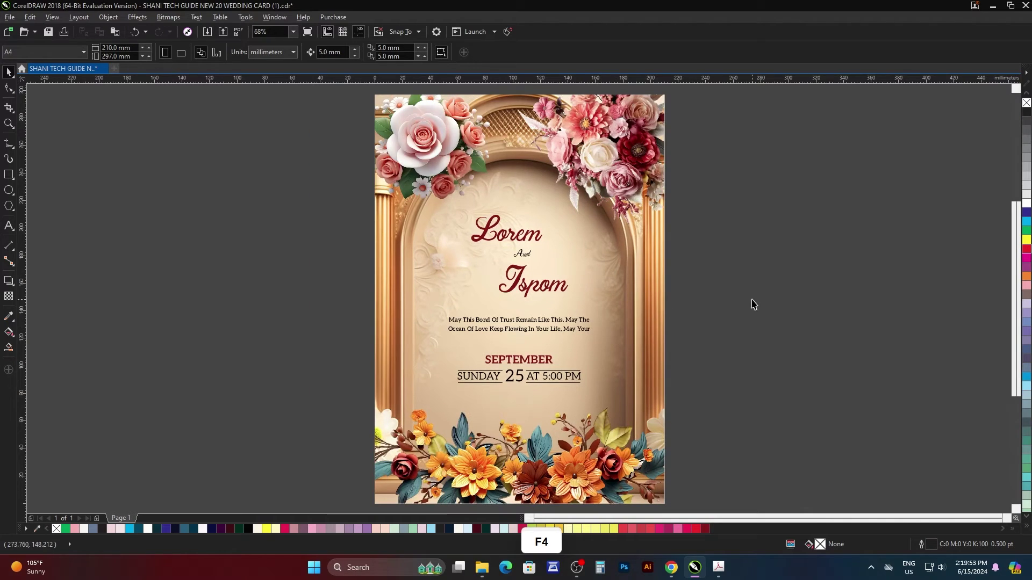
pyautogui.press('F9')
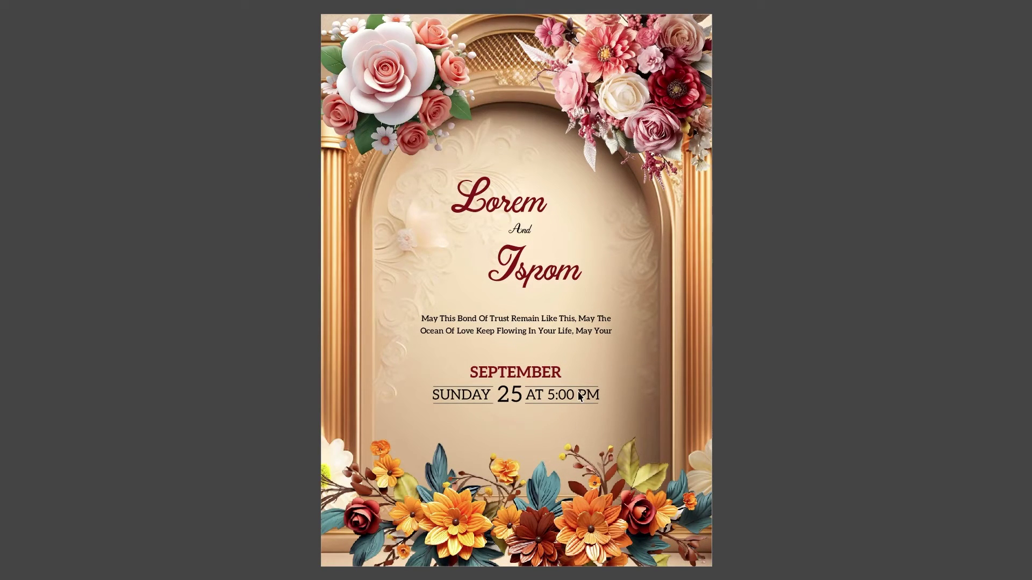
pyautogui.press('F4')
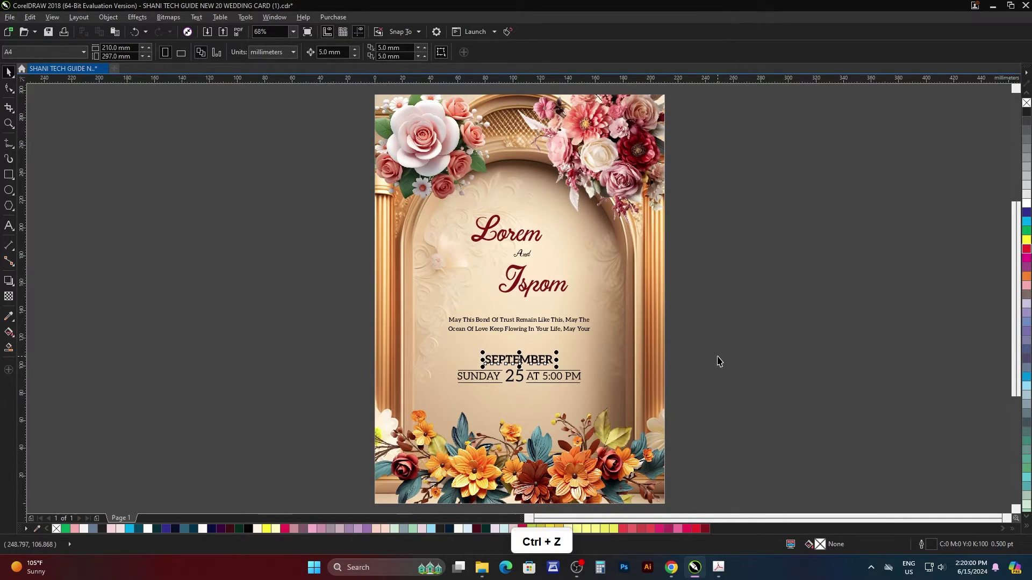
pyautogui.click(721, 359)
pyautogui.press('F4')
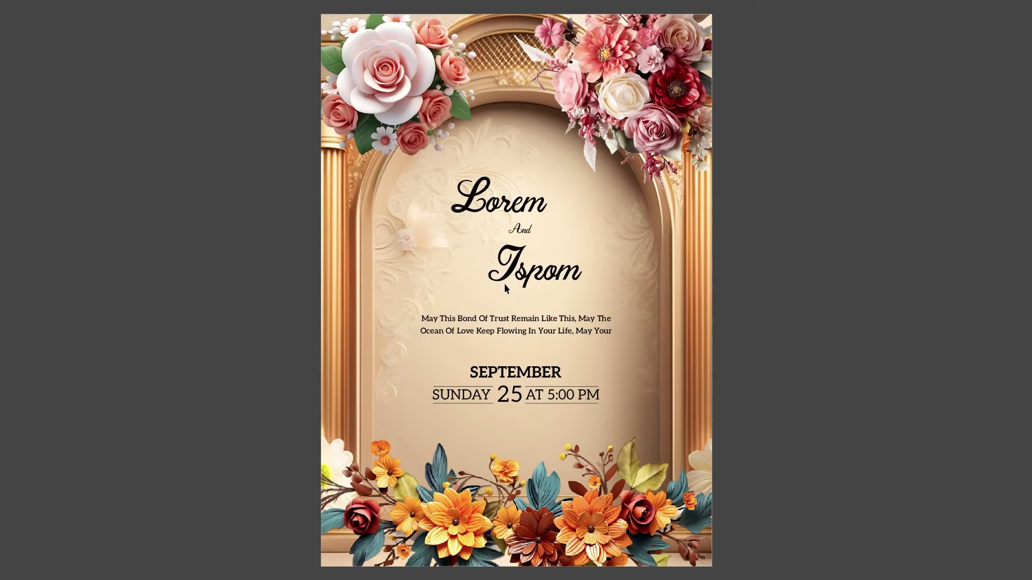
pyautogui.press('F9')
# Step: Bring up the Print settings and the list of available printers
pyautogui.click(704, 277)
pyautogui.scroll(-3)
pyautogui.scroll(3)
pyautogui.click(682, 266)
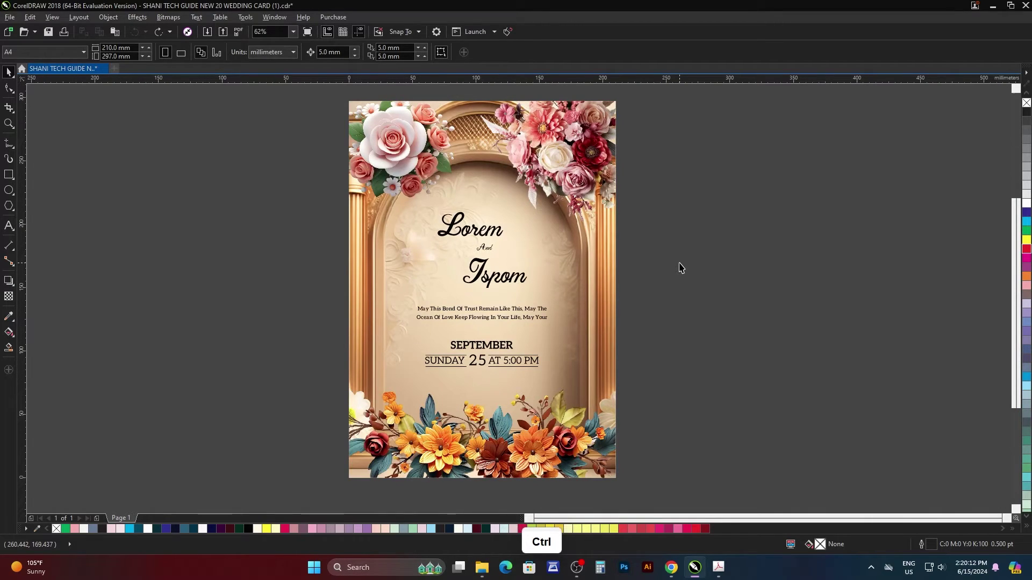
pyautogui.click(557, 198)
# Step: Print to Device Independent PostScript File with paper measured in inches at a custom 18 by 12 size
pyautogui.click(448, 209)
pyautogui.click(629, 202)
pyautogui.click(574, 249)
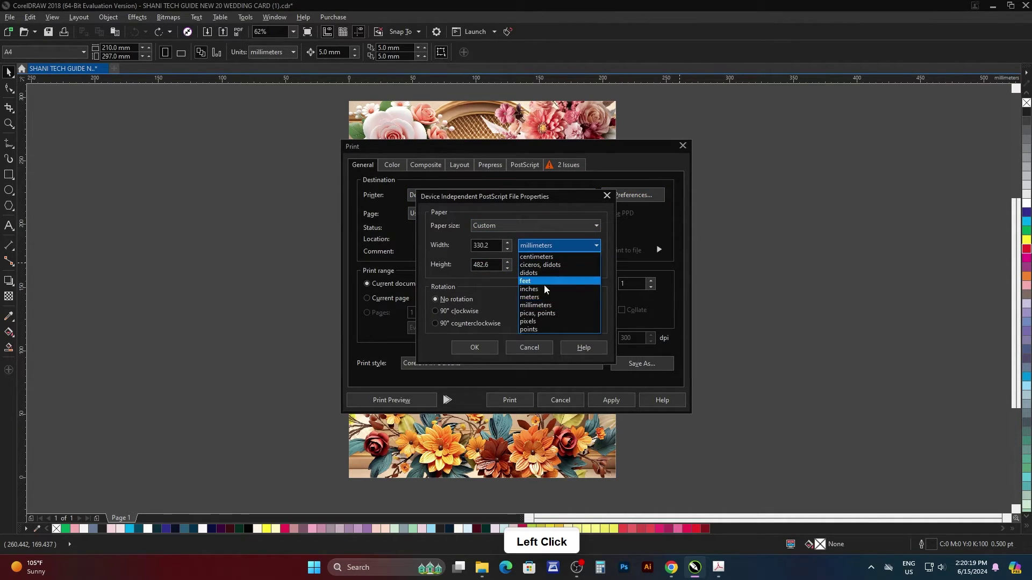
pyautogui.click(549, 291)
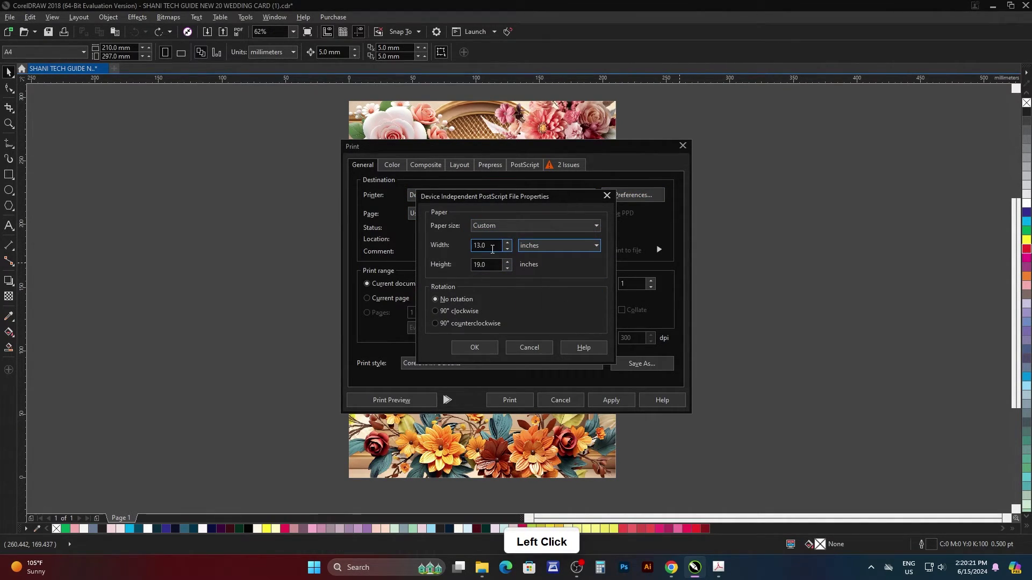
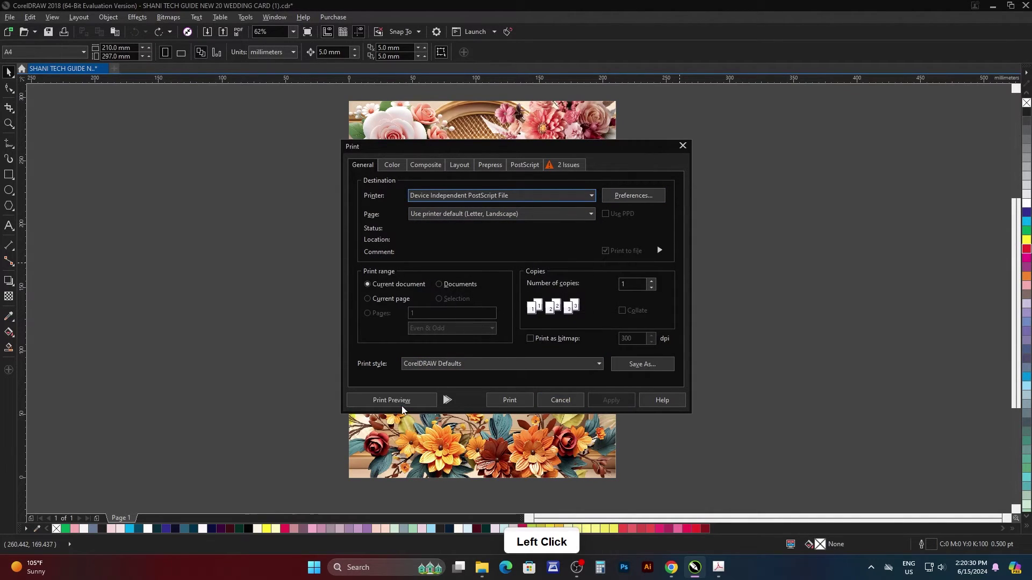
pyautogui.click(403, 406)
# Step: Preview two card copies side by side on the sheet, then close the print preview
pyautogui.click(14, 97)
pyautogui.click(302, 50)
pyautogui.click(11, 120)
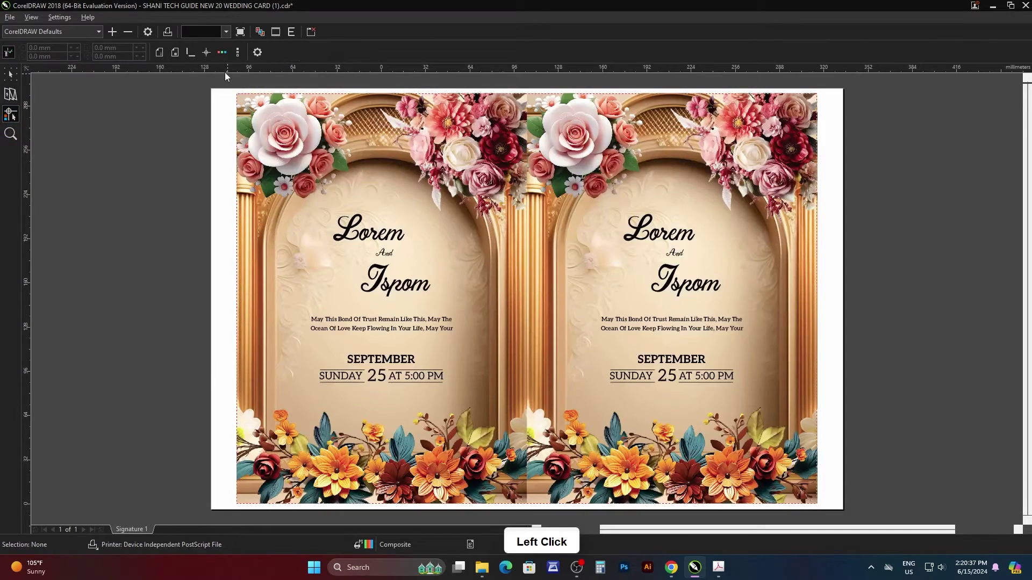
pyautogui.click(196, 60)
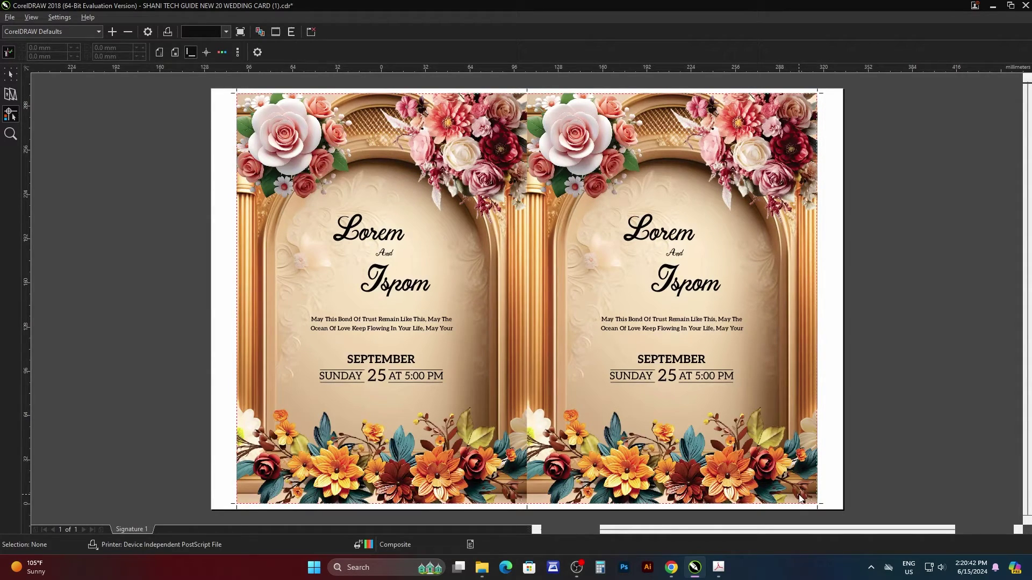
pyautogui.press('alt+c')
# Step: Reopen the paper size Preferences and the measurement unit list
pyautogui.click(642, 203)
pyautogui.click(558, 251)
pyautogui.click(537, 293)
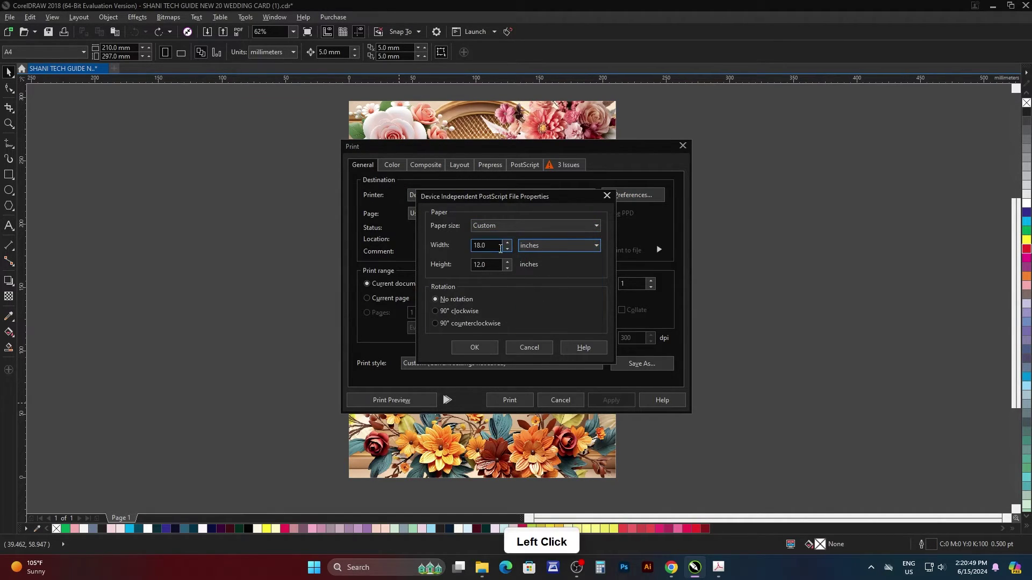
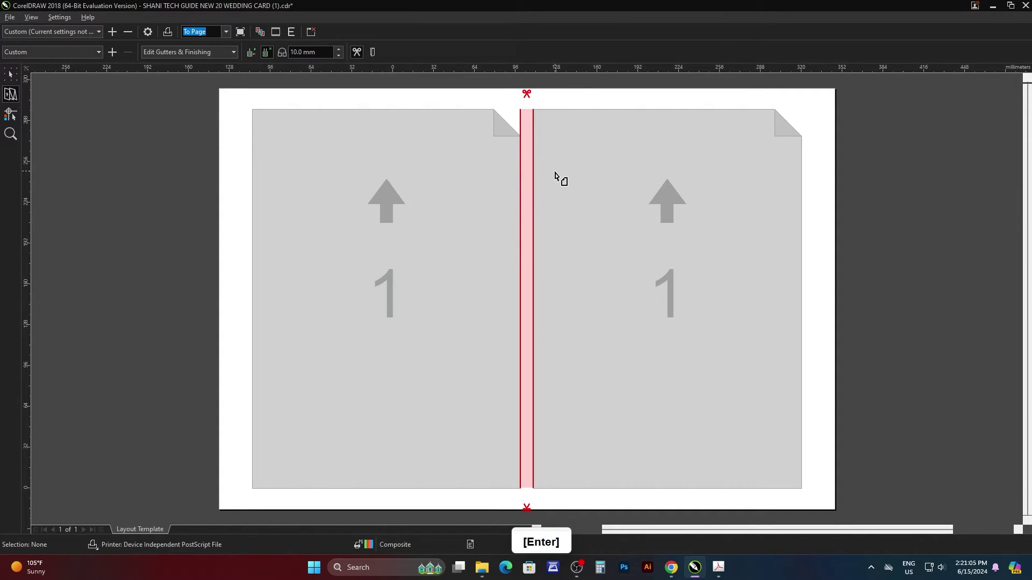
# Step: Show the two cards with a 10 mm gutter in the imposition layout, then cancel printing
pyautogui.click(16, 79)
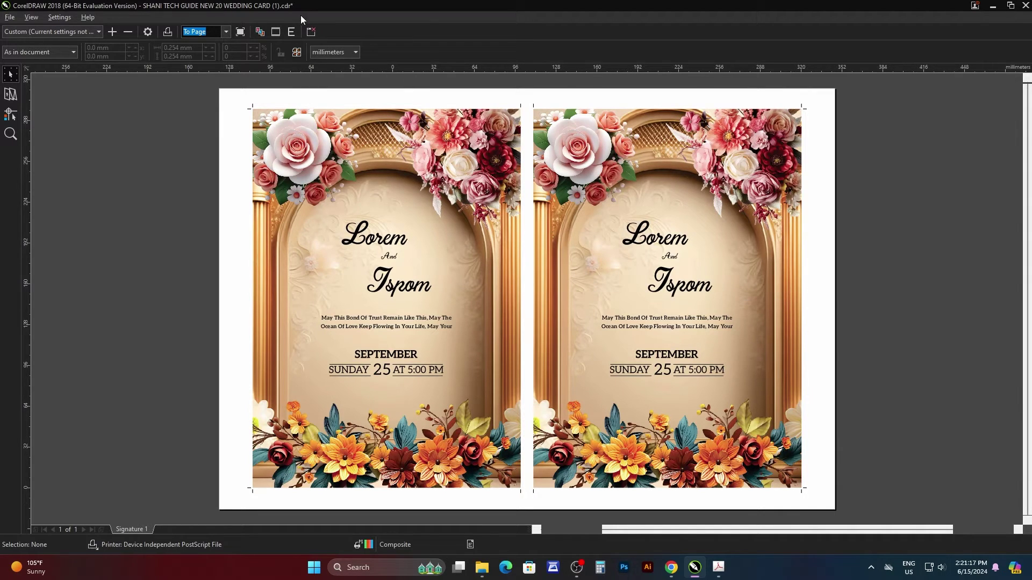
pyautogui.click(314, 35)
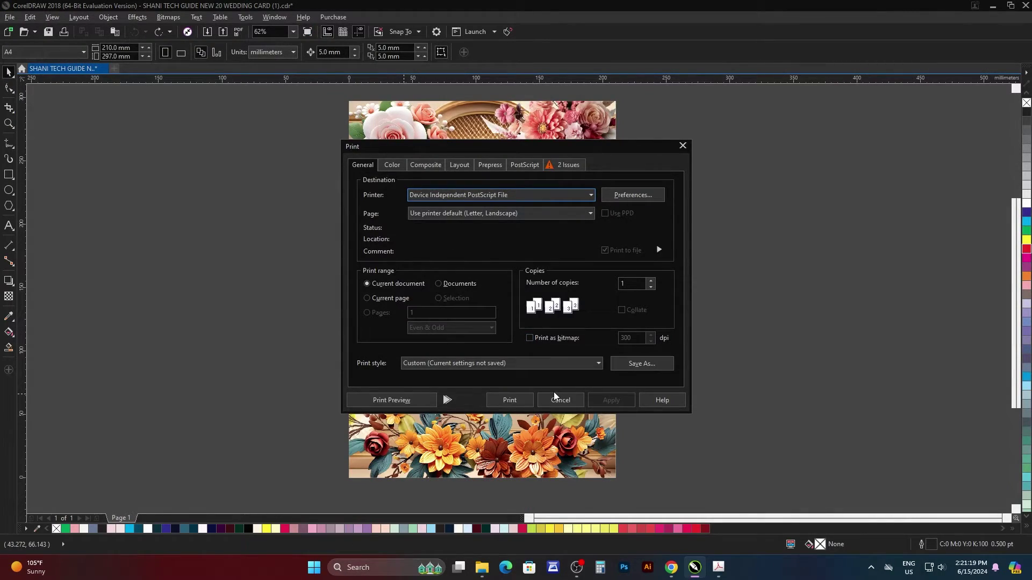
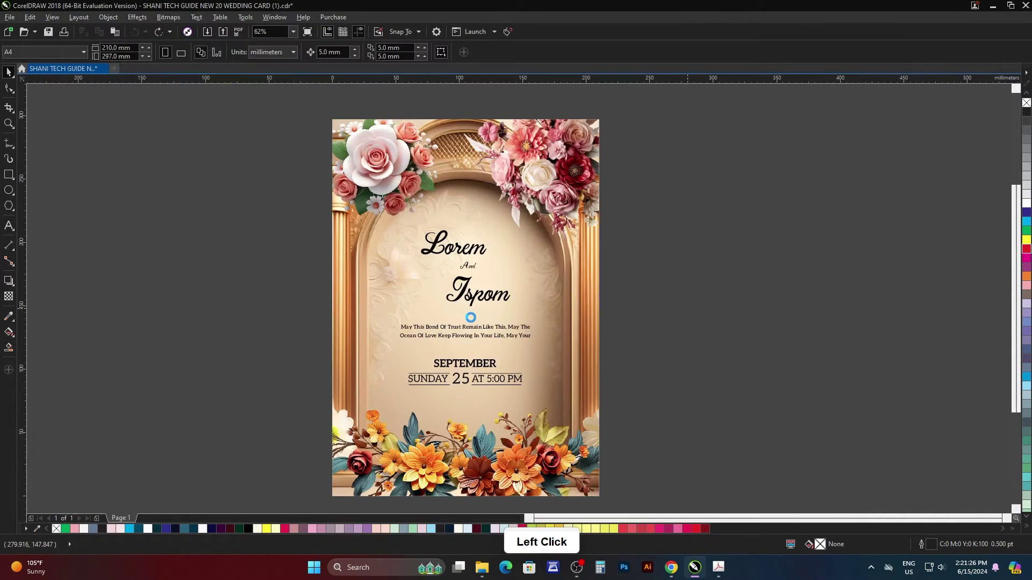
# Step: Recolour the Lorem heading a dark teal blue via Edit Fill
pyautogui.scroll(3)
pyautogui.scroll(-3)
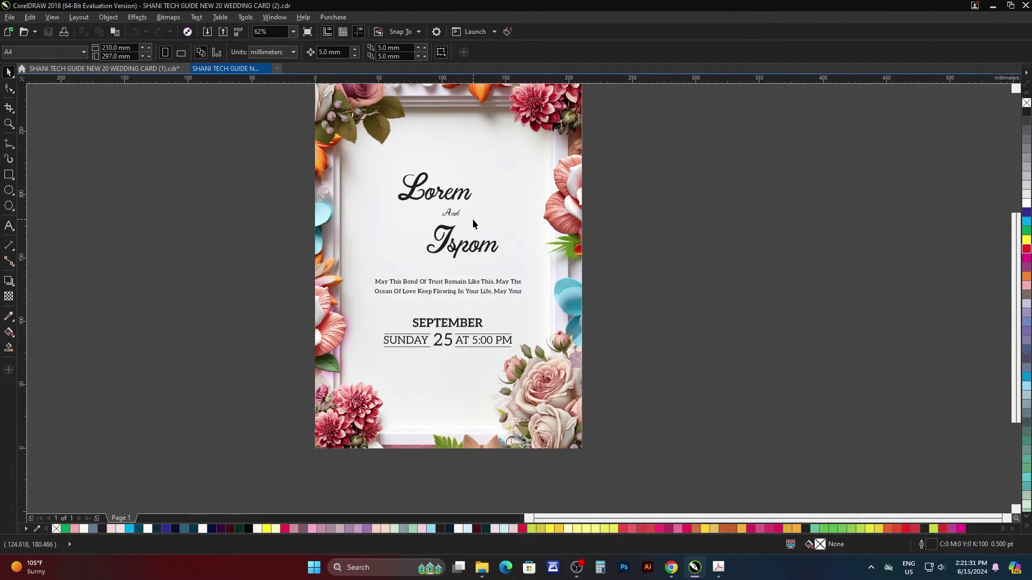
pyautogui.press('F4')
pyautogui.press('F9')
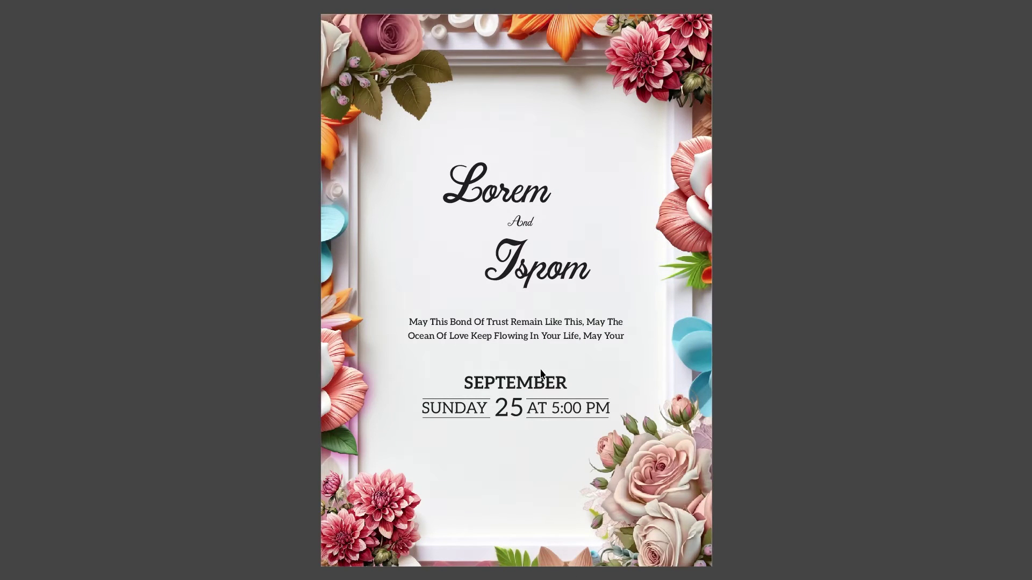
pyautogui.press('F9')
pyautogui.click(766, 270)
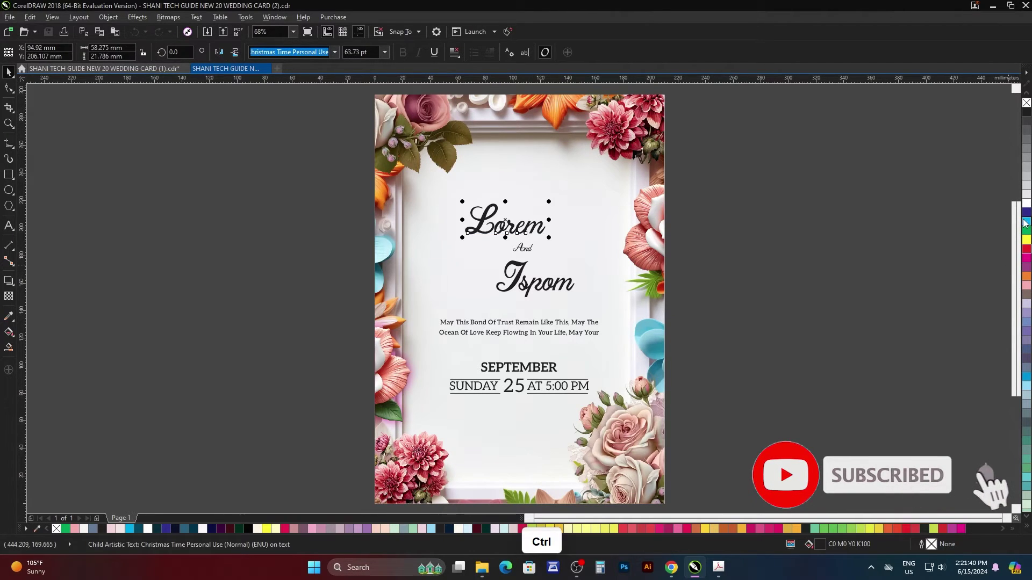
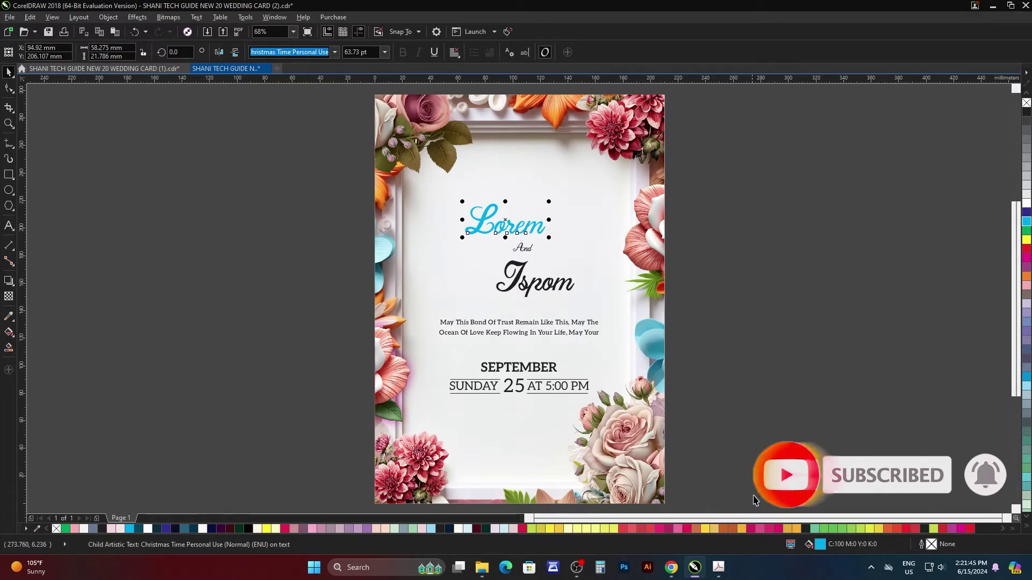
pyautogui.click(822, 545)
pyautogui.doubleClick(822, 545)
pyautogui.click(547, 186)
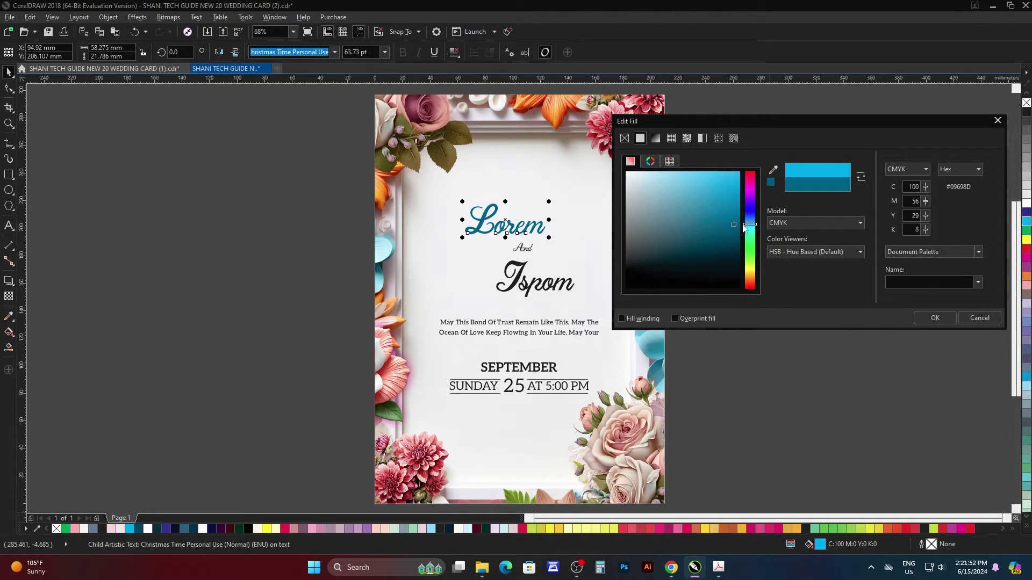
pyautogui.click(742, 228)
# Step: Apply the same dark teal to the Ispom, SEPTEMBER and 25 headings and preview the card
pyautogui.click(934, 323)
pyautogui.doubleClick(914, 322)
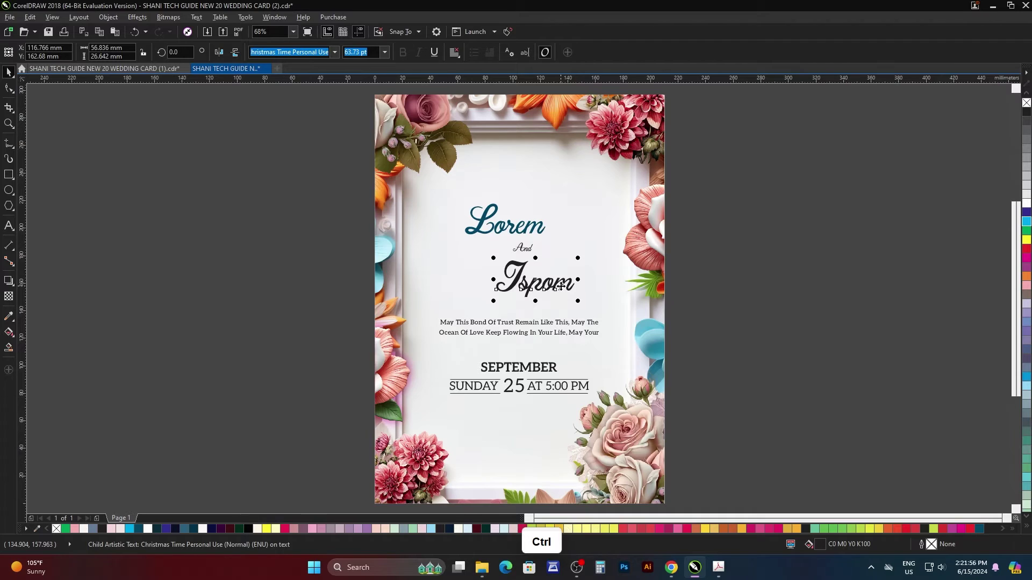
pyautogui.press('ctrl+r')
pyautogui.click(758, 291)
pyautogui.click(547, 366)
pyautogui.click(734, 374)
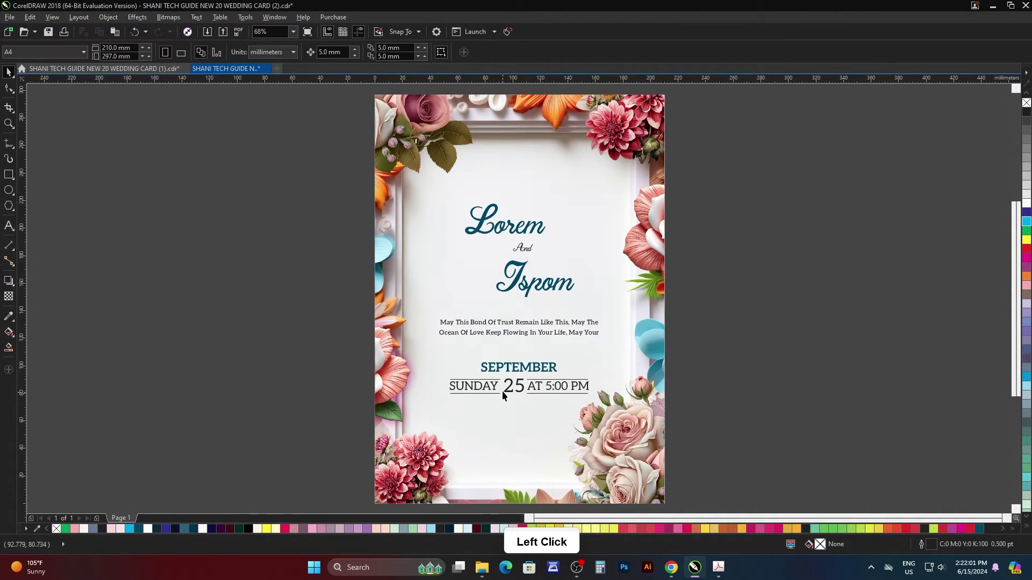
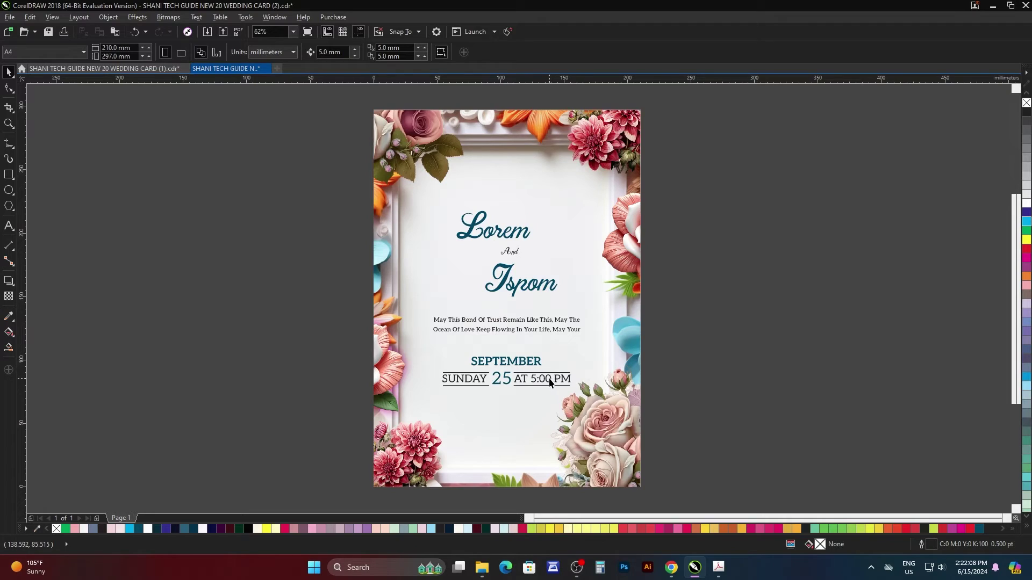
pyautogui.press('F4')
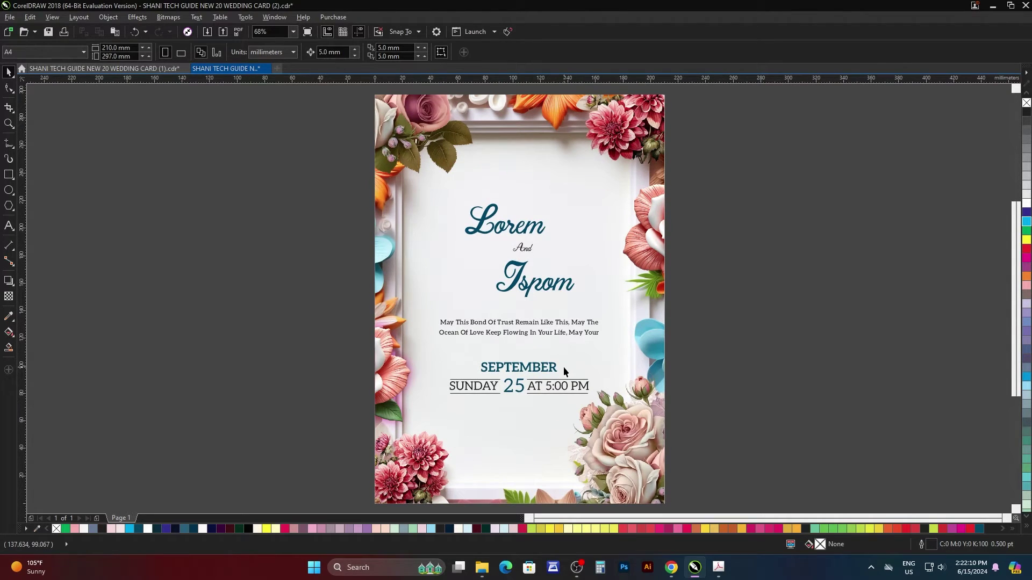
pyautogui.press('F9')
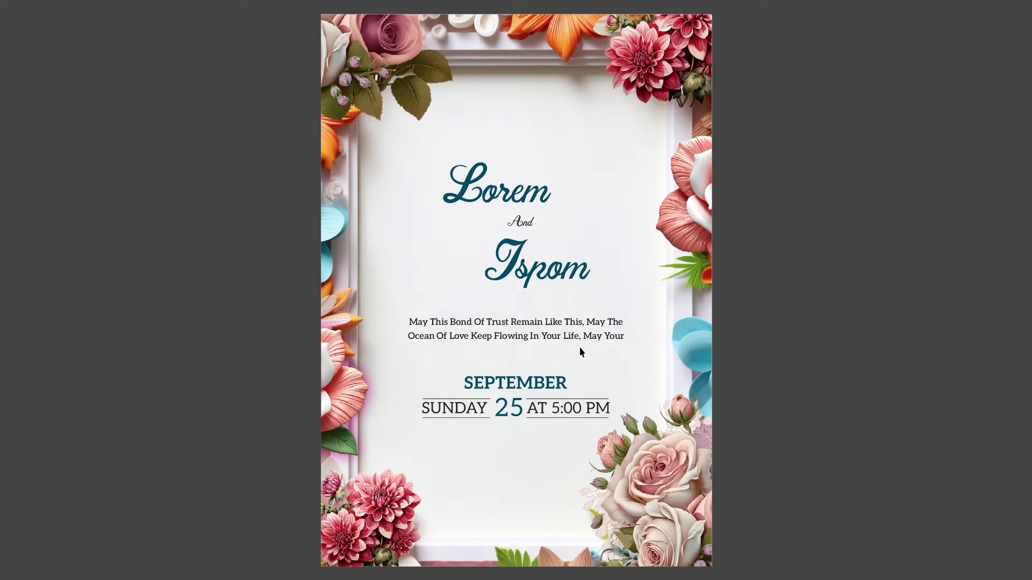
# Step: Open WEDDING CARD (3) from the templates folder and preview it full screen
pyautogui.click(774, 258)
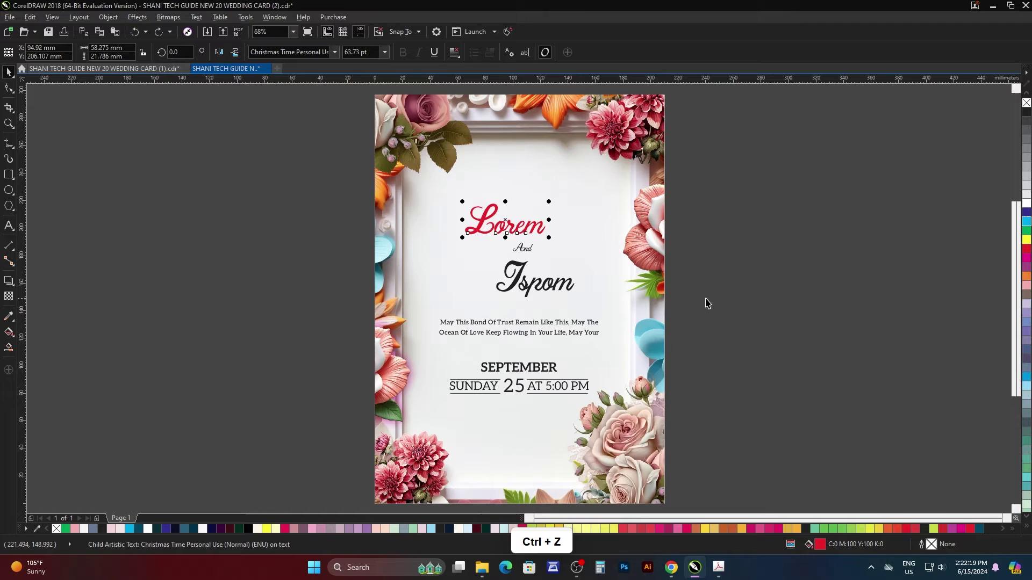
pyautogui.click(757, 301)
pyautogui.press('ctrl+o')
pyautogui.click(597, 222)
pyautogui.click(813, 484)
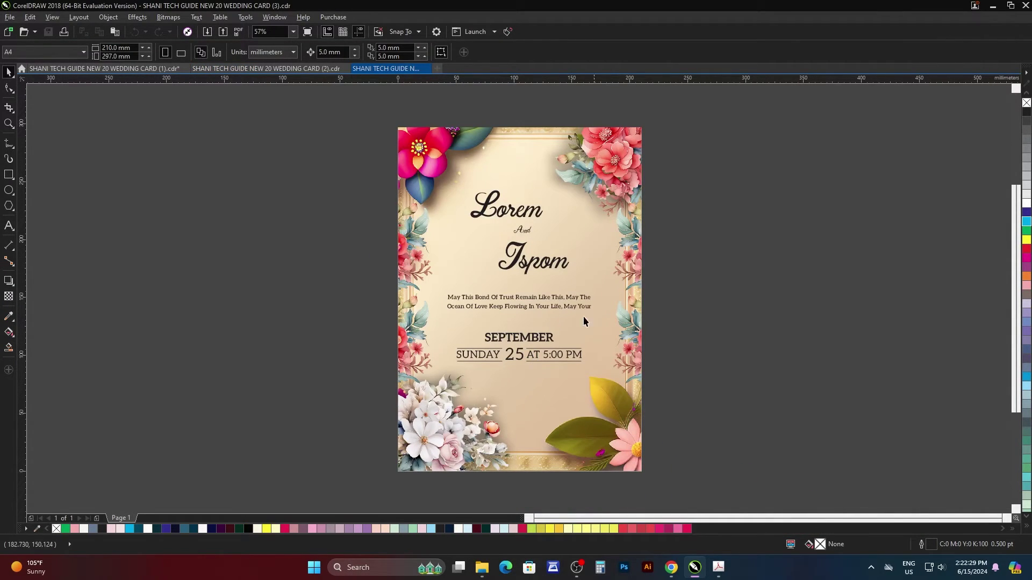
pyautogui.click(717, 300)
pyautogui.press('F4')
pyautogui.press('F9')
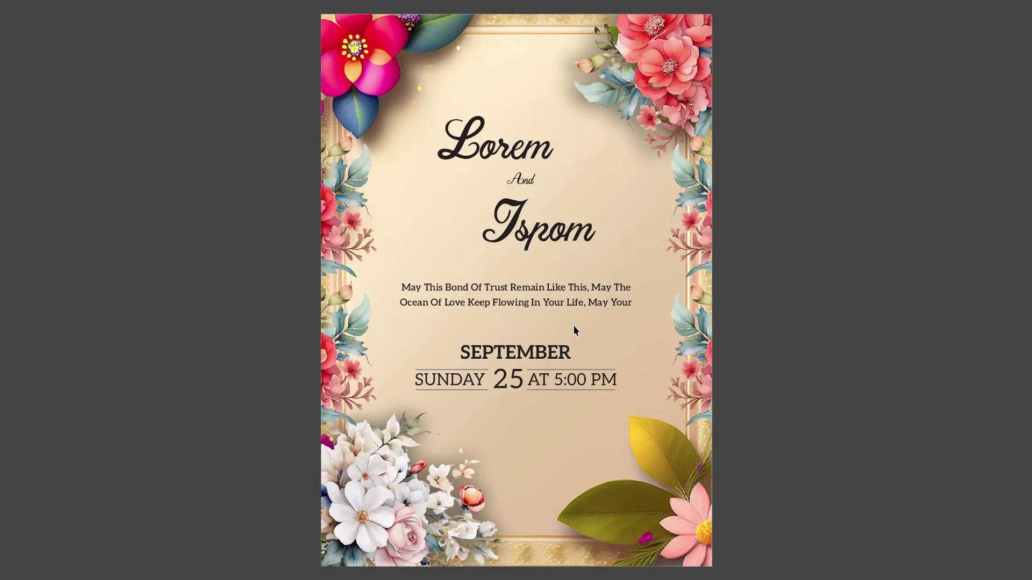
pyautogui.press('F9')
# Step: Open WEDDING CARD (4), the blue floral design, and preview it full screen
pyautogui.click(710, 303)
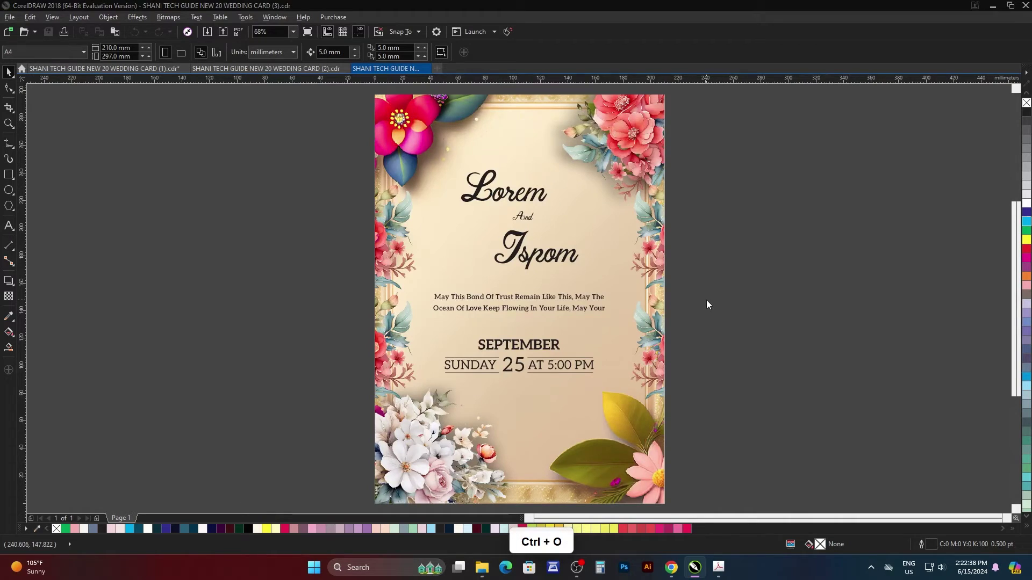
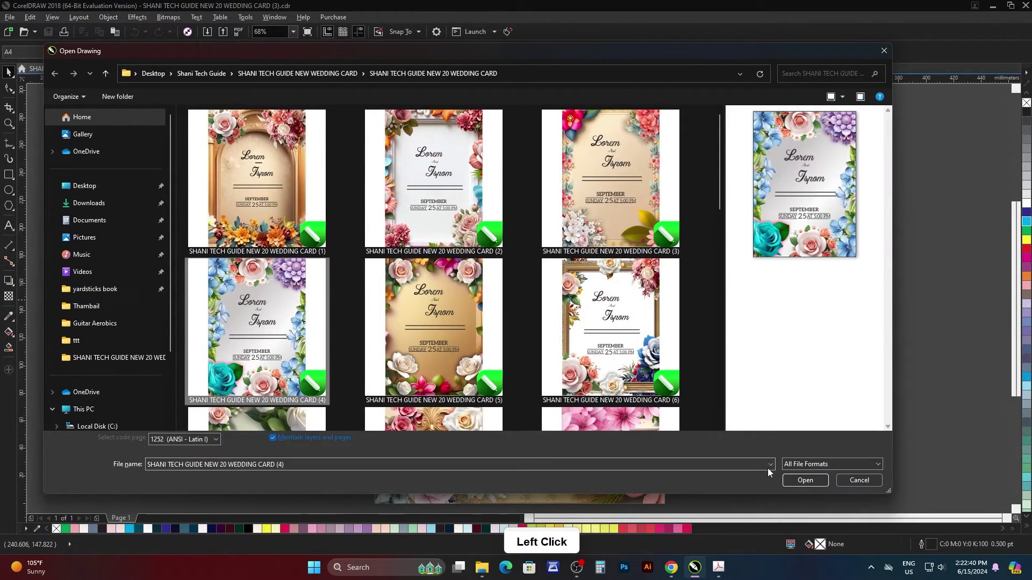
pyautogui.click(803, 482)
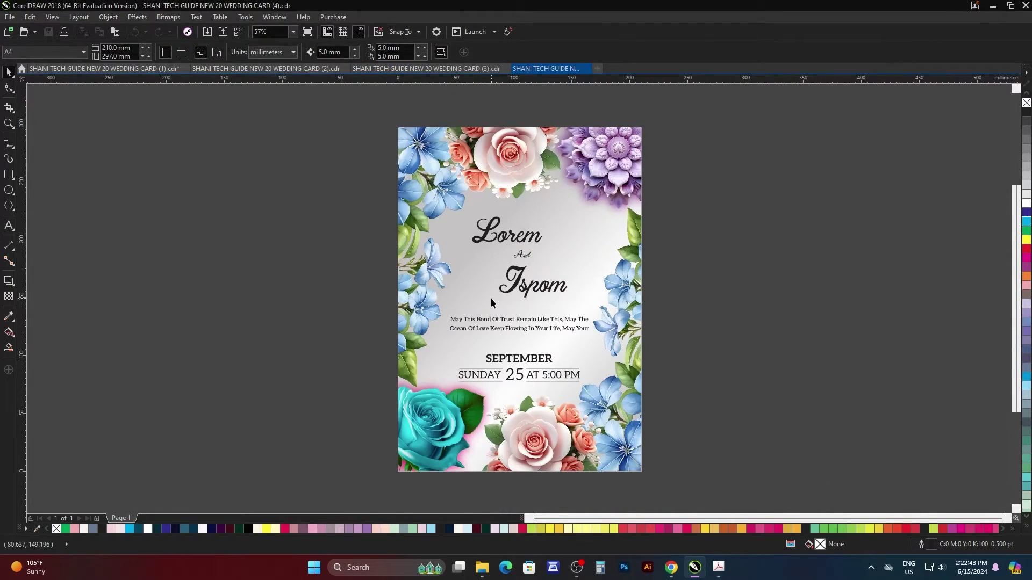
pyautogui.press('F4')
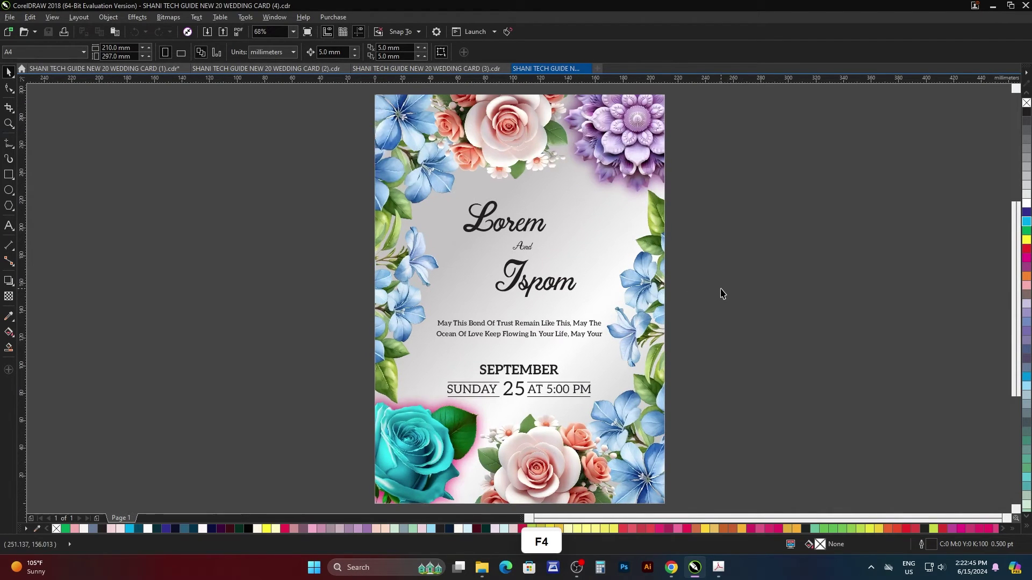
pyautogui.press('F9')
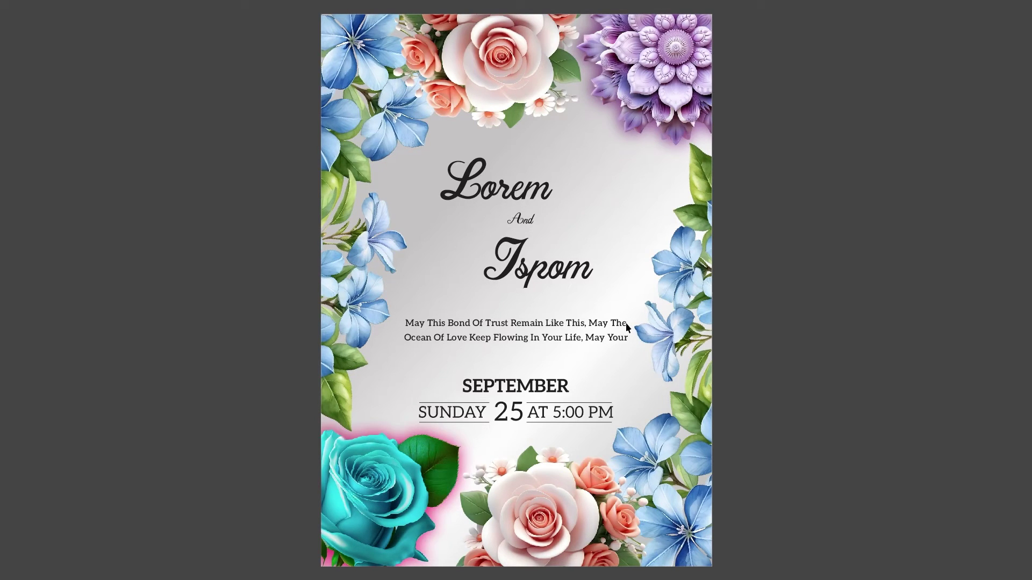
# Step: Recolour the Ispom heading a deep maroon via Edit Fill
pyautogui.click(758, 303)
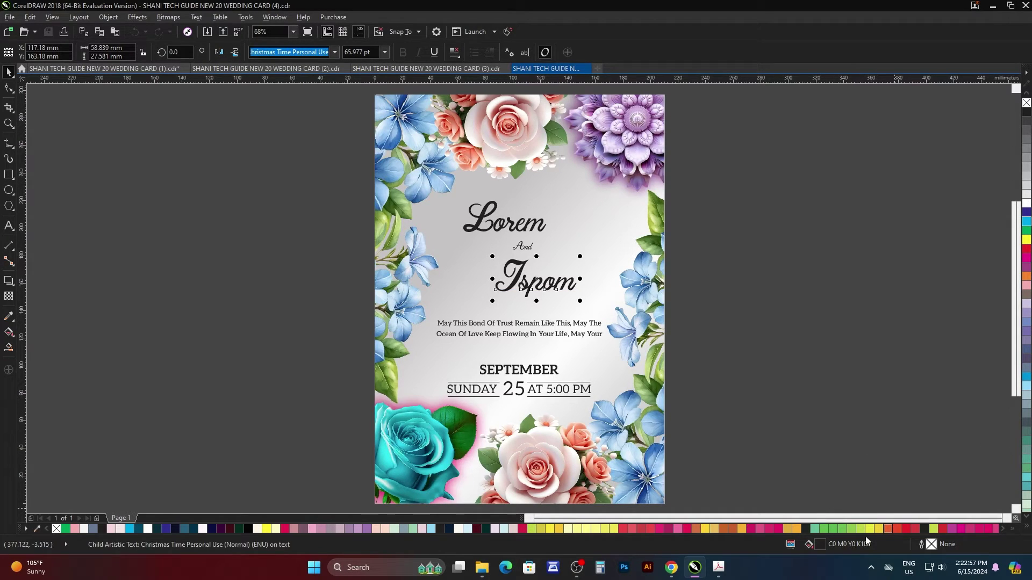
pyautogui.click(820, 548)
pyautogui.doubleClick(820, 549)
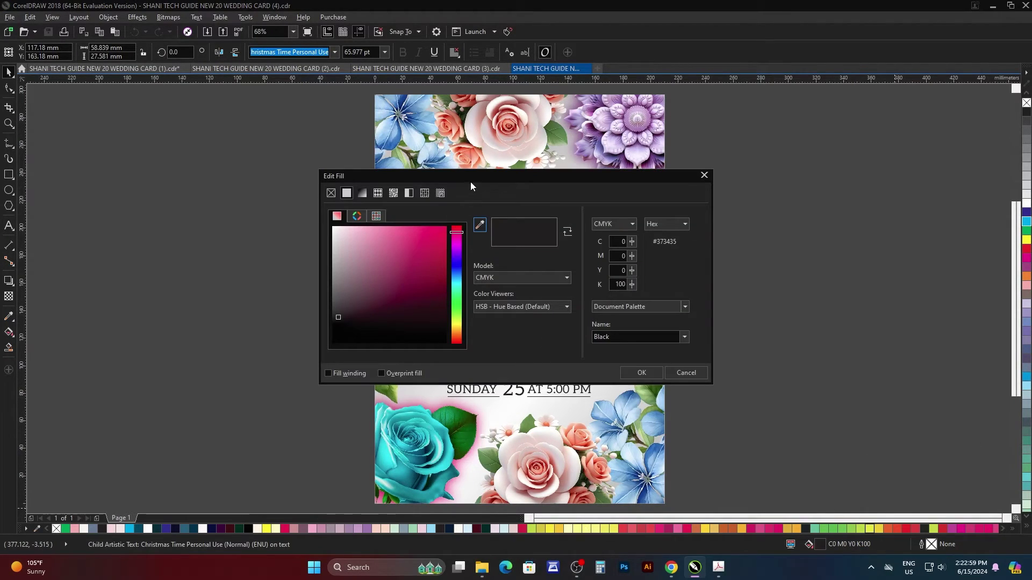
pyautogui.click(483, 182)
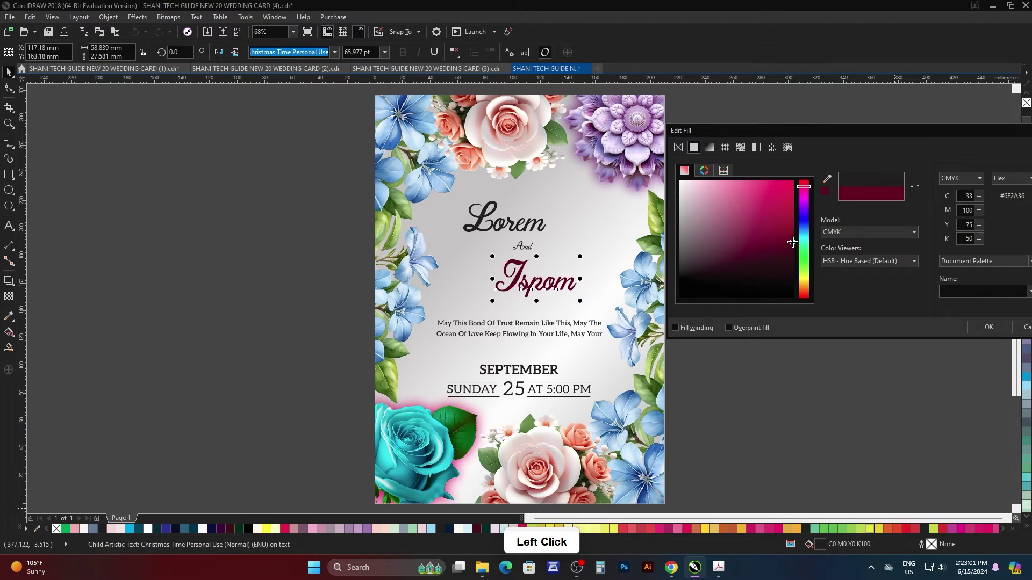
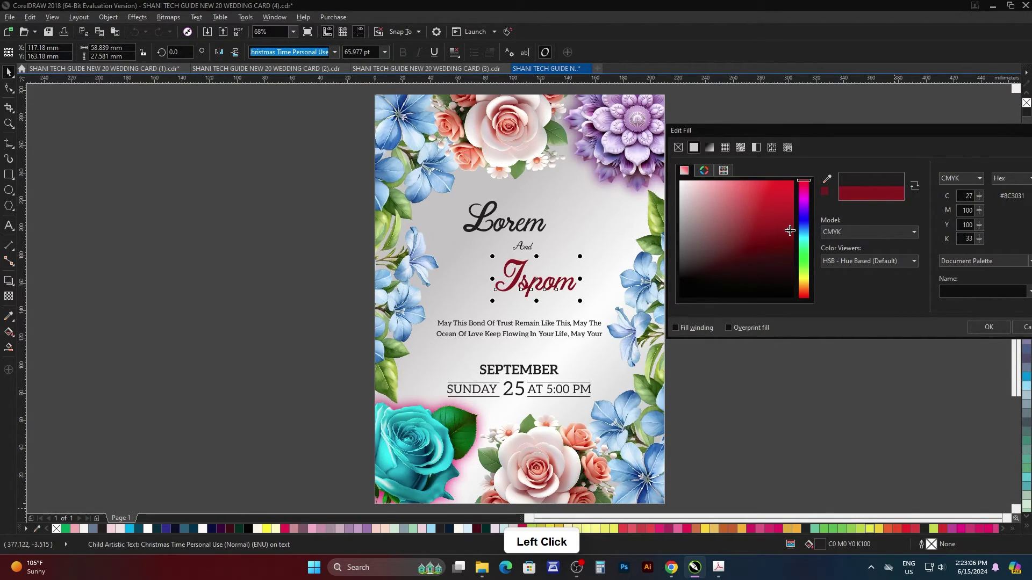
pyautogui.click(979, 332)
pyautogui.doubleClick(867, 301)
pyautogui.click(539, 228)
# Step: Repeat the maroon fill on the Lorem and SEPTEMBER headings
pyautogui.press('ctrl+r')
pyautogui.click(758, 303)
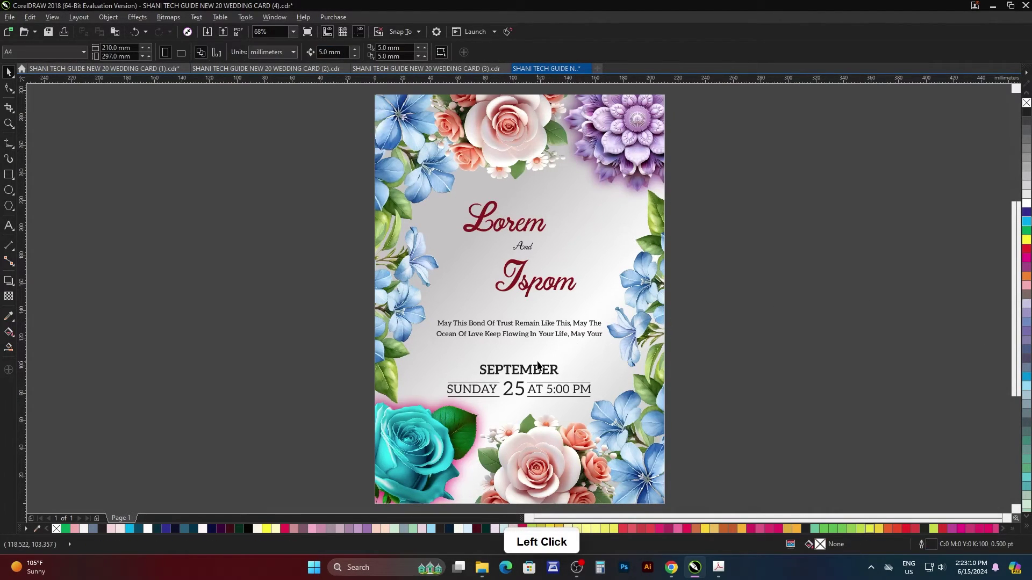
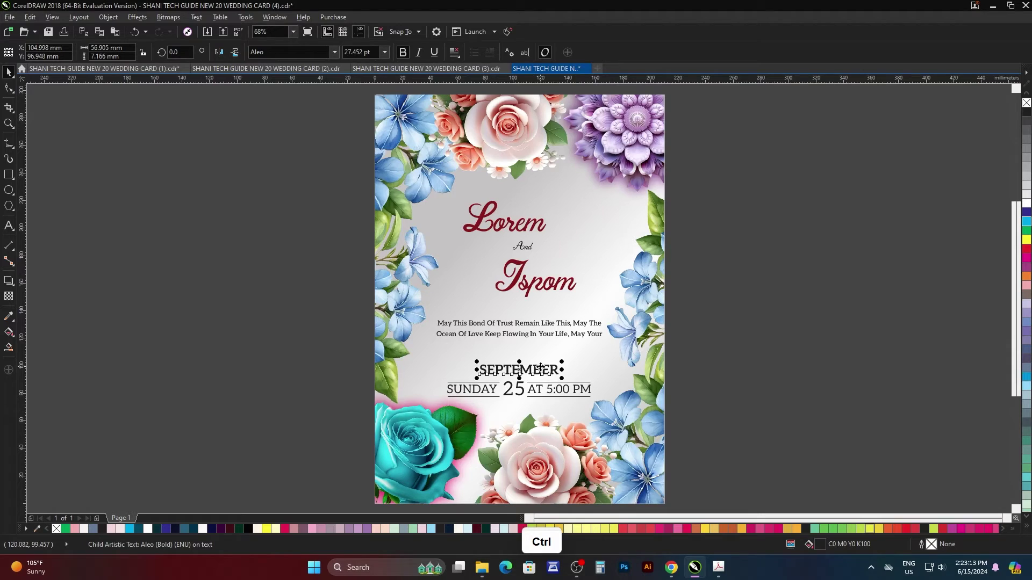
pyautogui.click(743, 337)
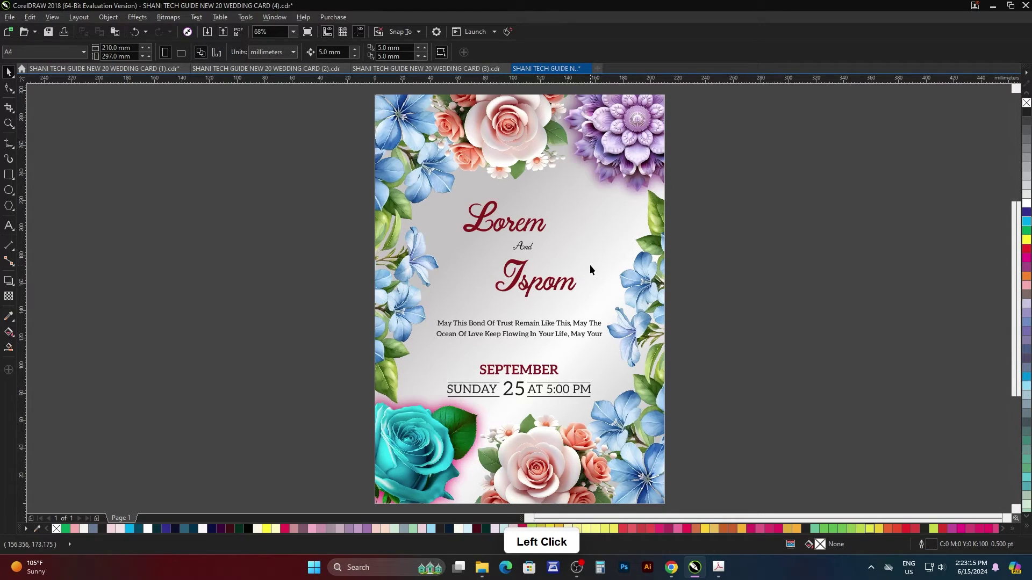
# Step: Open the background rectangle's fountain fill and try a crimson start colour
pyautogui.click(599, 268)
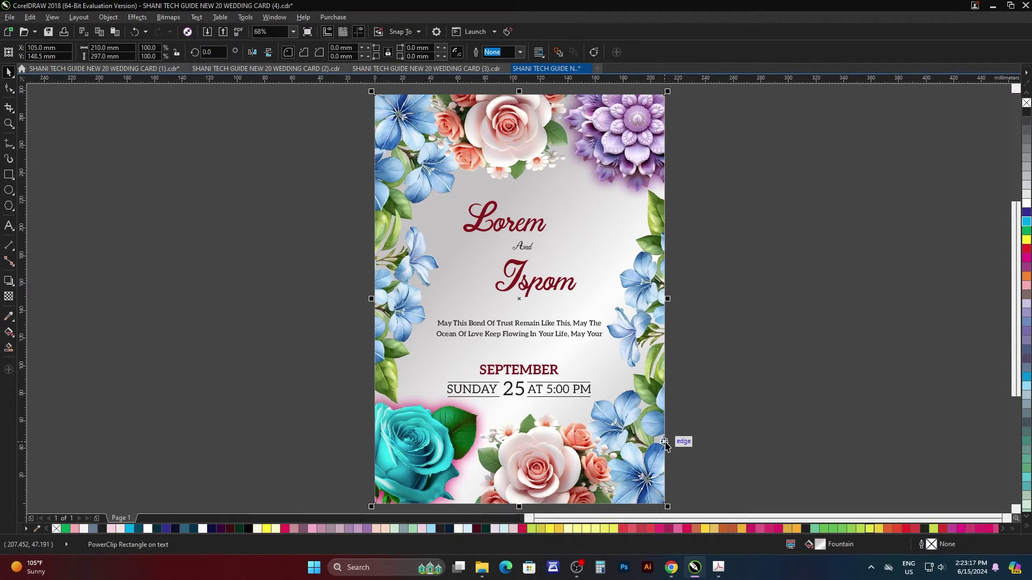
pyautogui.click(827, 548)
pyautogui.doubleClick(825, 549)
pyautogui.click(543, 186)
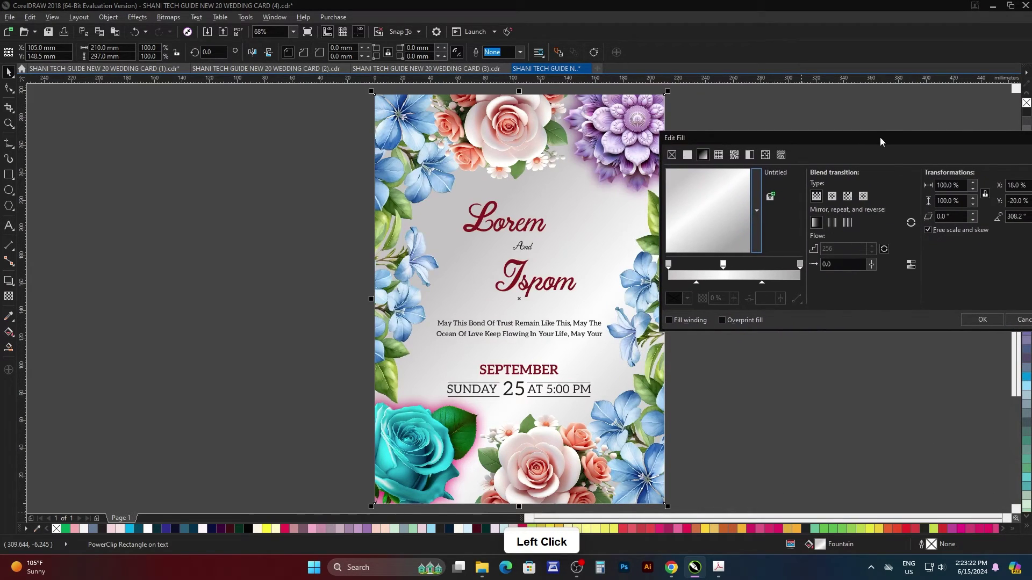
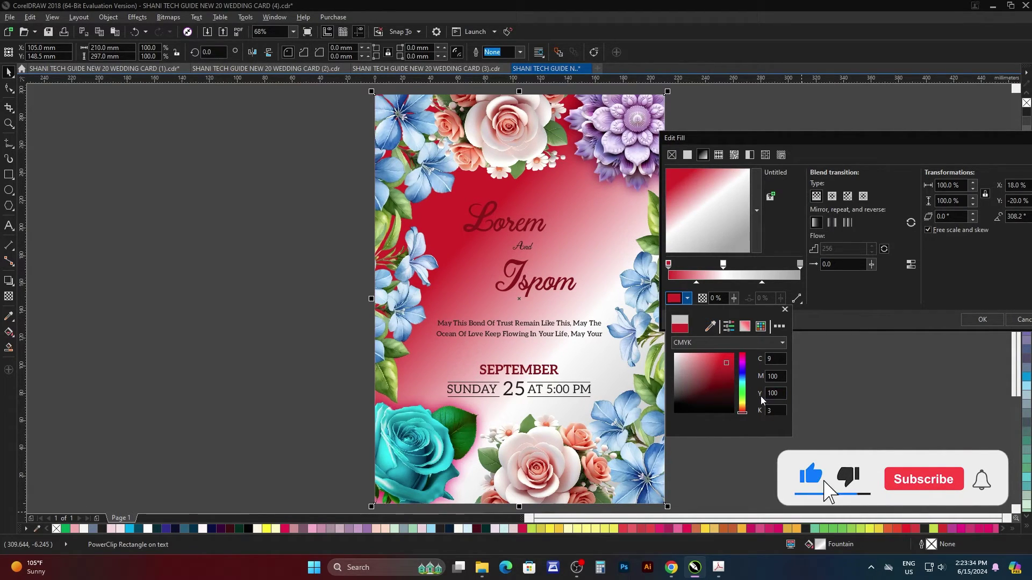
pyautogui.click(749, 413)
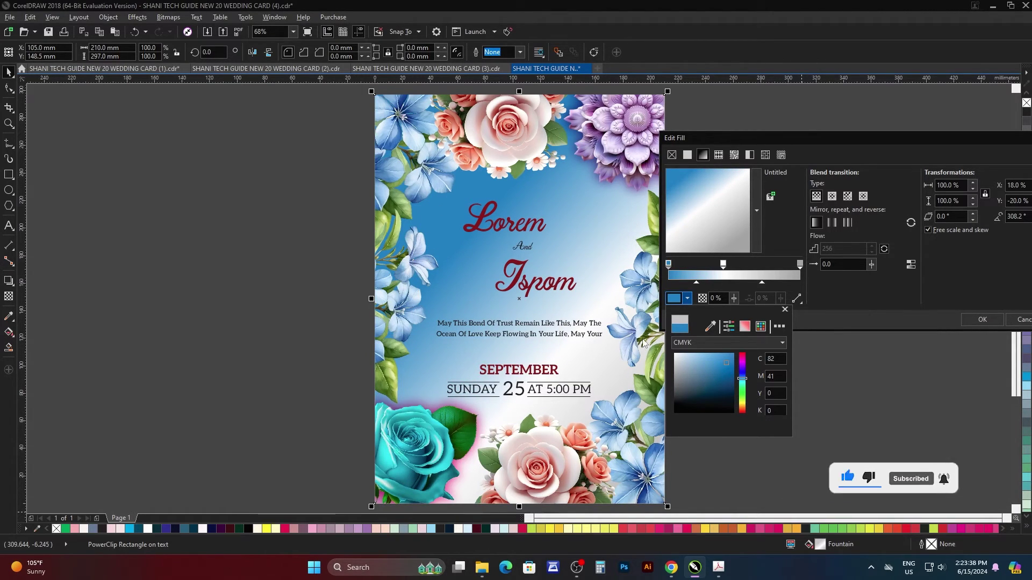
# Step: Change the gradient's start node to a light sky blue
pyautogui.click(728, 368)
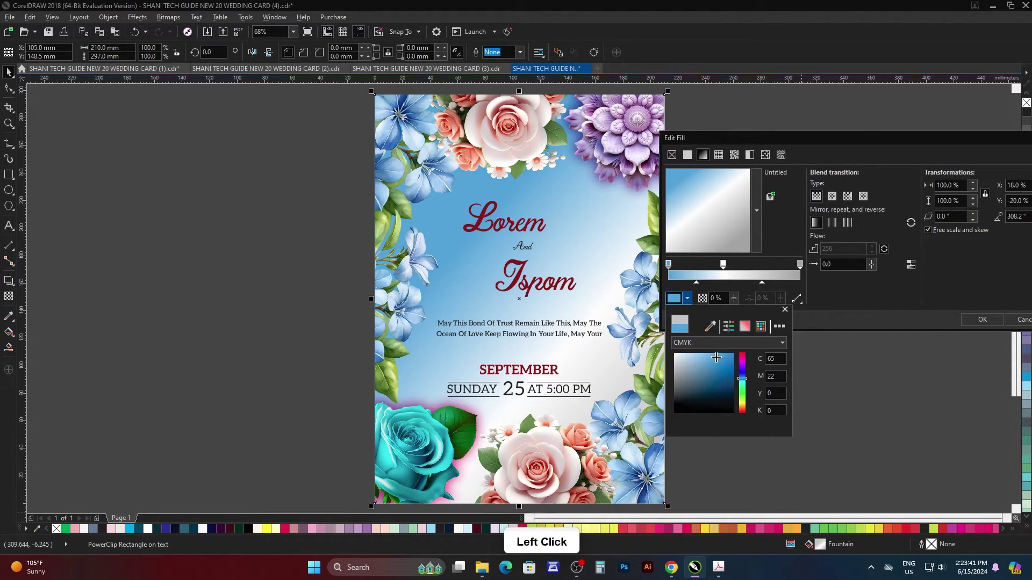
pyautogui.click(857, 282)
pyautogui.doubleClick(850, 300)
pyautogui.click(806, 268)
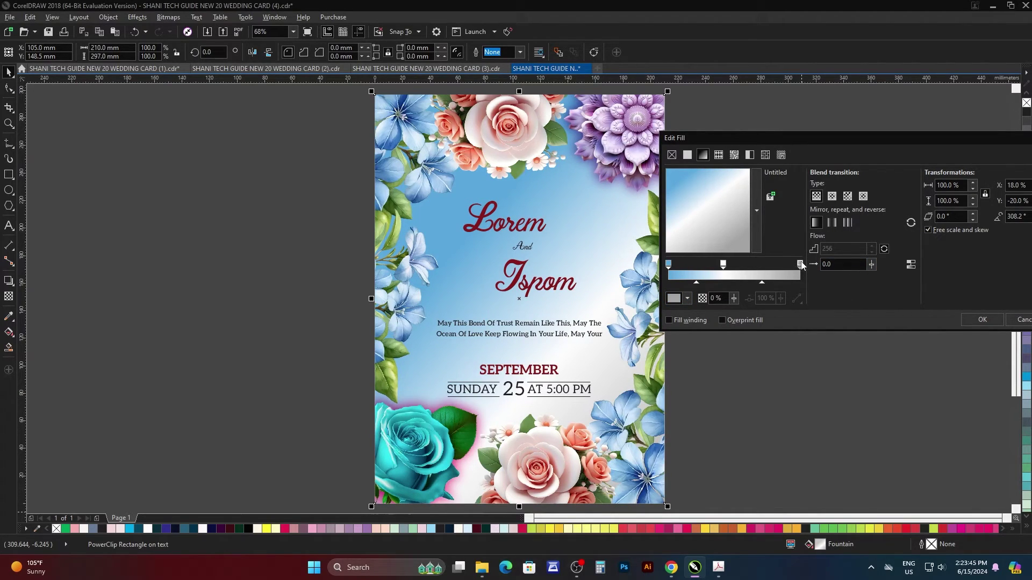
# Step: Set the gradient's end node to a pale sky blue instead of grey
pyautogui.click(806, 266)
pyautogui.doubleClick(682, 300)
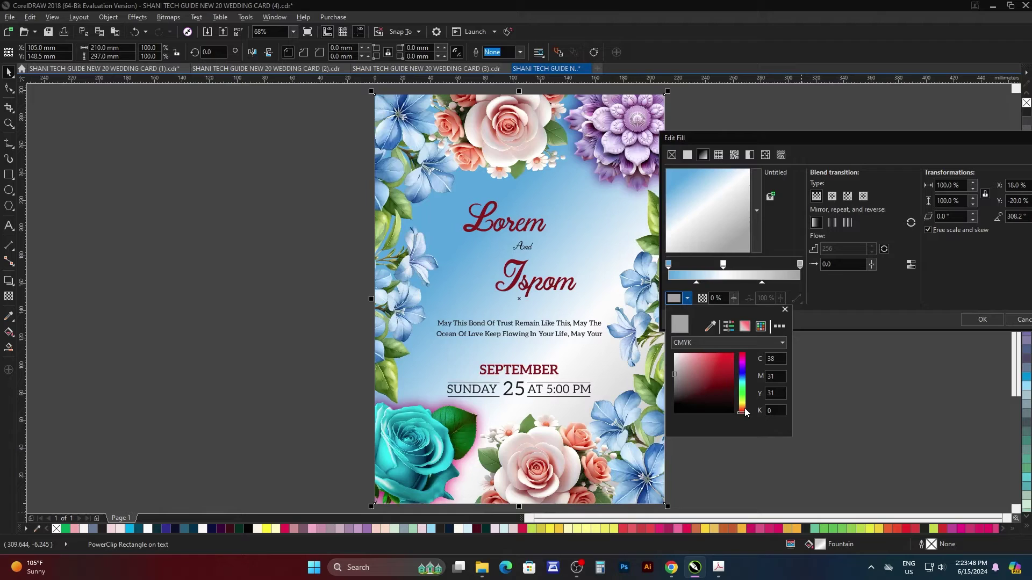
pyautogui.click(747, 416)
pyautogui.click(709, 375)
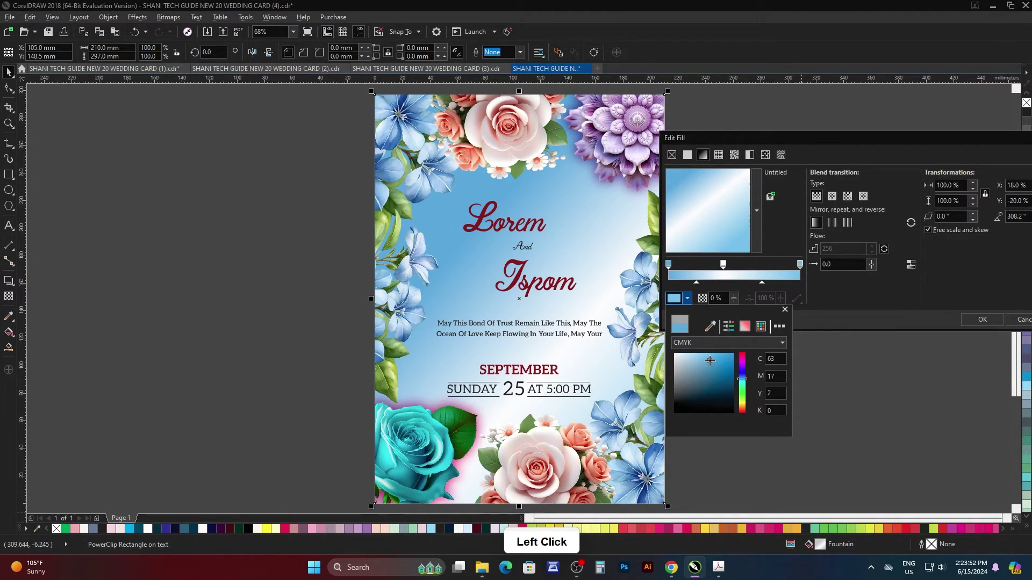
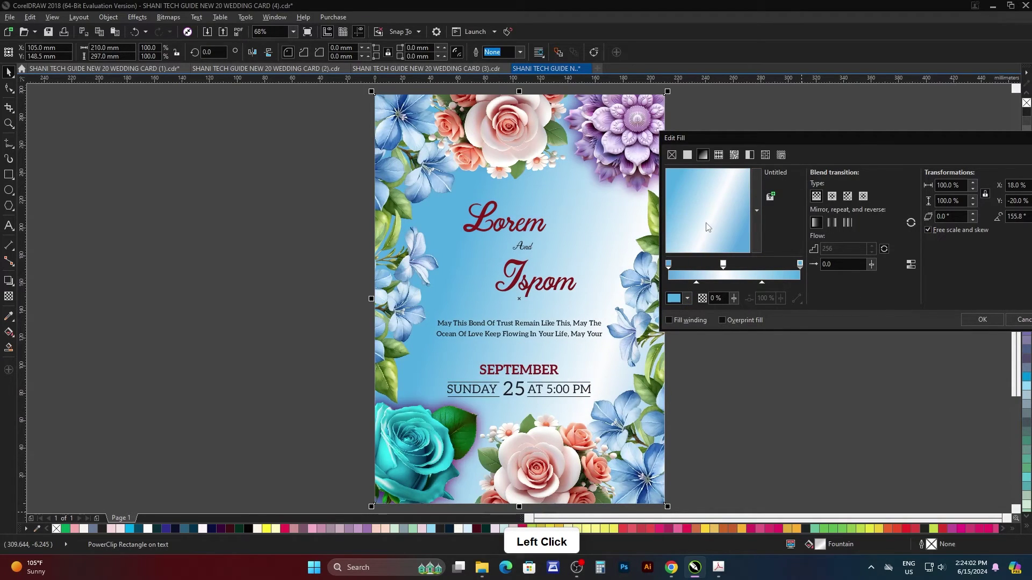
# Step: Rotate the blue fountain fill to a diagonal angle of about 53 degrees
pyautogui.click(714, 225)
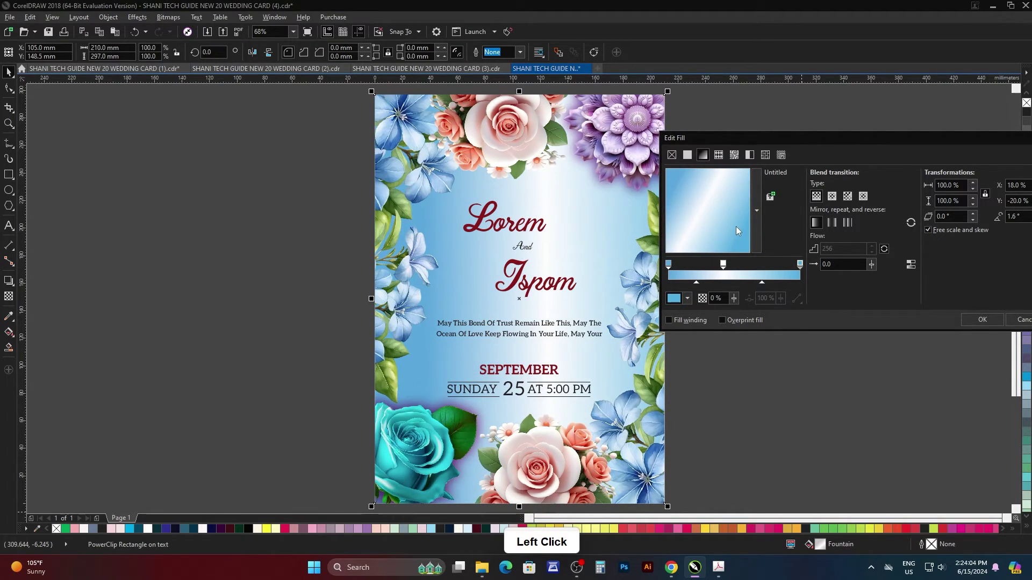
pyautogui.click(737, 231)
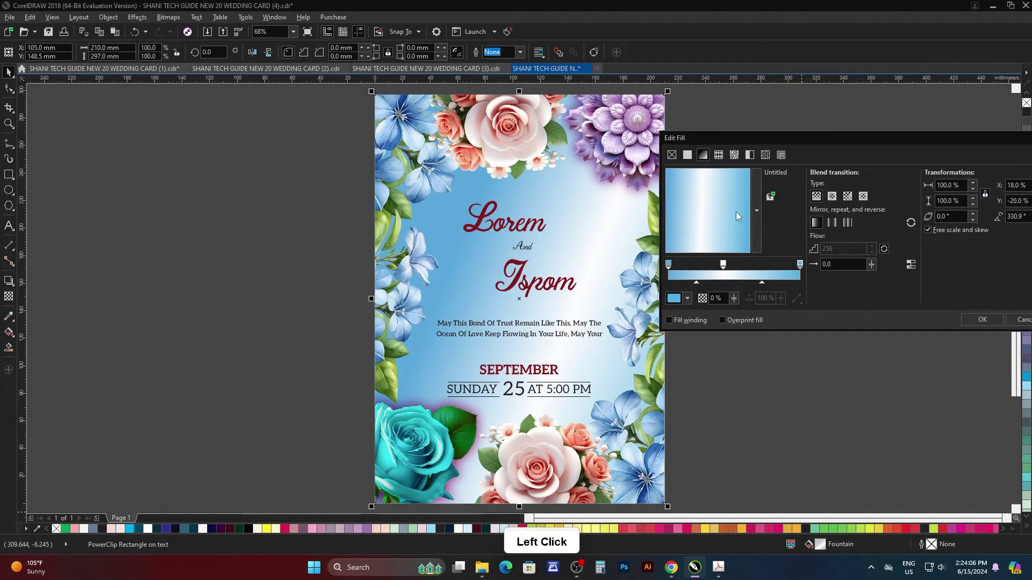
pyautogui.click(738, 215)
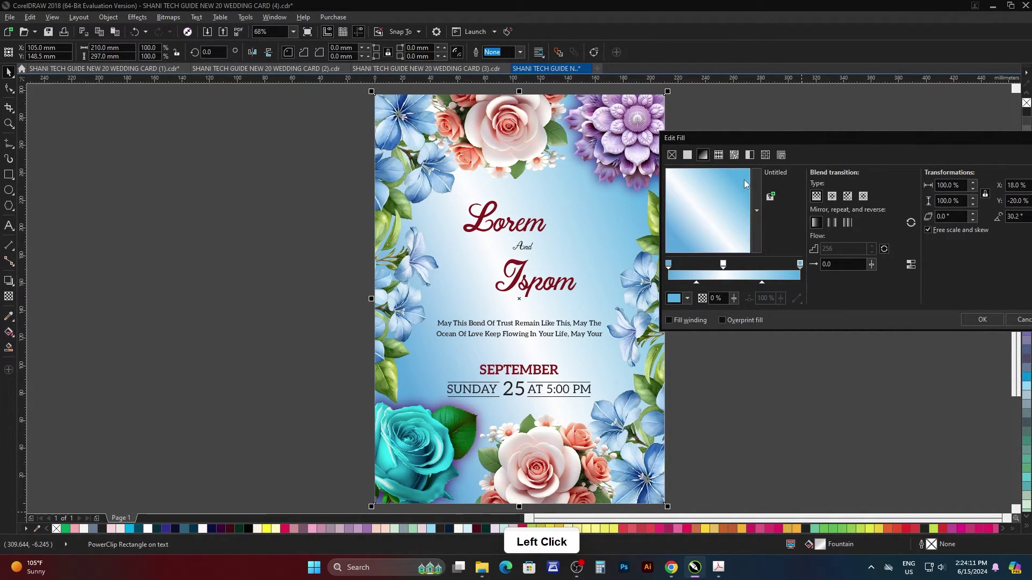
pyautogui.click(747, 230)
pyautogui.click(746, 224)
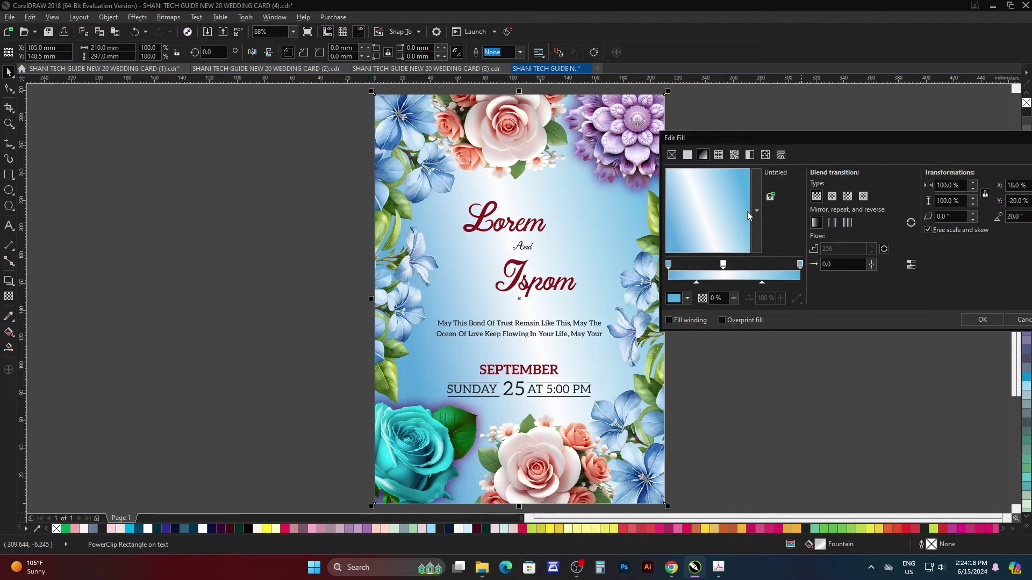
pyautogui.click(752, 216)
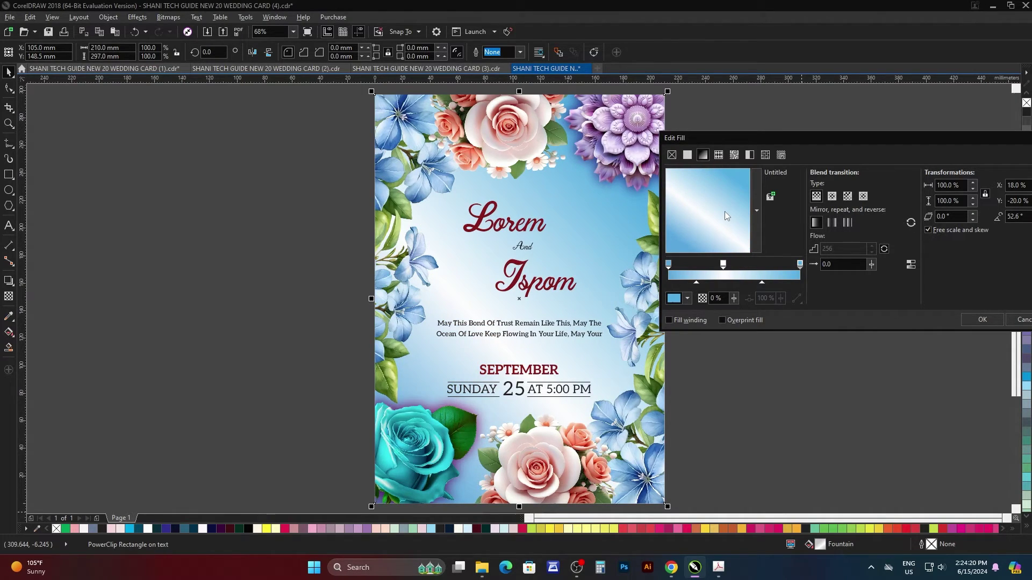
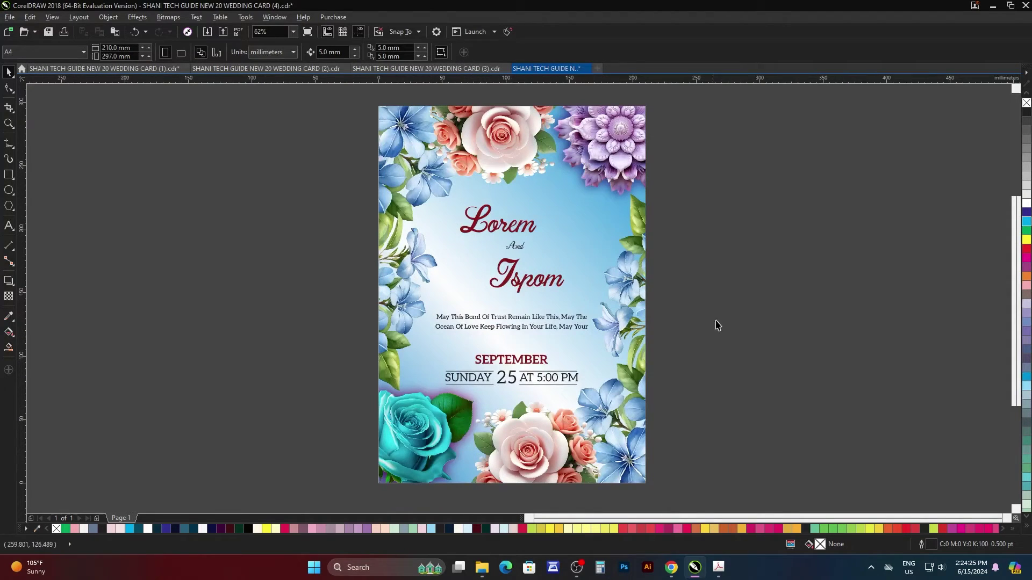
# Step: Fill the Ispom heading and SEPTEMBER date block black from the palette
pyautogui.click(756, 299)
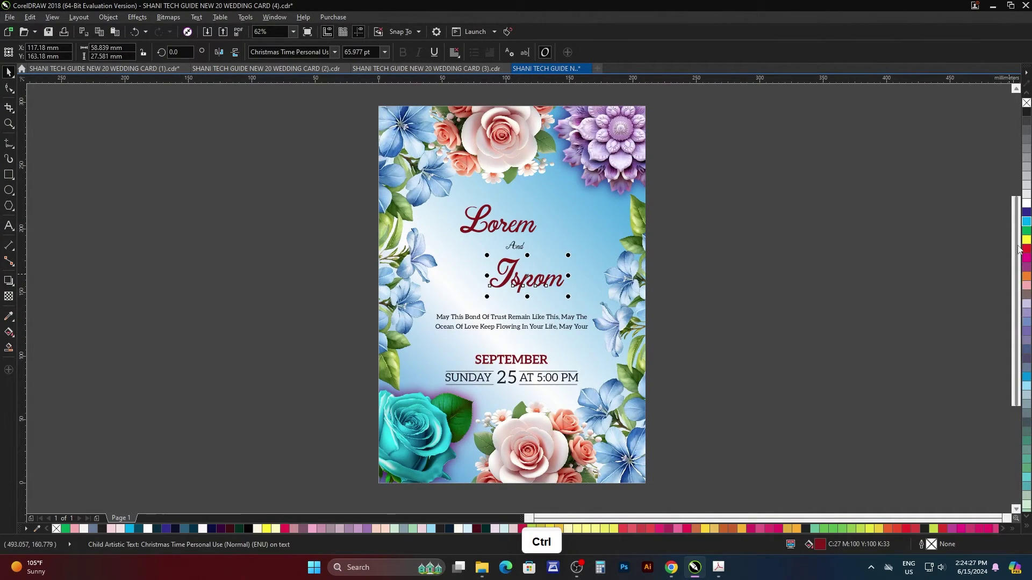
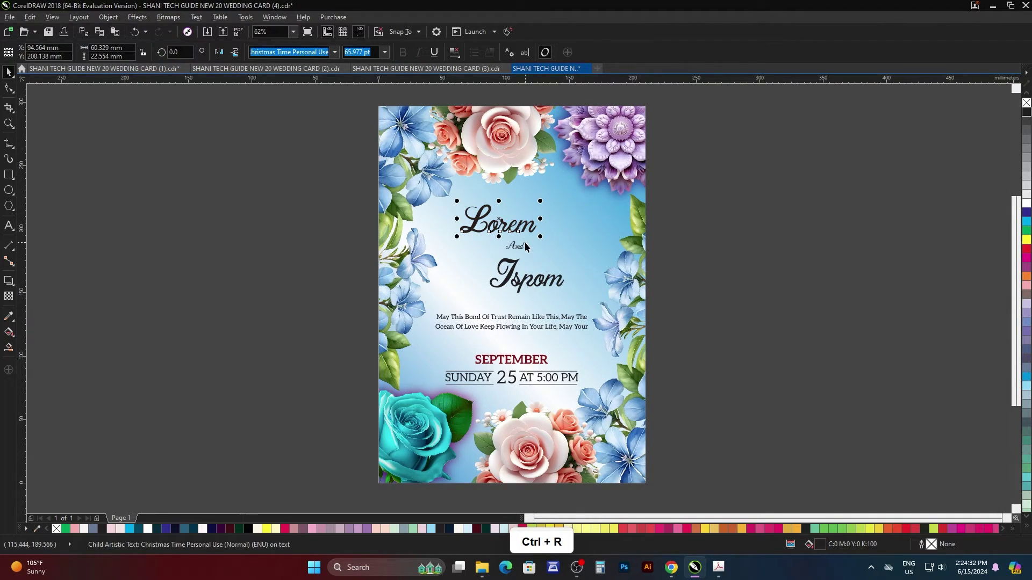
pyautogui.click(753, 261)
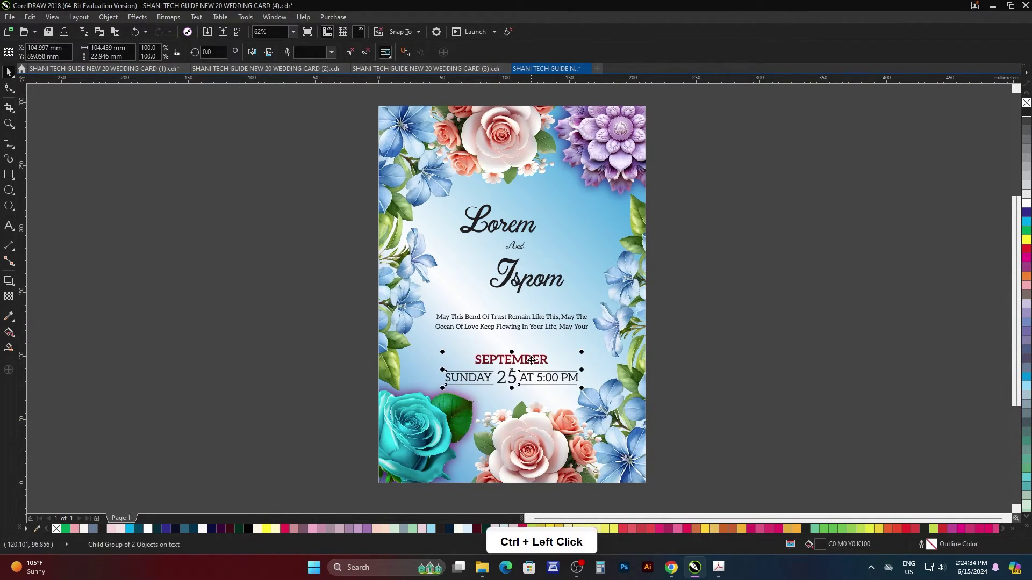
pyautogui.click(751, 318)
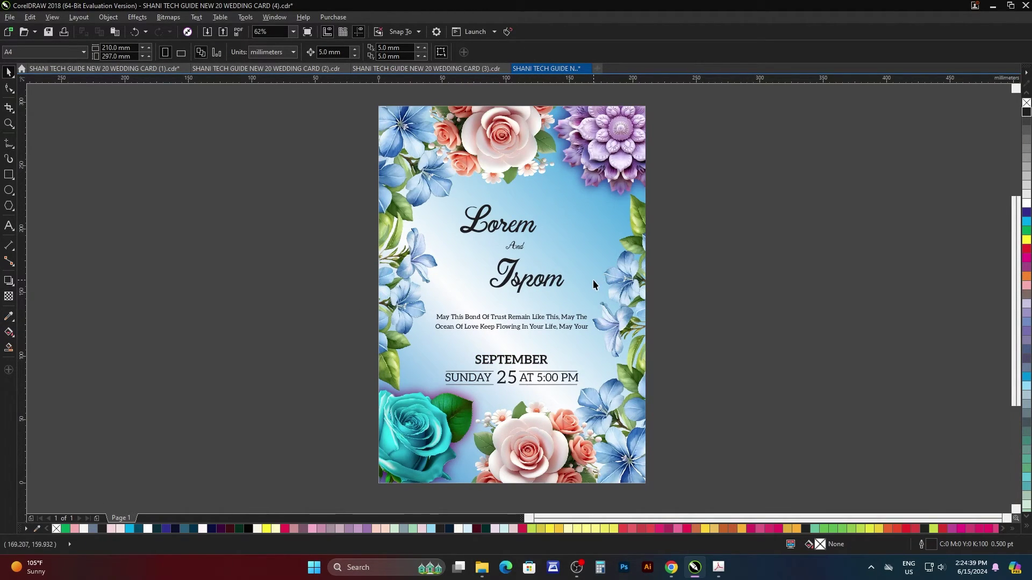
pyautogui.press('F4')
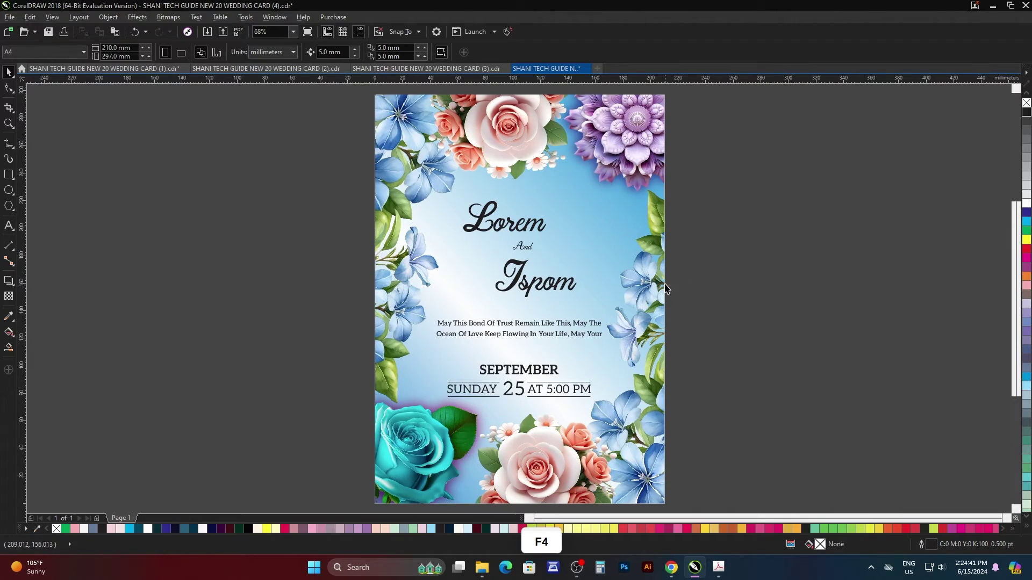
# Step: Preview card (4) with black headings full screen
pyautogui.press('F9')
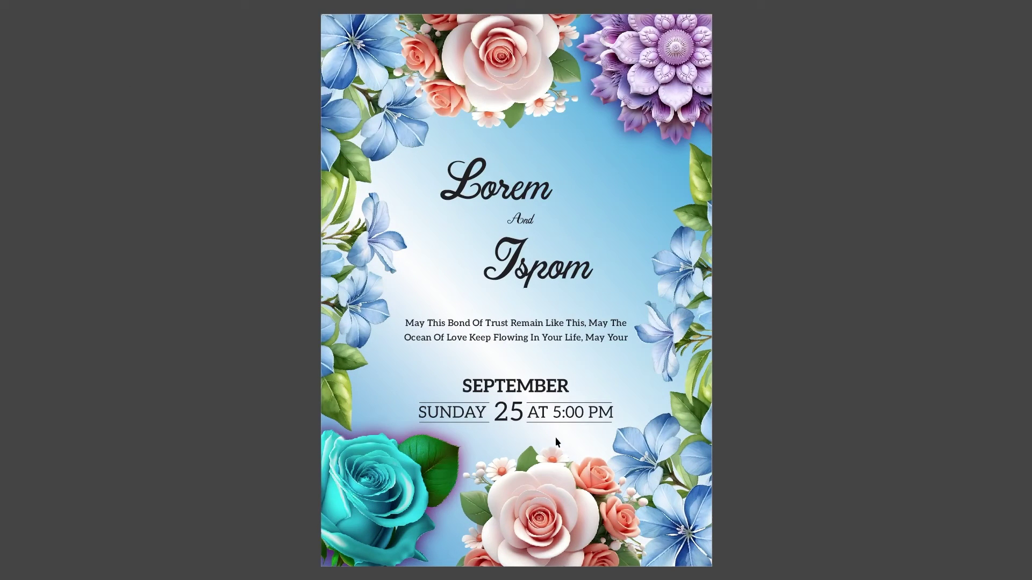
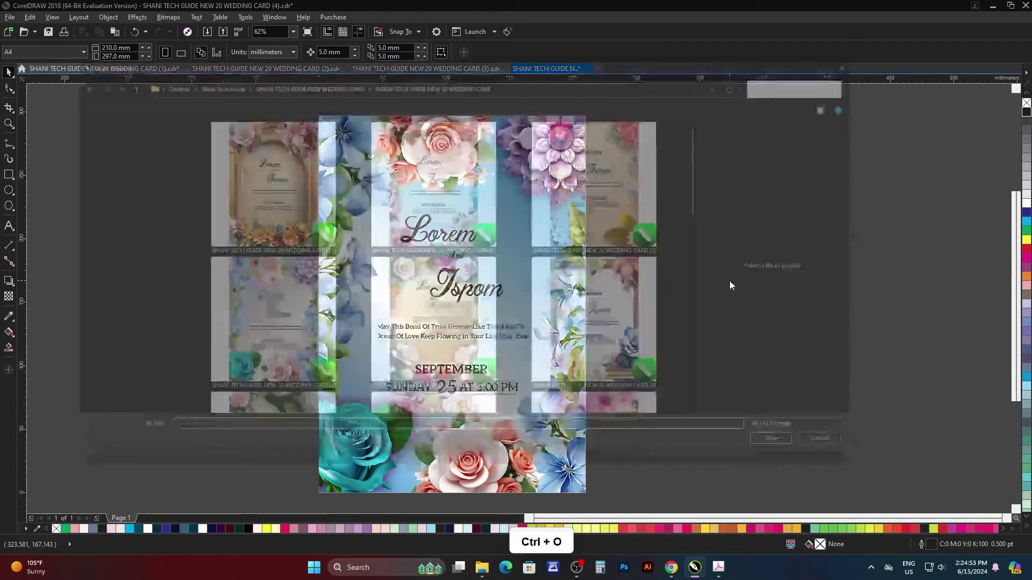
# Step: Open WEDDING CARD (5), the golden floral design, and fit it in view
pyautogui.click(420, 338)
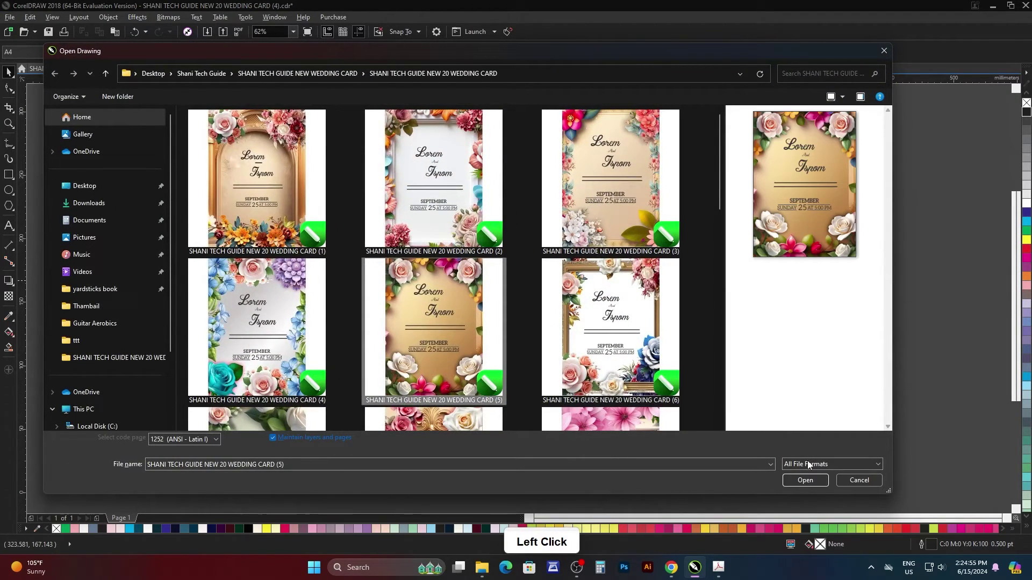
pyautogui.click(815, 485)
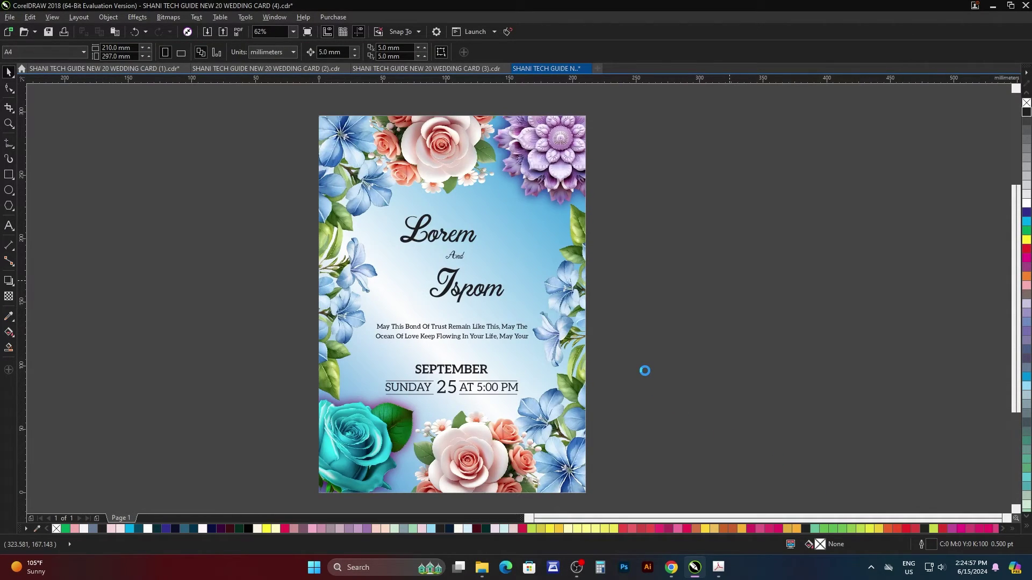
pyautogui.click(682, 329)
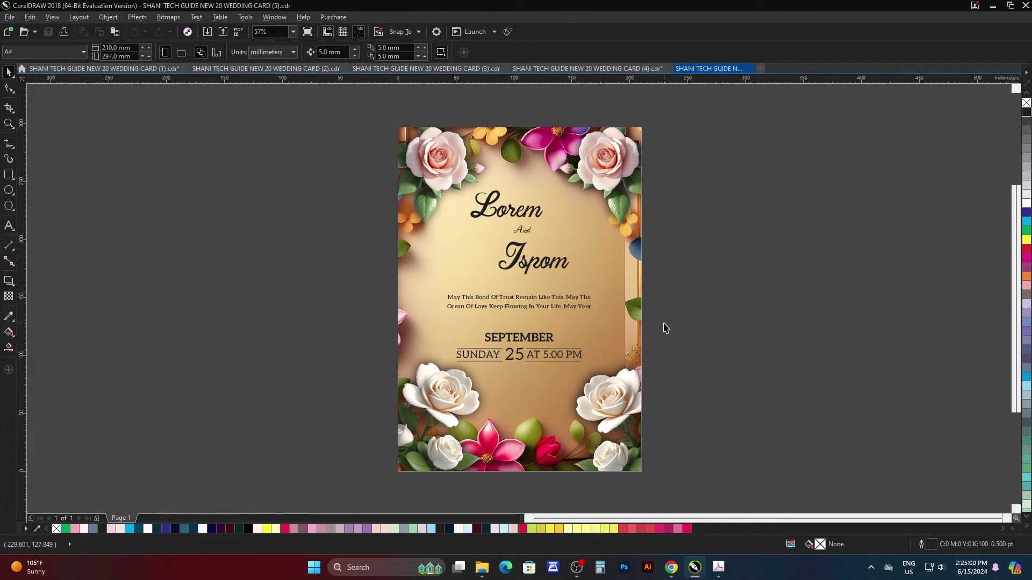
pyautogui.press('F4')
# Step: Preview card (5) full screen and bring up the Open Drawing dialog again
pyautogui.click(728, 325)
pyautogui.press('F9')
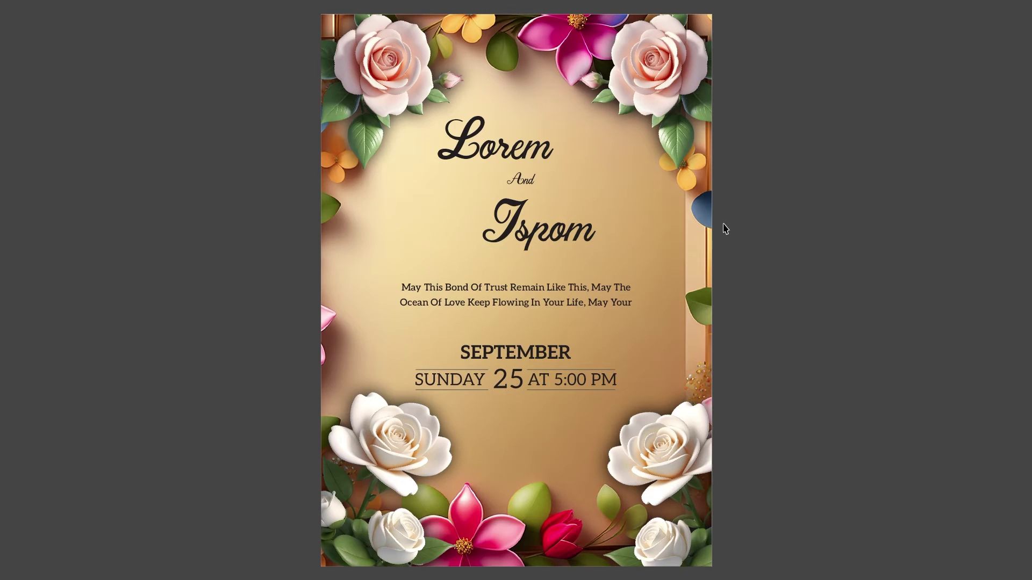
pyautogui.press('F9')
pyautogui.click(746, 269)
pyautogui.press('ctrl+o')
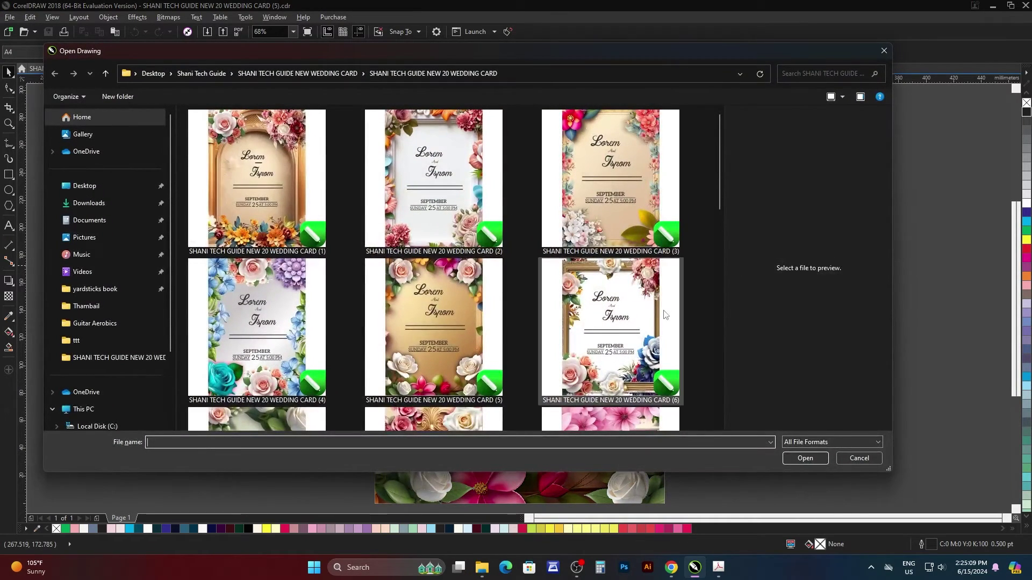
# Step: Open WEDDING CARD (6), the gilded rose-frame design, and fit it in view
pyautogui.click(655, 330)
pyautogui.click(816, 484)
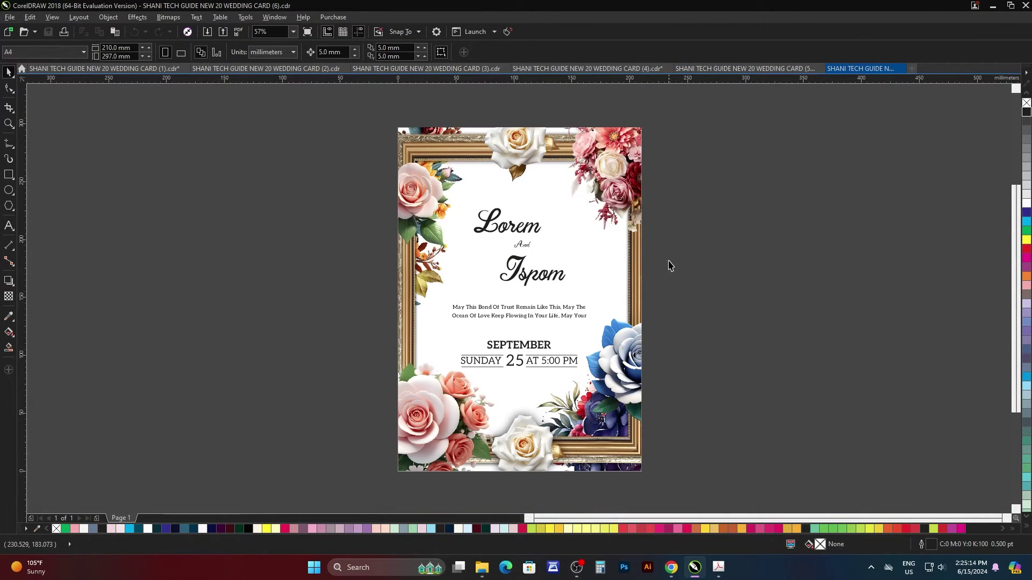
pyautogui.click(694, 272)
pyautogui.click(683, 299)
pyautogui.press('F2')
pyautogui.press('F4')
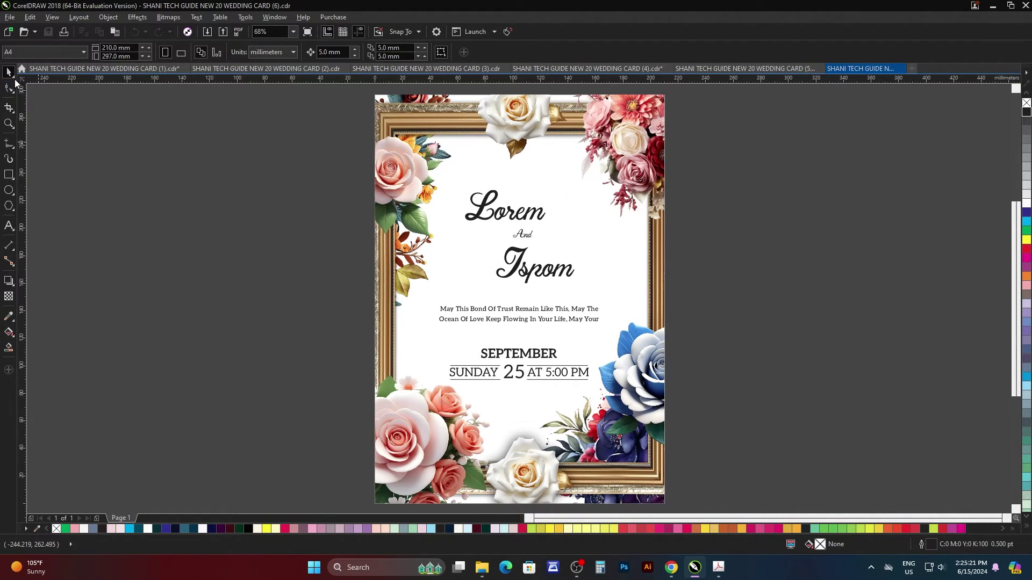
# Step: Zoom into card (6) and preview it full screen
pyautogui.click(7, 79)
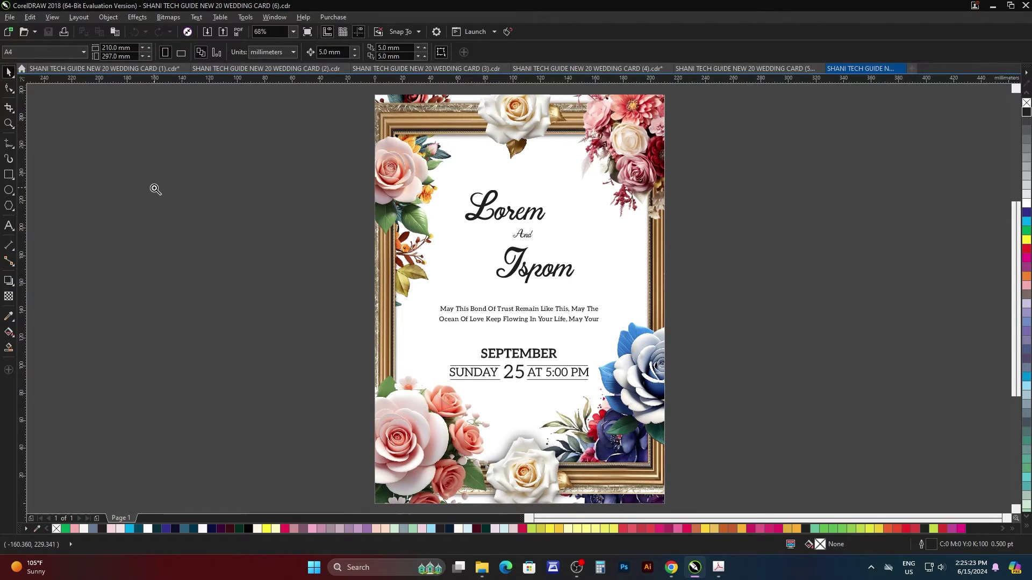
pyautogui.press('F2')
pyautogui.click(16, 81)
pyautogui.press('space')
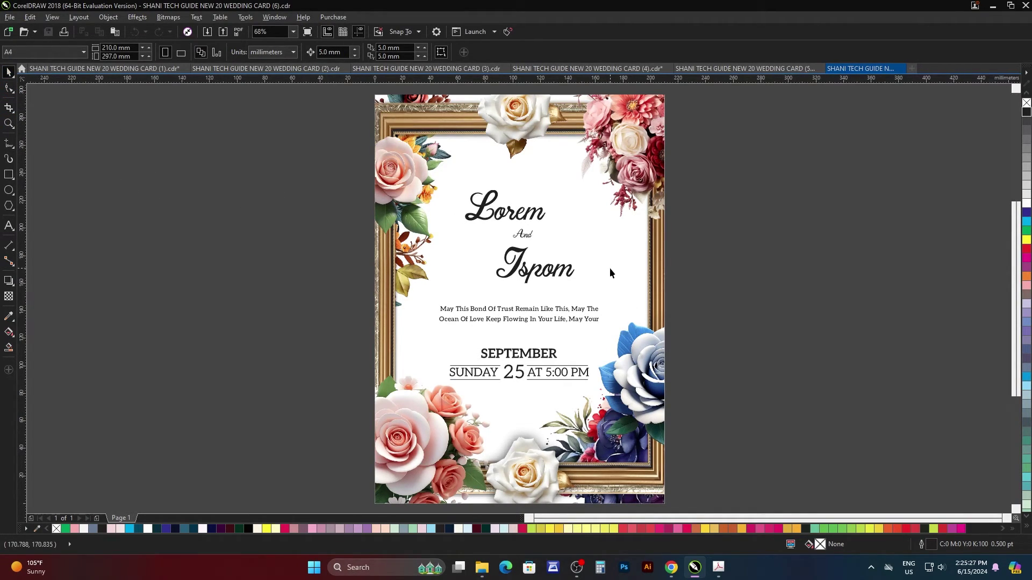
pyautogui.press('F4')
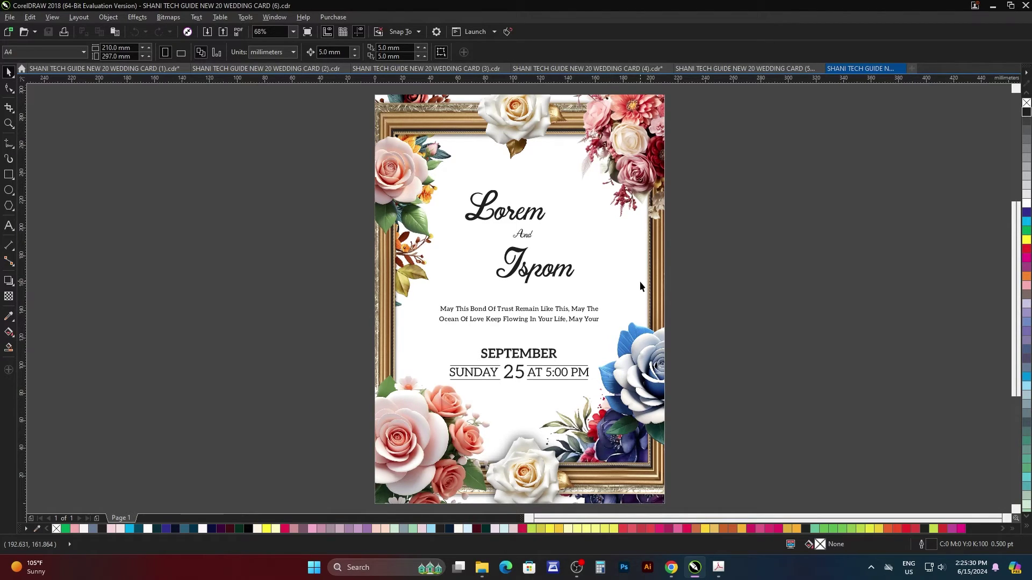
pyautogui.press('F9')
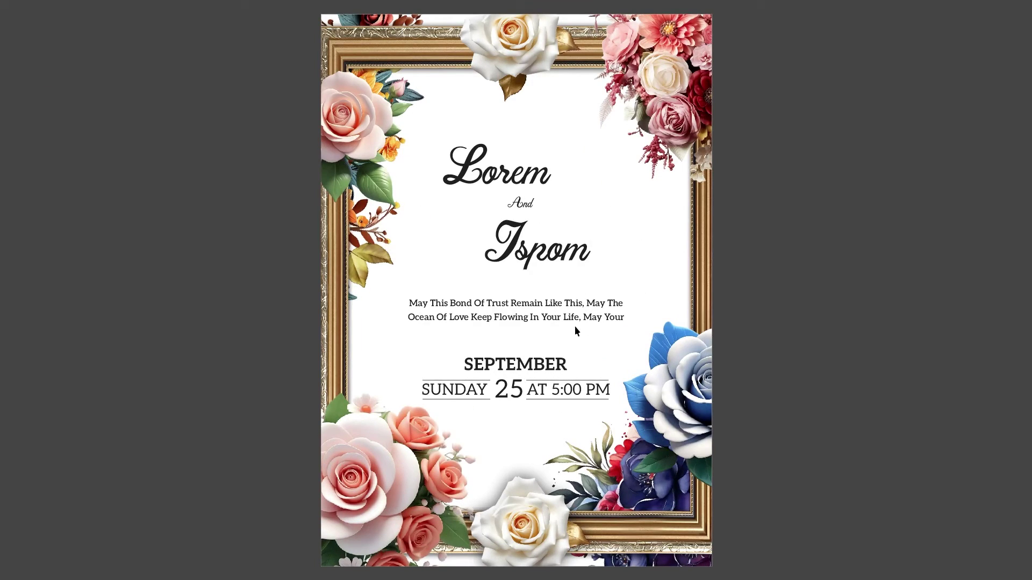
# Step: Bring up the Open Drawing dialog with WEDDING CARD (7) chosen
pyautogui.click(709, 288)
pyautogui.doubleClick(709, 288)
pyautogui.click(709, 288)
pyautogui.press('ctrl+o')
# Step: Open wedding card (7), the sage-green rose design, and preview it full screen
pyautogui.click(722, 135)
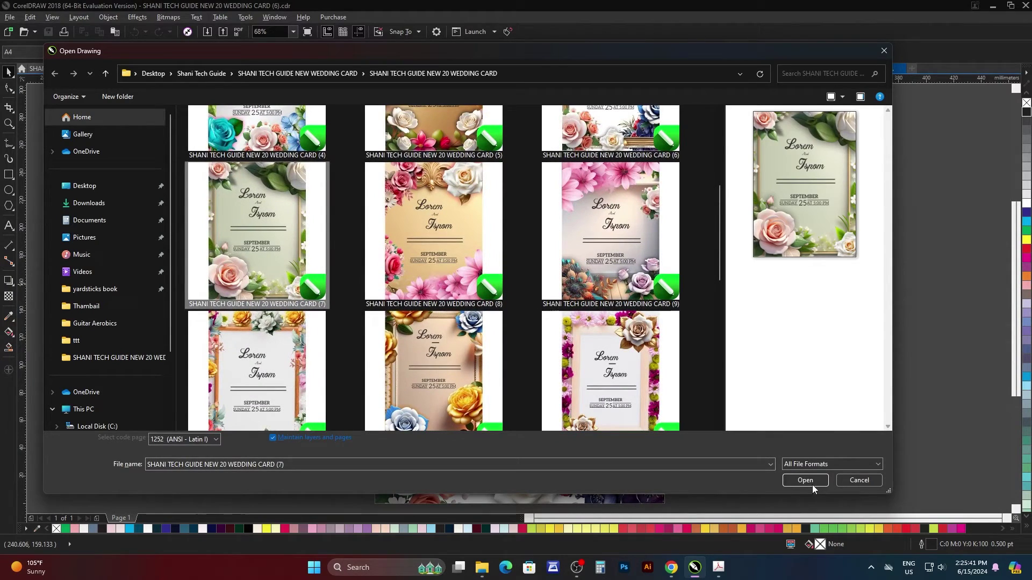
pyautogui.click(814, 487)
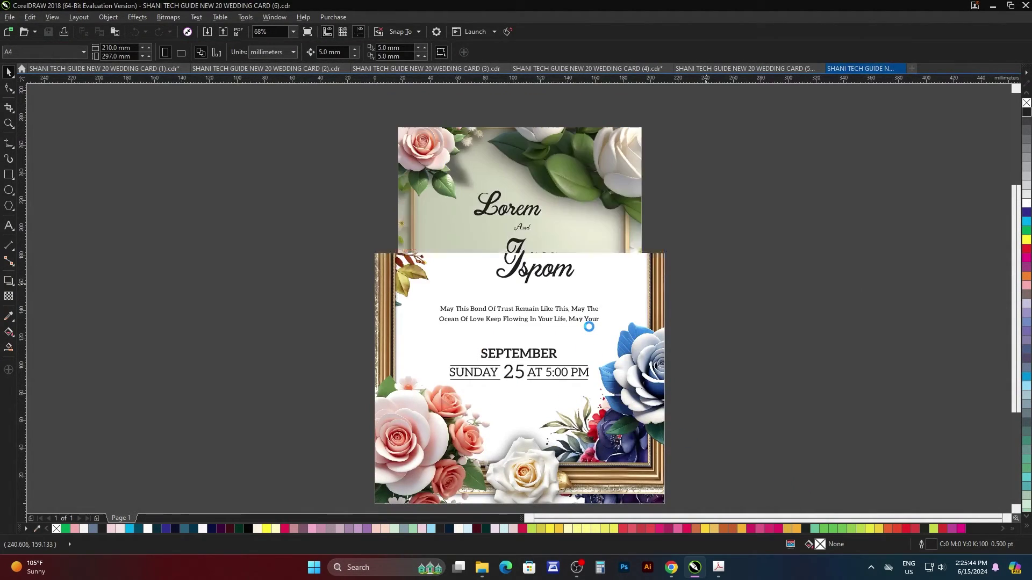
pyautogui.press('F4')
pyautogui.press('F9')
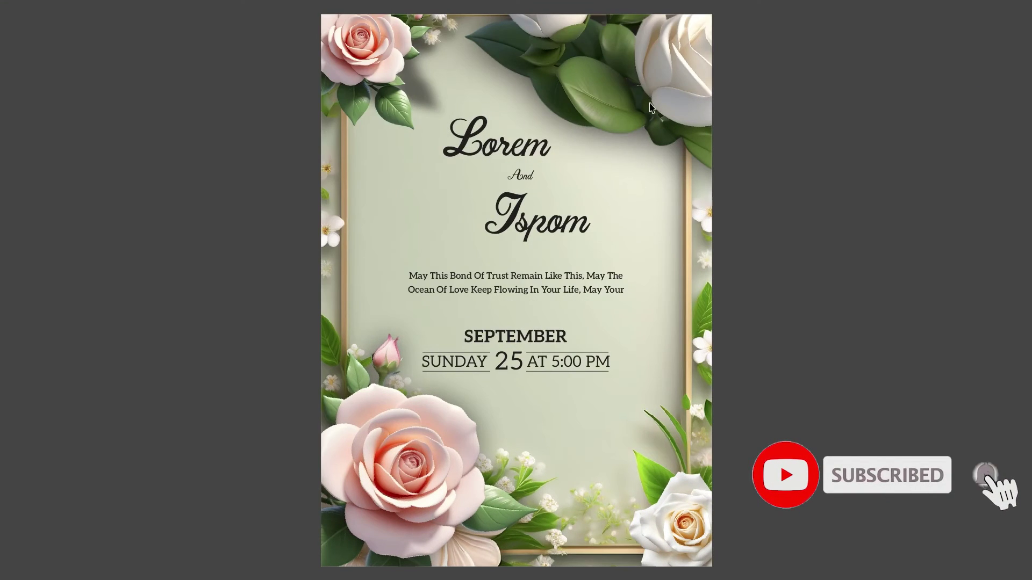
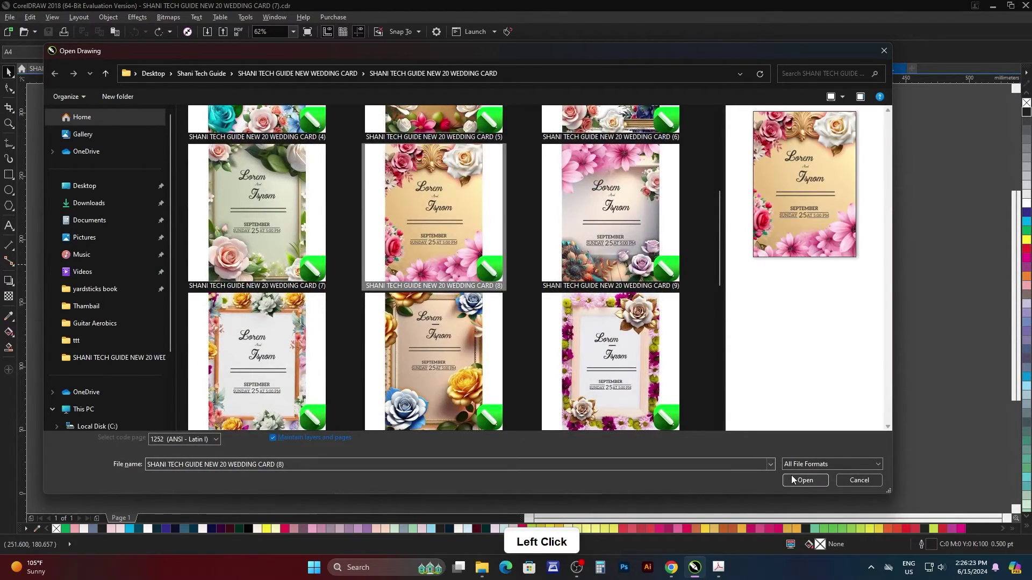
# Step: Open wedding card (8) and preview it full screen
pyautogui.click(799, 479)
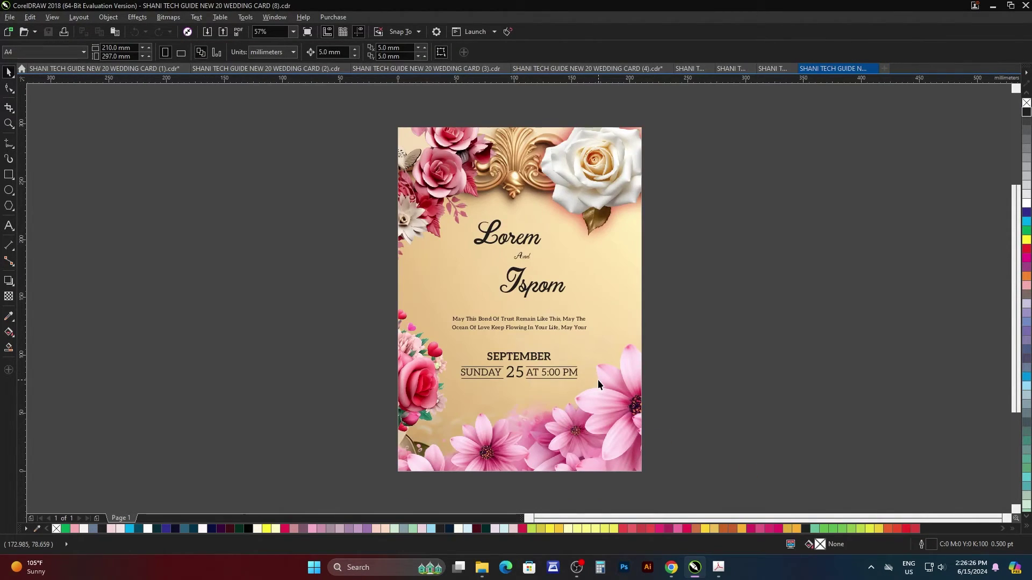
pyautogui.press('F4')
pyautogui.press('F9')
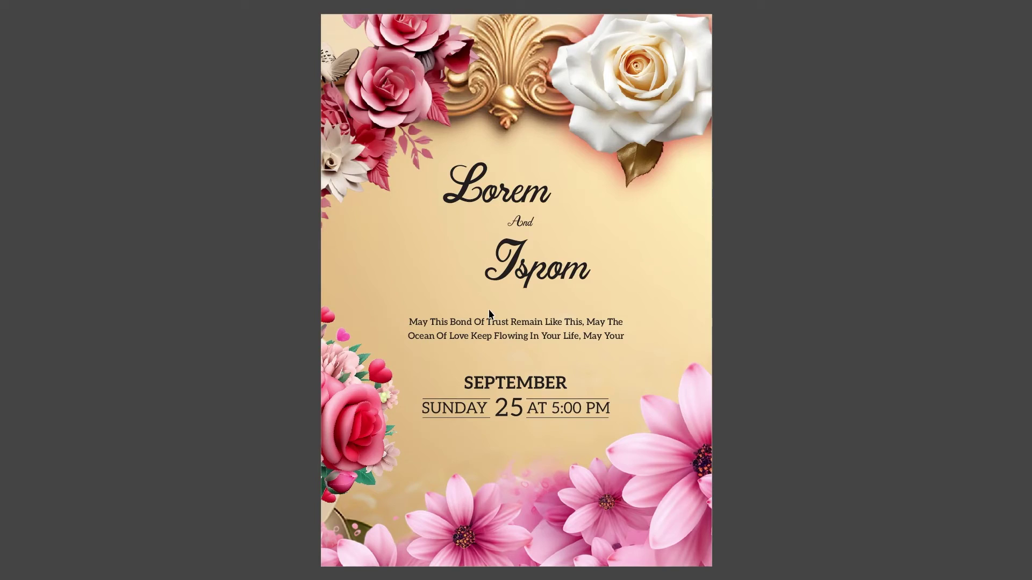
pyautogui.press('F4')
pyautogui.press('ctrl+o')
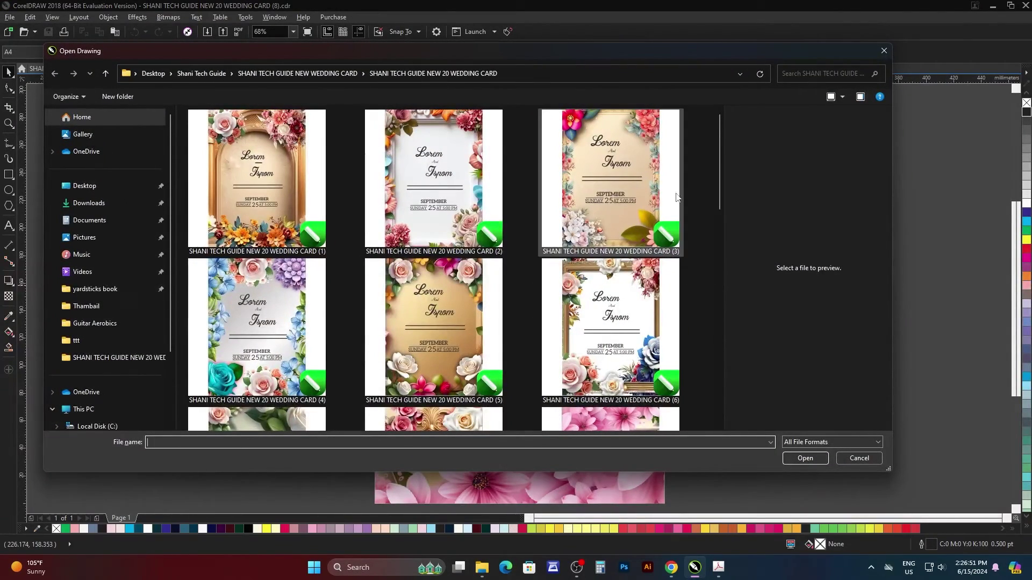
# Step: Open wedding card (9) and preview it full screen
pyautogui.click(719, 145)
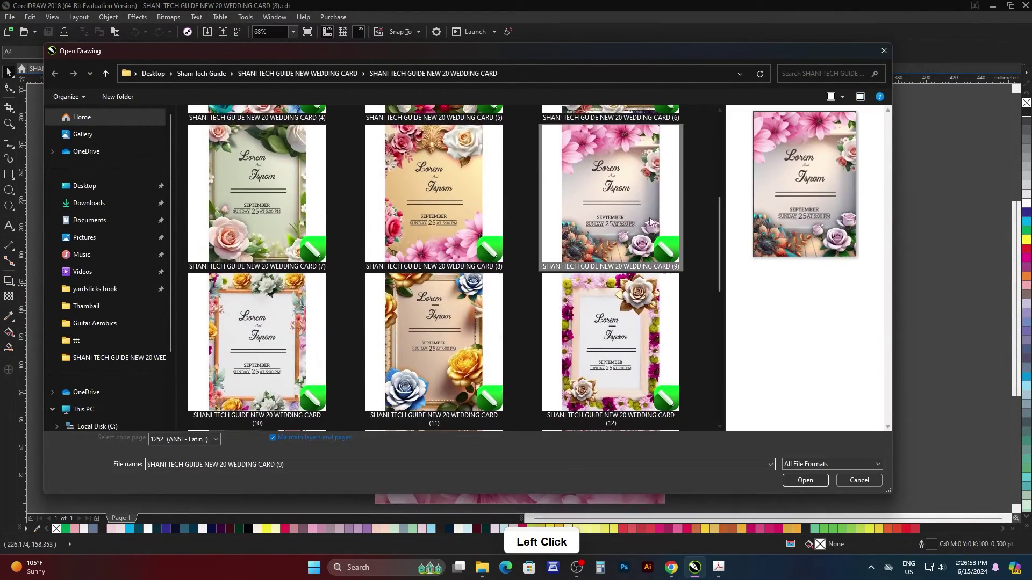
pyautogui.click(813, 481)
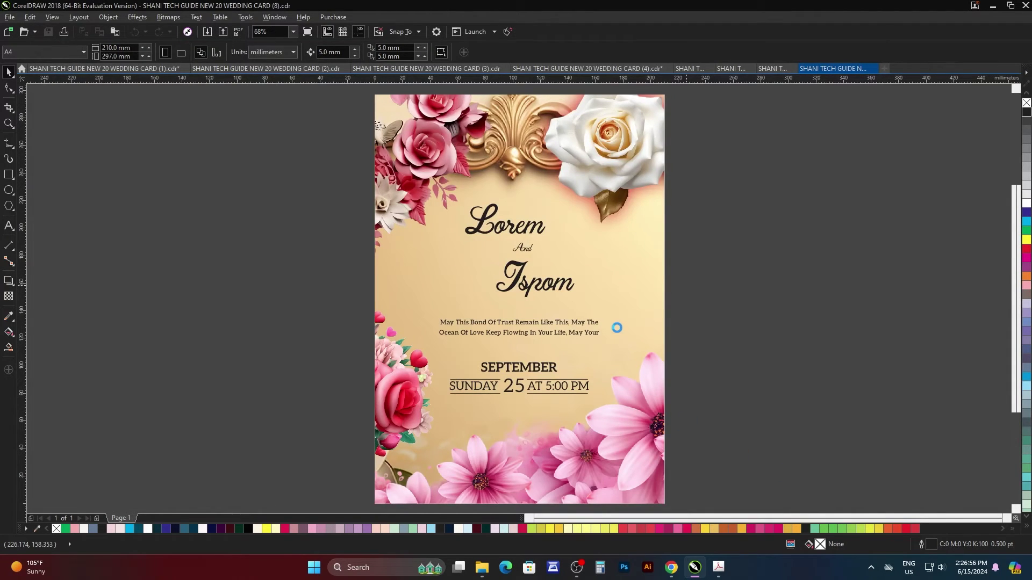
pyautogui.click(706, 311)
pyautogui.press('F4')
pyautogui.click(728, 290)
pyautogui.press('F9')
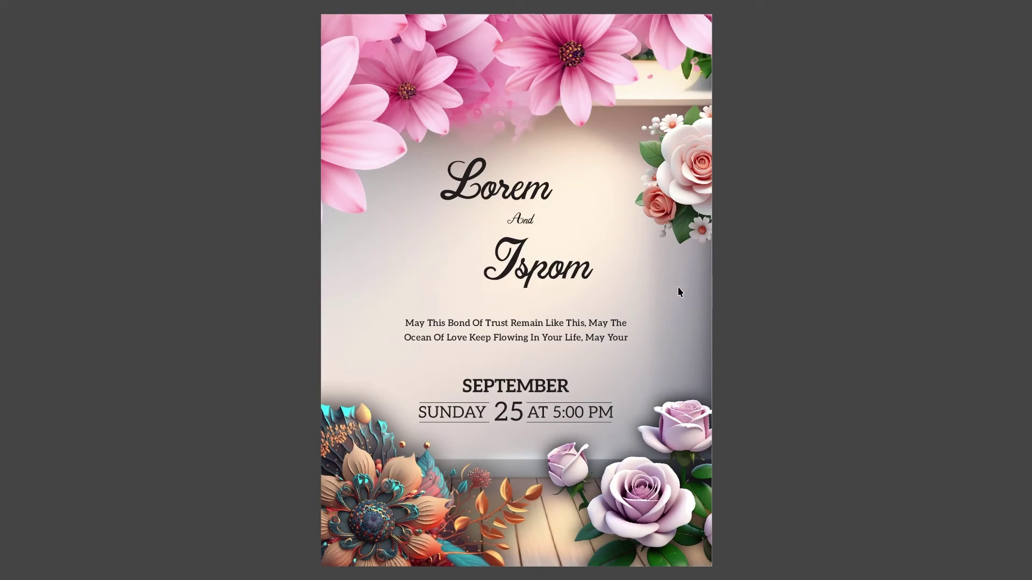
pyautogui.press('F9')
pyautogui.press('ctrl+o')
# Step: Open wedding card (10), the wooden-frame design with golden and white roses, and preview it
pyautogui.click(722, 141)
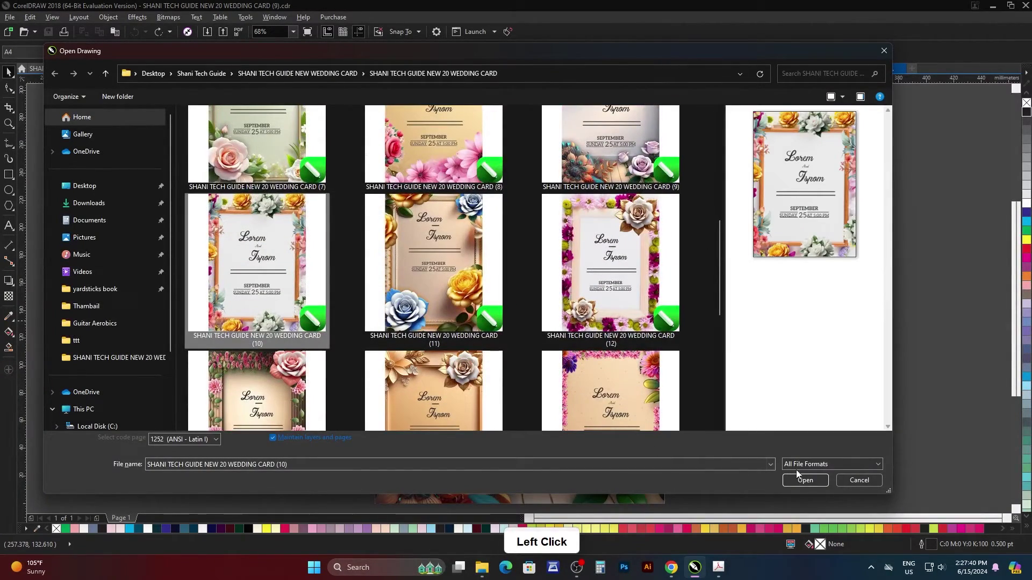
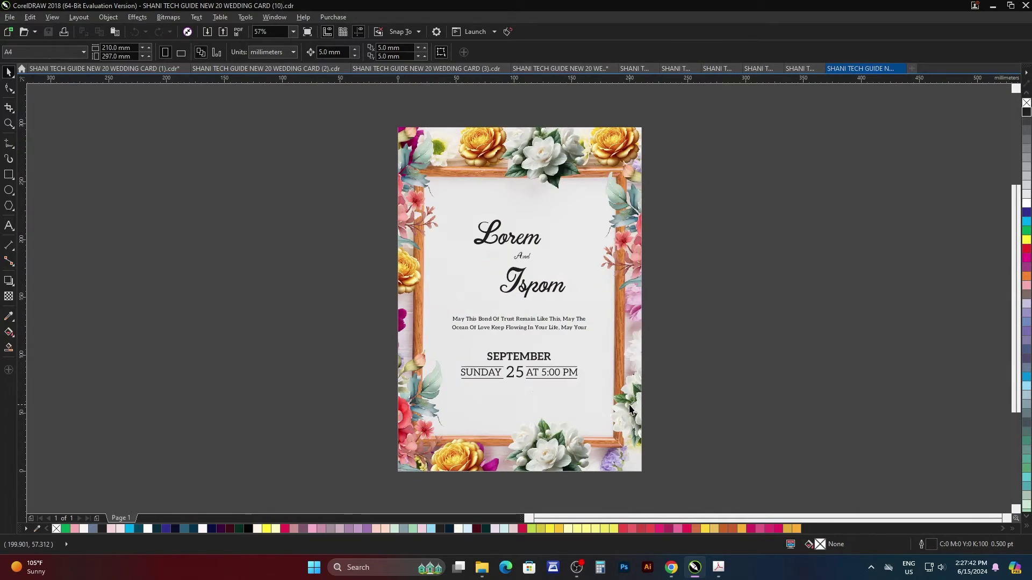
pyautogui.press('F4')
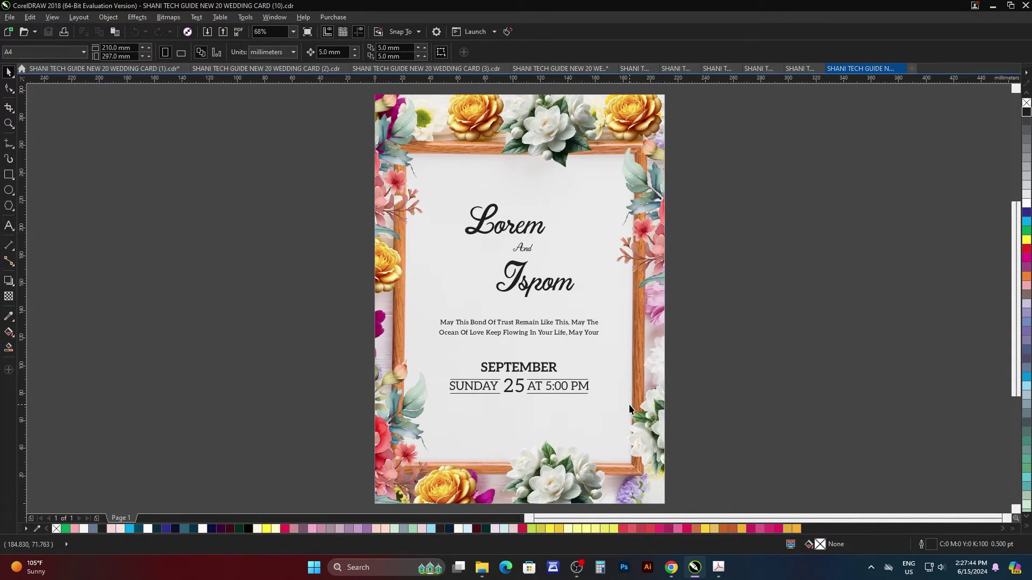
pyautogui.press('F9')
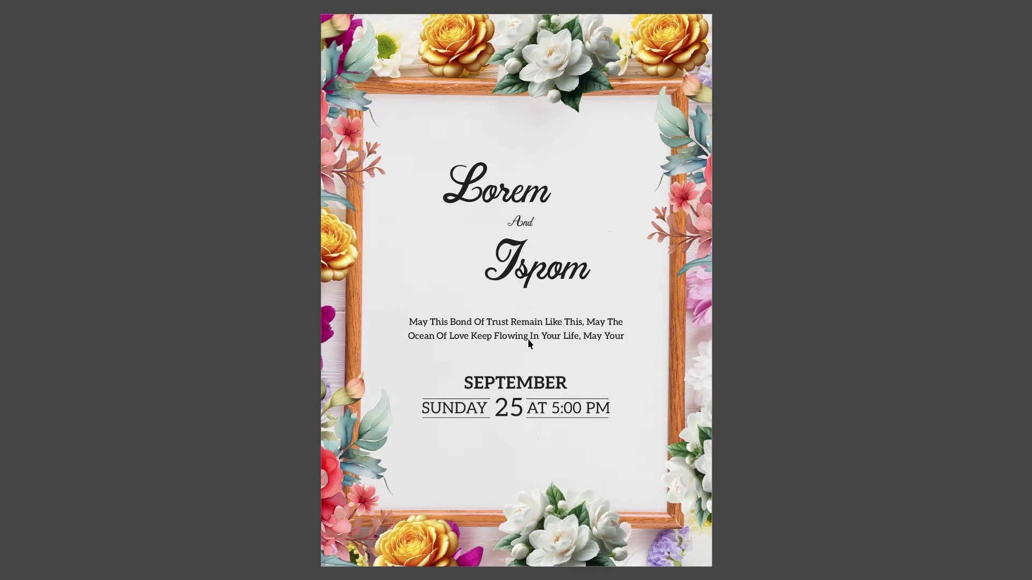
pyautogui.press('F9')
# Step: Recolour card (10)'s Lorem, Ispom and SEPTEMBER headings crimson red from the palette
pyautogui.click(772, 266)
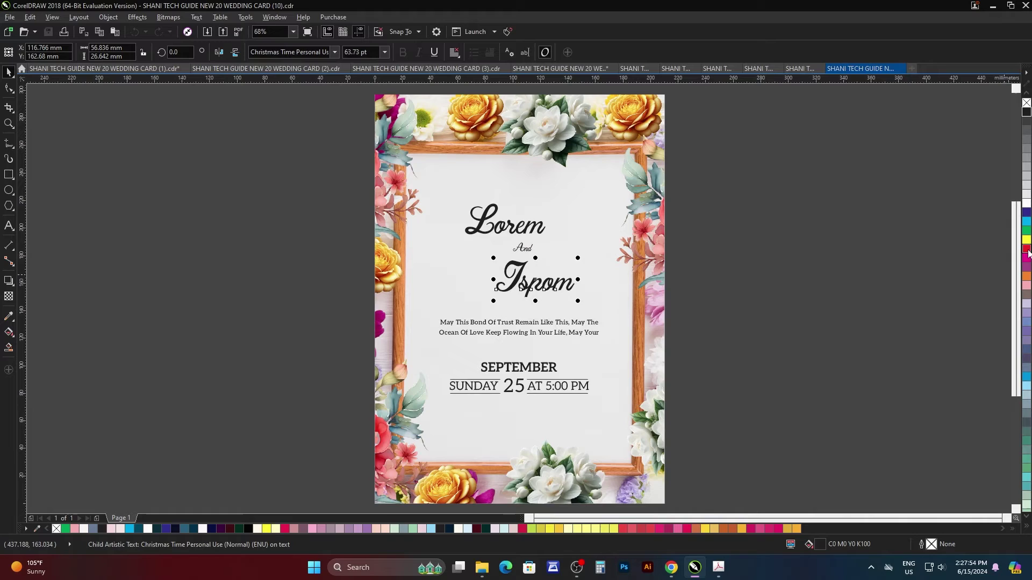
pyautogui.click(1029, 226)
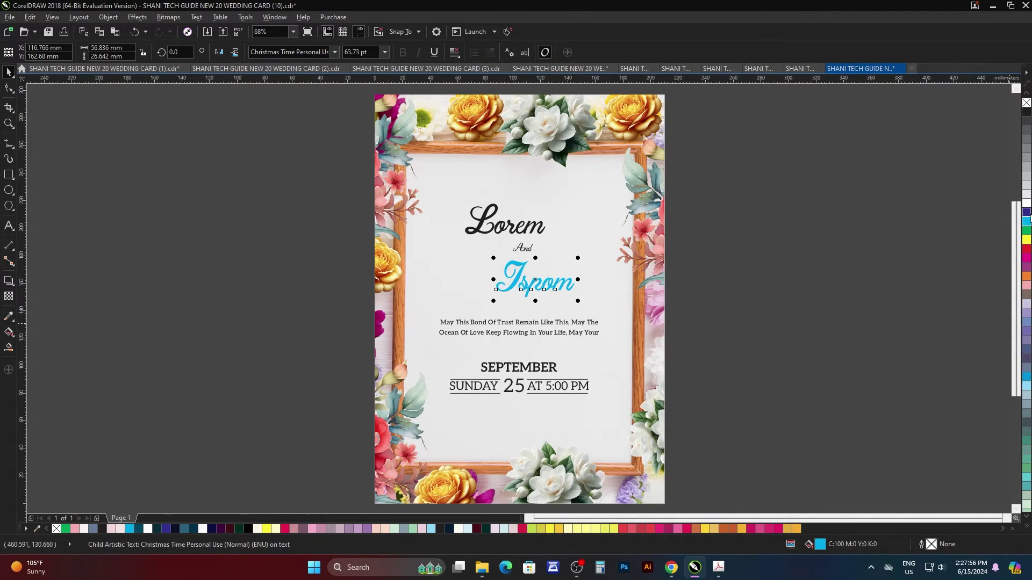
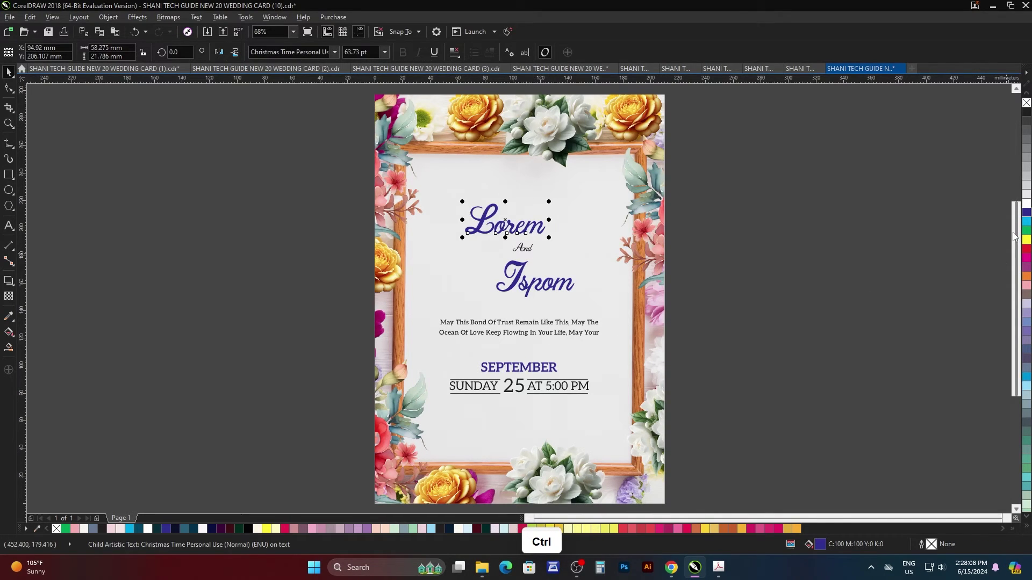
pyautogui.click(1031, 253)
pyautogui.click(812, 415)
pyautogui.click(730, 315)
pyautogui.click(549, 369)
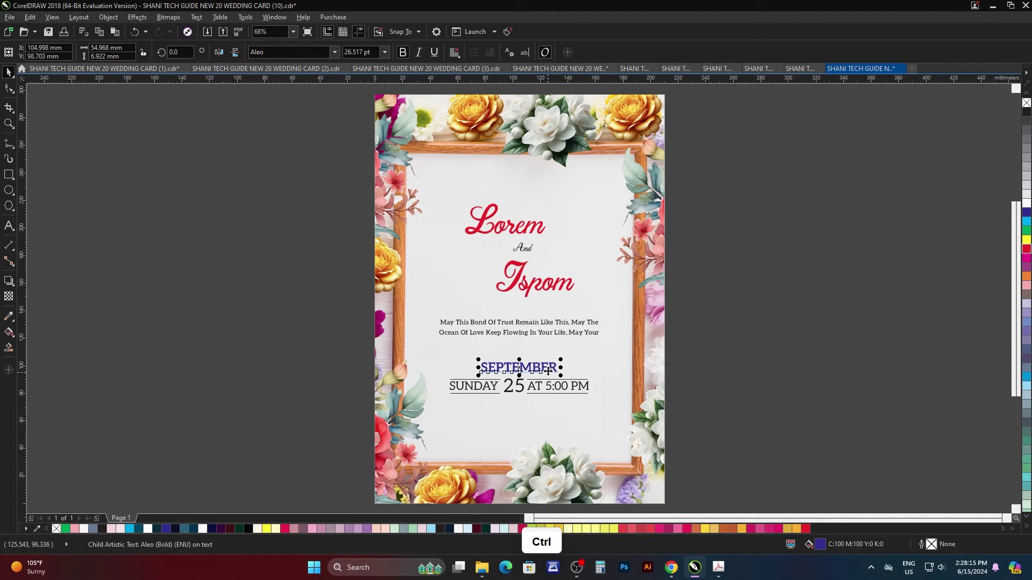
pyautogui.click(779, 367)
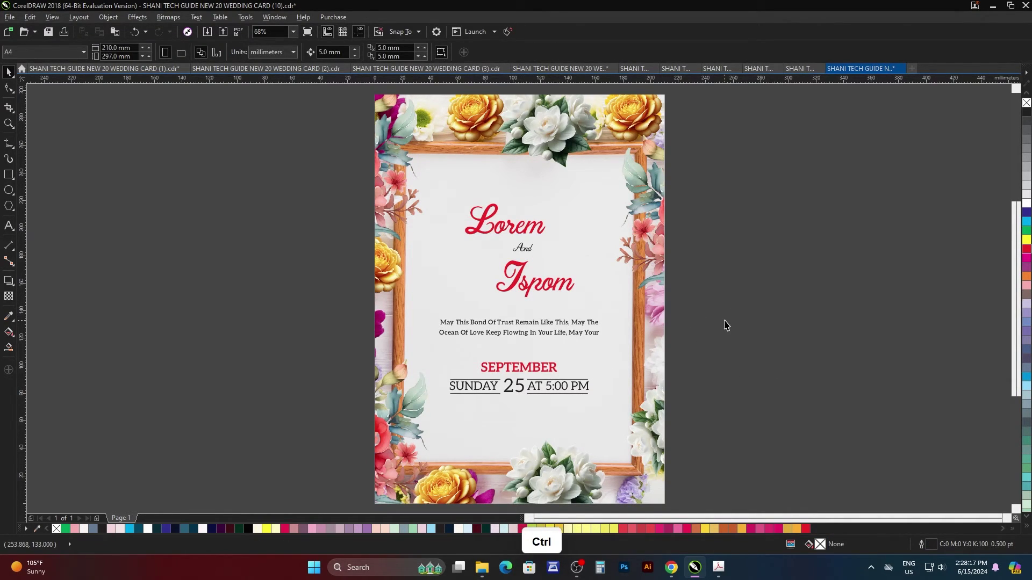
# Step: Open wedding card (11) and preview it full screen
pyautogui.click(723, 193)
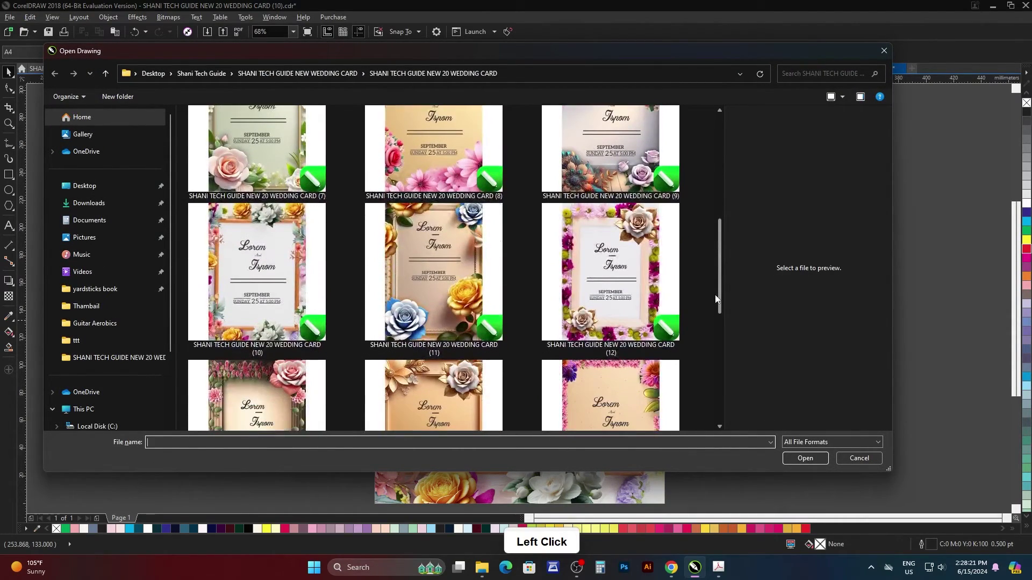
pyautogui.click(811, 491)
pyautogui.click(687, 386)
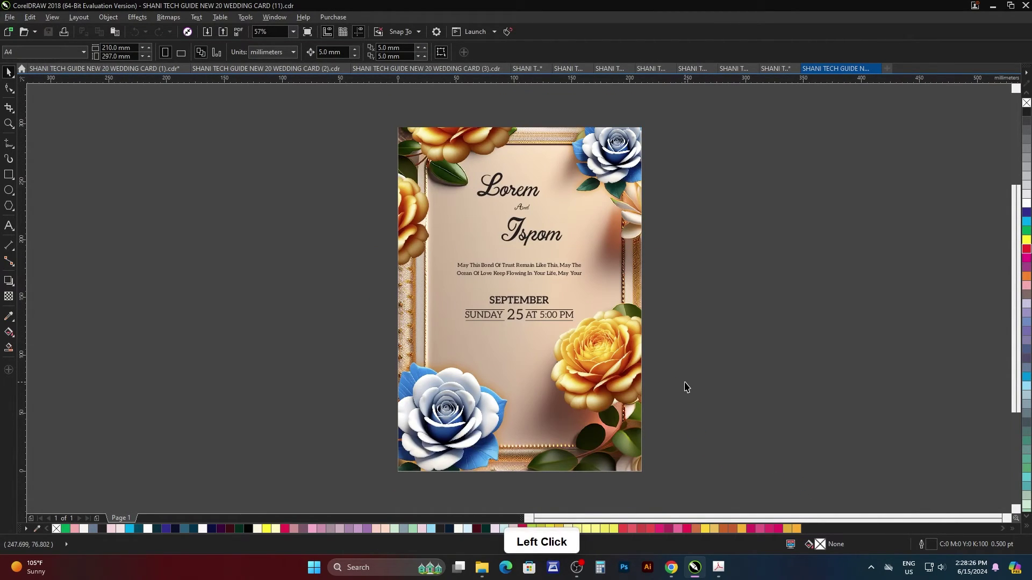
pyautogui.press('F4')
pyautogui.press('F9')
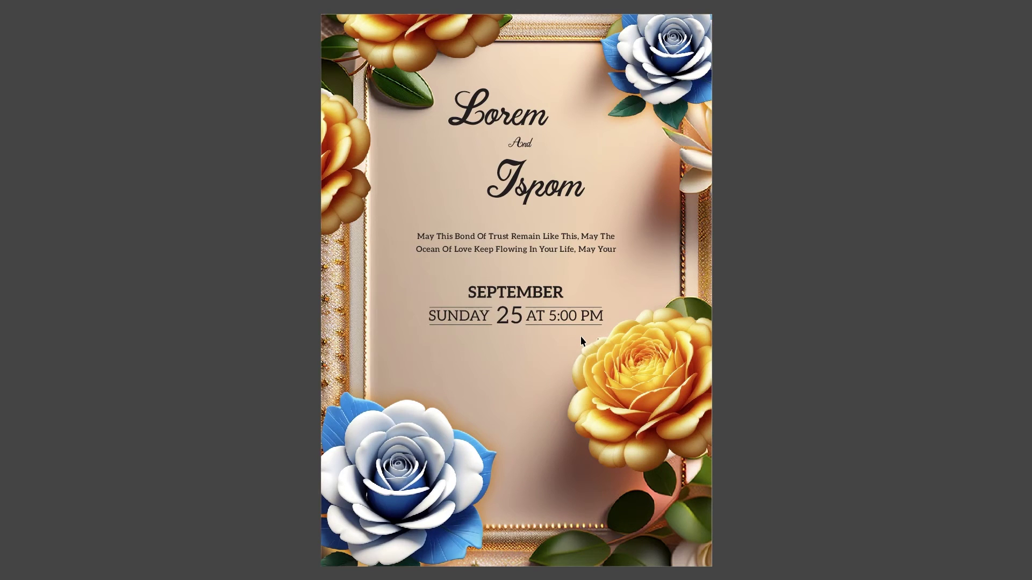
pyautogui.press('F9')
pyautogui.click(808, 326)
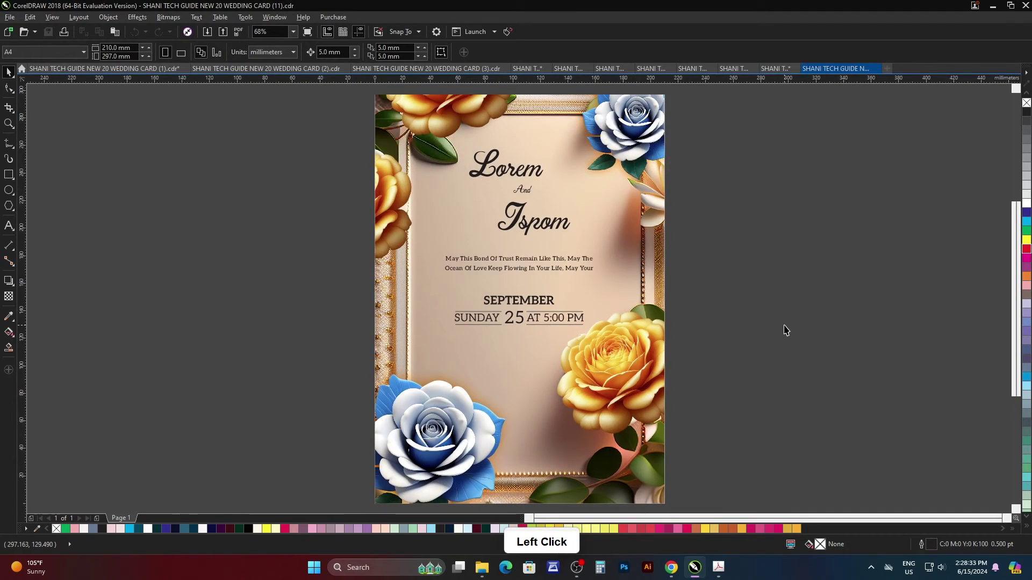
# Step: Open wedding card (12), the pink-flower wooden-frame design, and preview it full screen
pyautogui.press('ctrl+o')
pyautogui.click(725, 174)
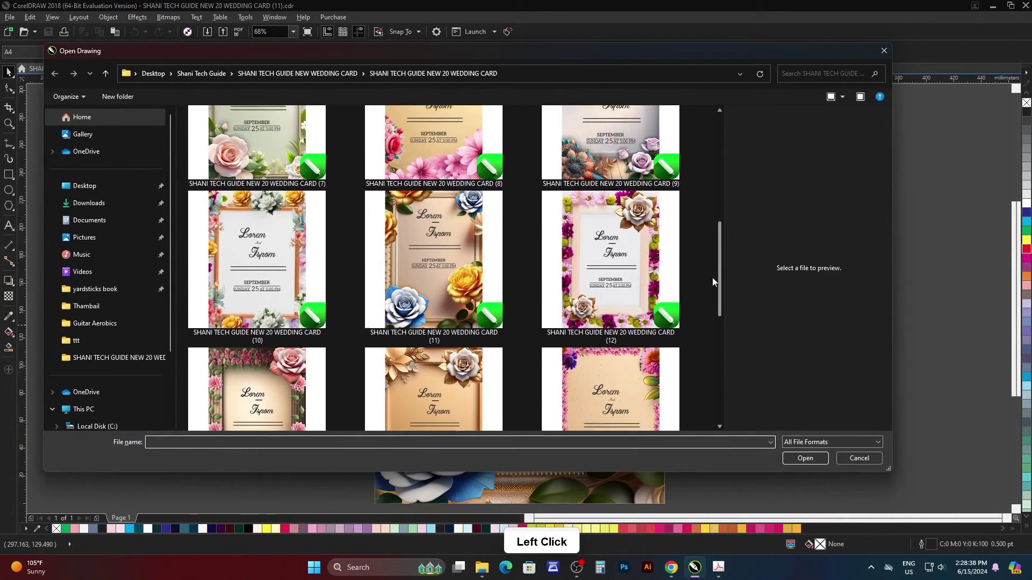
pyautogui.click(807, 482)
pyautogui.click(710, 363)
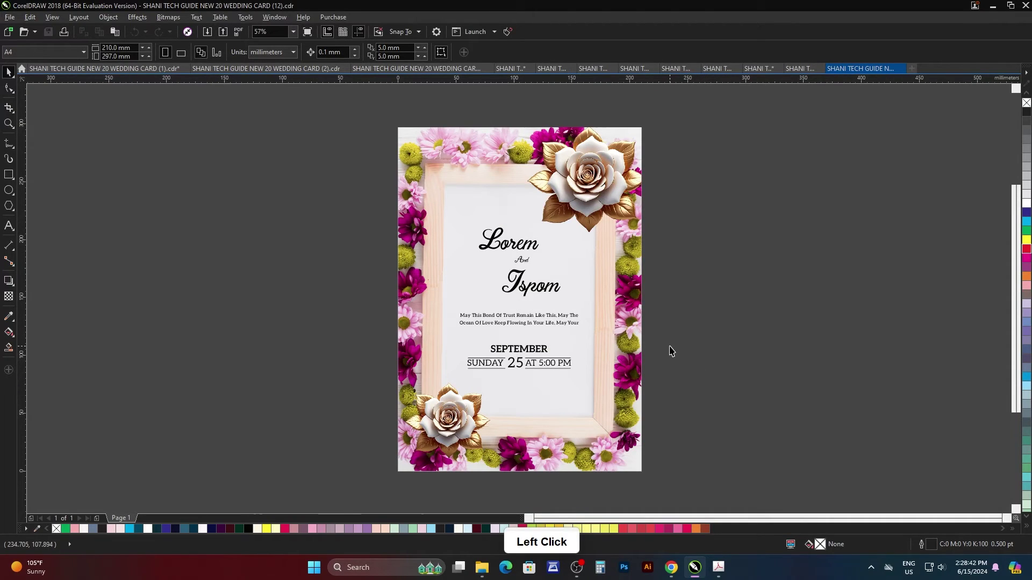
pyautogui.press('F4')
pyautogui.press('F9')
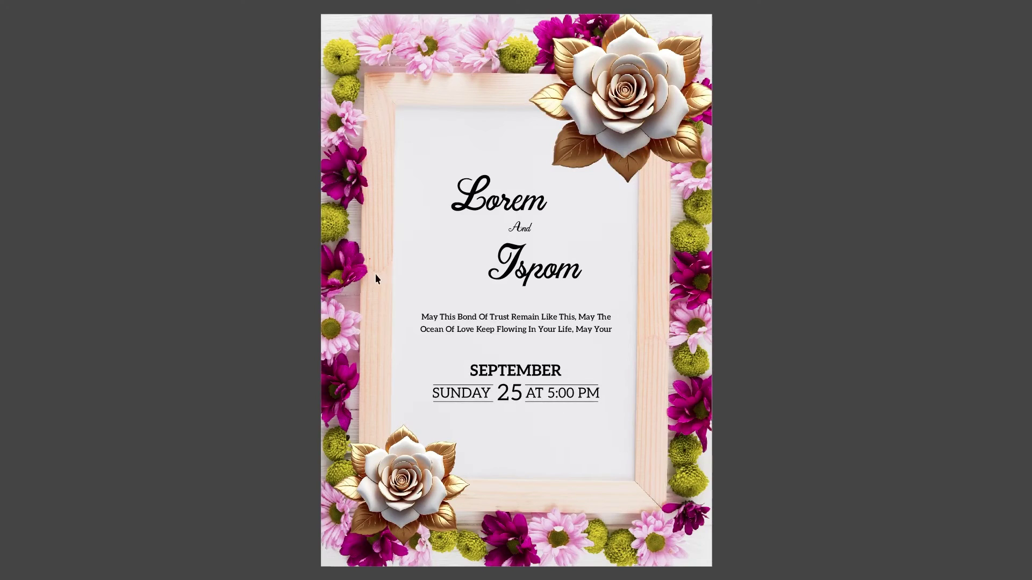
pyautogui.press('F9')
# Step: Fill card (12)'s Lorem, Ispom and SEPTEMBER headings maroon CMYK 33,99,100,51 via Edit Fill
pyautogui.click(771, 309)
pyautogui.click(526, 236)
pyautogui.doubleClick(820, 544)
pyautogui.click(483, 182)
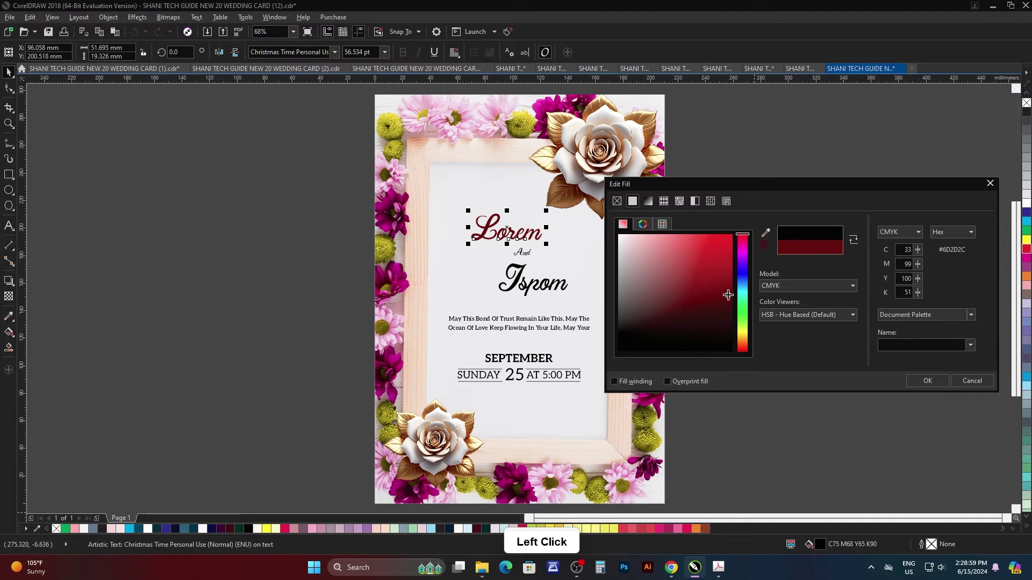
pyautogui.doubleClick(858, 377)
pyautogui.press('ctrl+r')
pyautogui.click(736, 314)
pyautogui.click(774, 353)
# Step: Colour the date 25 the same maroon and fit the page in view
pyautogui.scroll(3)
pyautogui.click(523, 375)
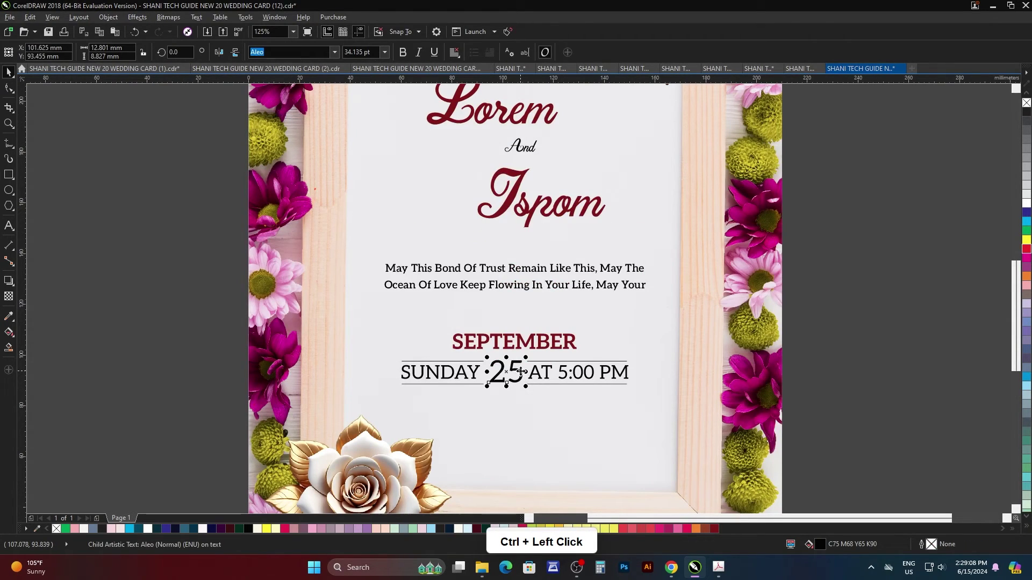
pyautogui.scroll(-3)
pyautogui.click(745, 350)
pyautogui.scroll(-3)
pyautogui.scroll(3)
pyautogui.click(722, 331)
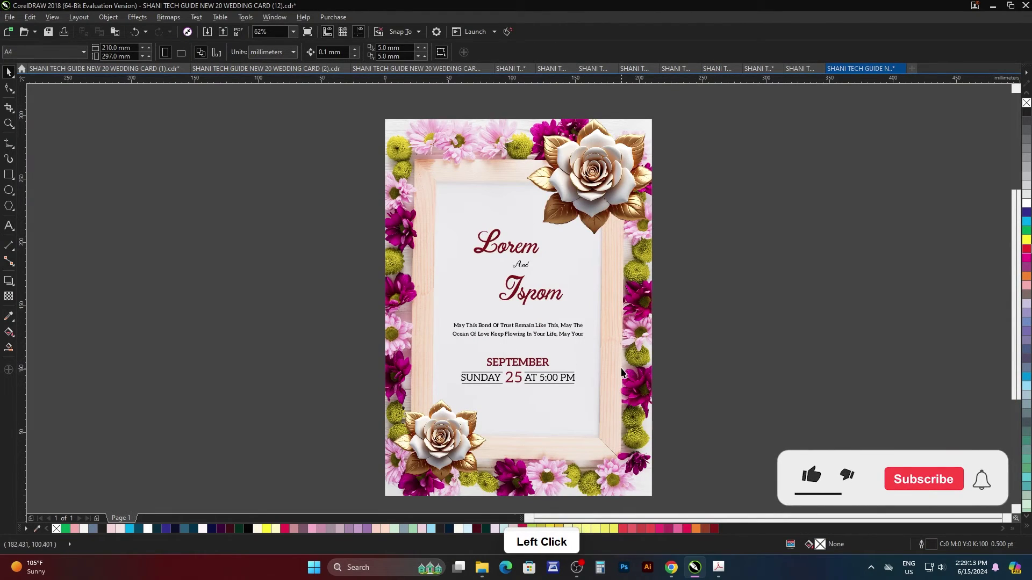
pyautogui.click(702, 348)
# Step: Open wedding card (13) and preview it full screen
pyautogui.press('ctrl+o')
pyautogui.click(723, 169)
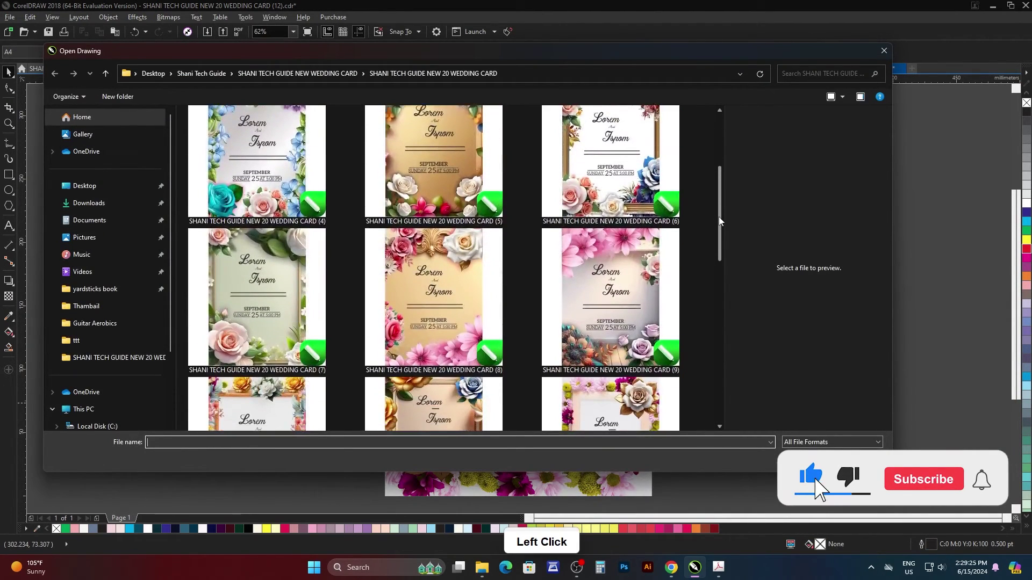
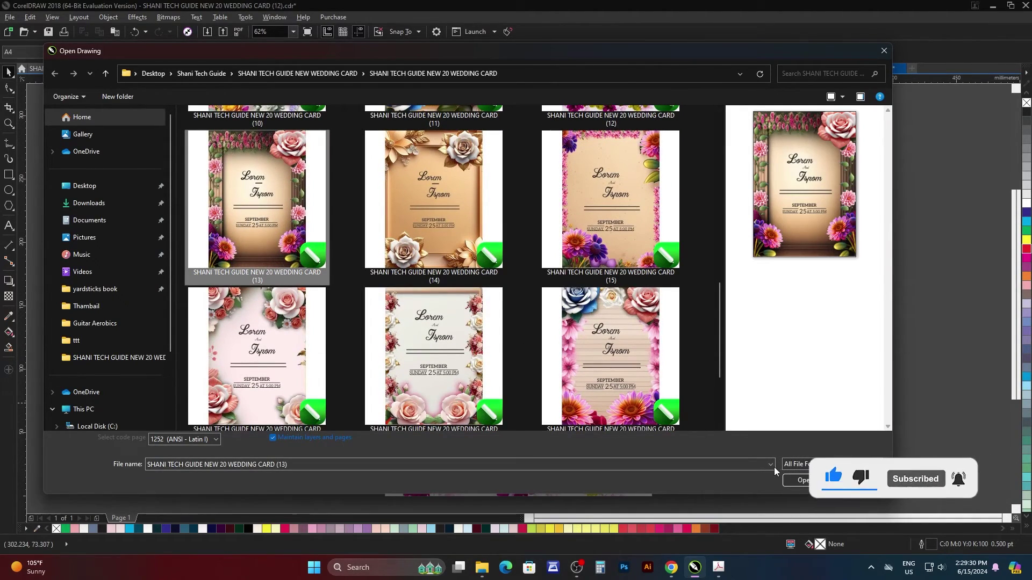
pyautogui.click(809, 488)
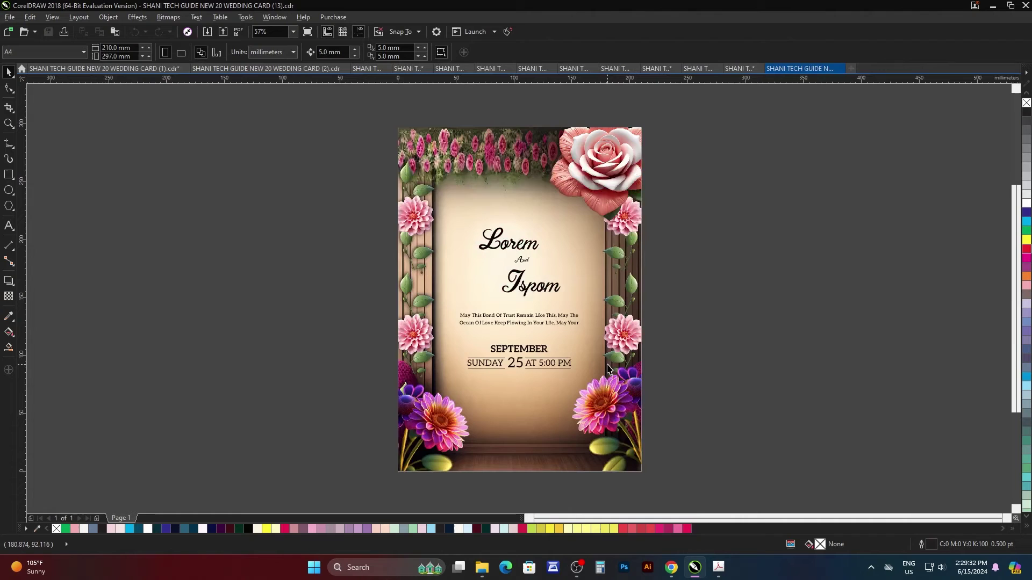
pyautogui.click(693, 342)
pyautogui.press('F4')
pyautogui.click(720, 315)
pyautogui.press('F9')
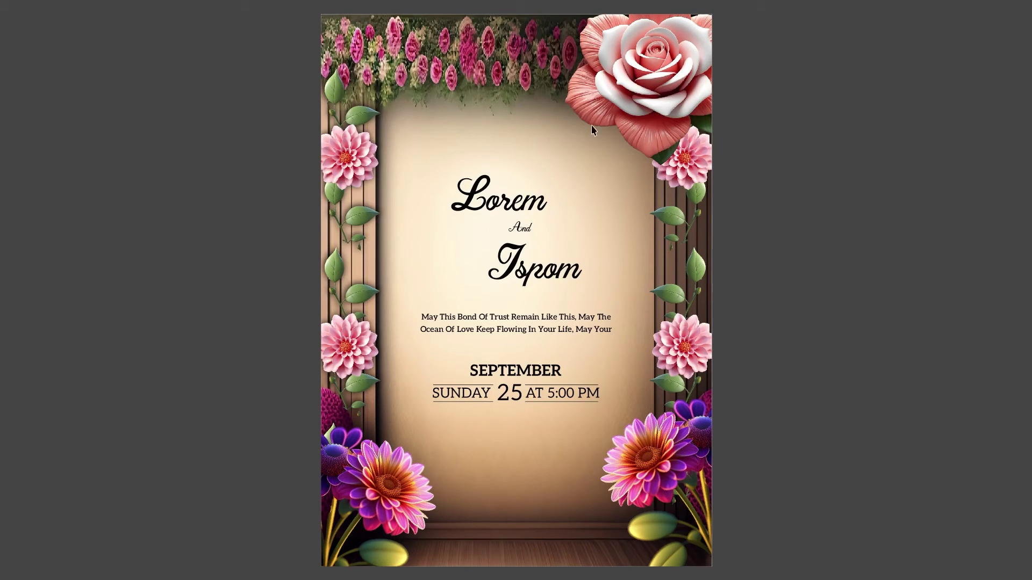
pyautogui.press('F9')
# Step: Open wedding card (16) and preview it full screen
pyautogui.click(726, 283)
pyautogui.click(590, 333)
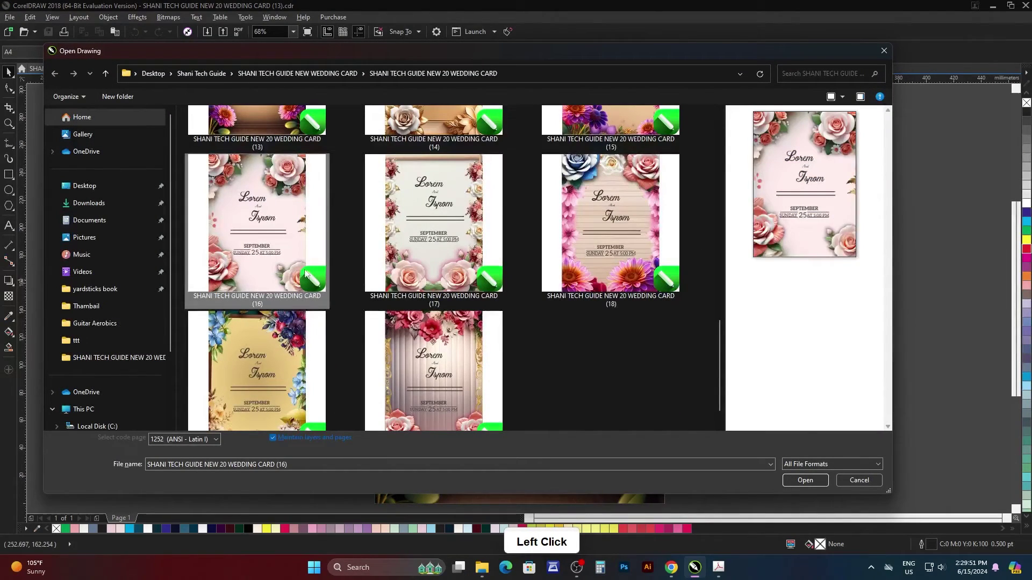
pyautogui.click(728, 354)
pyautogui.click(817, 487)
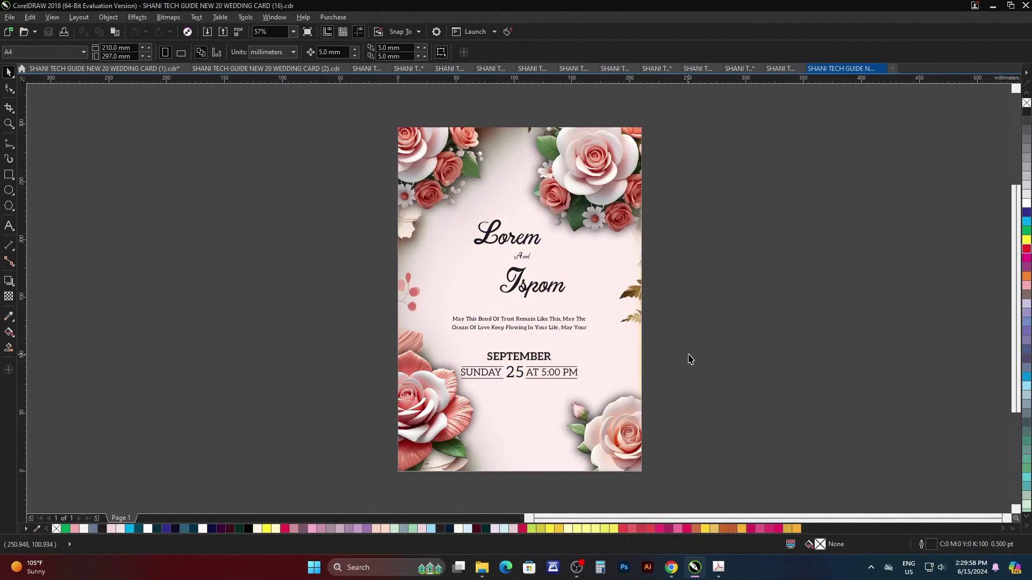
pyautogui.click(697, 348)
pyautogui.press('F4')
pyautogui.press('F9')
pyautogui.press('F9')
# Step: Open wedding card (17) and preview it full screen
pyautogui.click(706, 342)
pyautogui.press('ctrl+o')
pyautogui.scroll(-3)
pyautogui.click(471, 237)
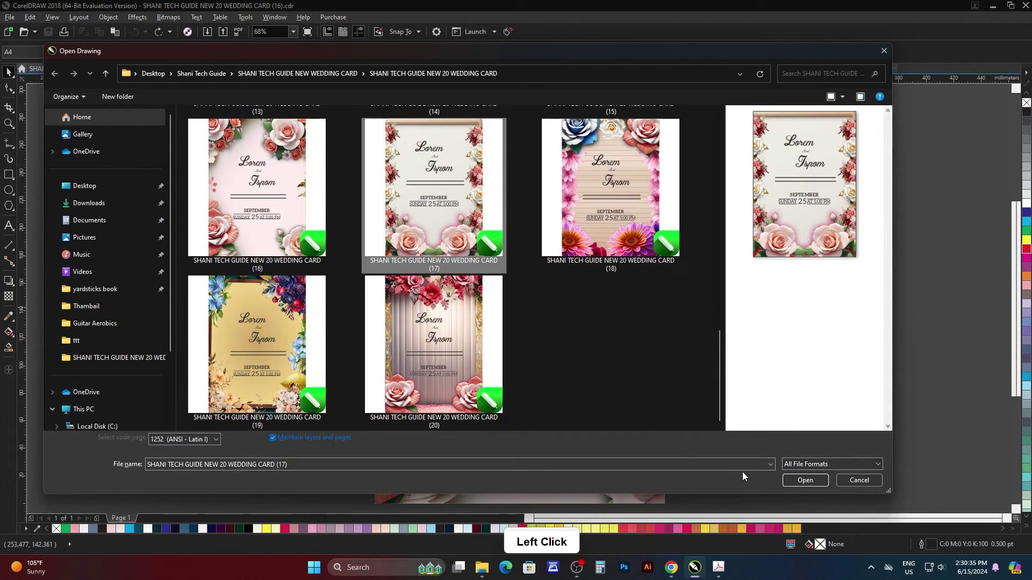
pyautogui.click(812, 486)
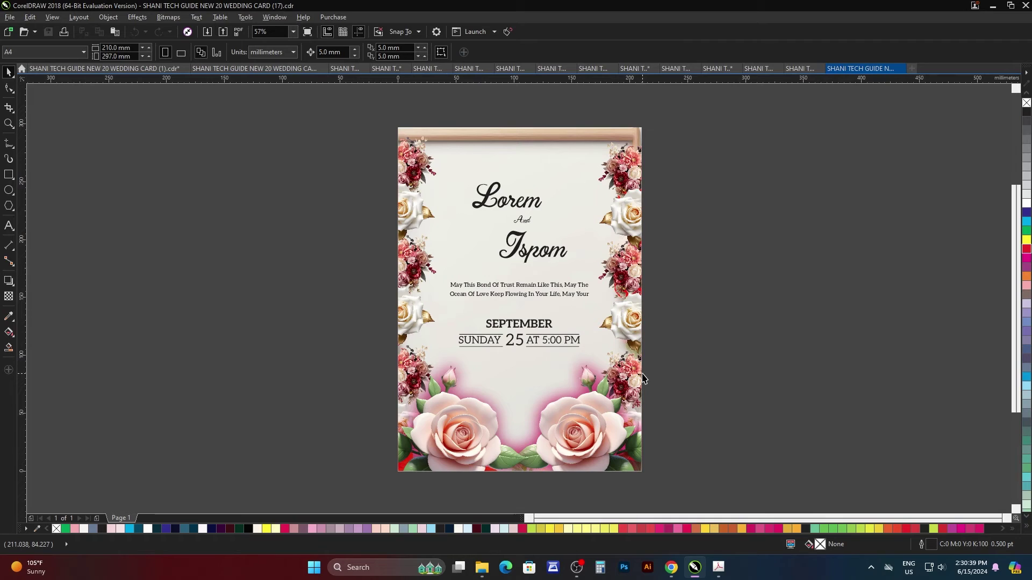
pyautogui.press('F4')
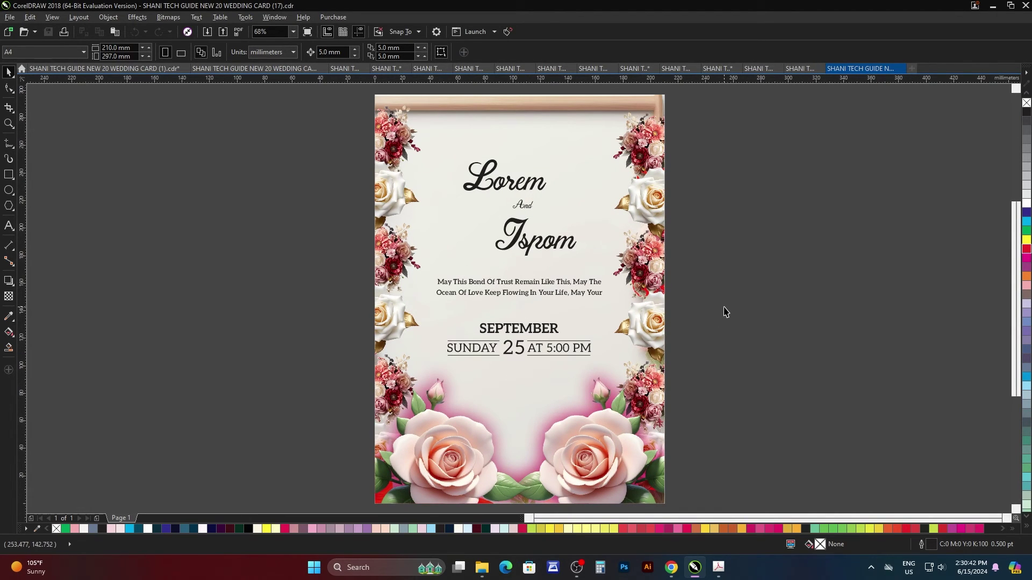
pyautogui.press('F9')
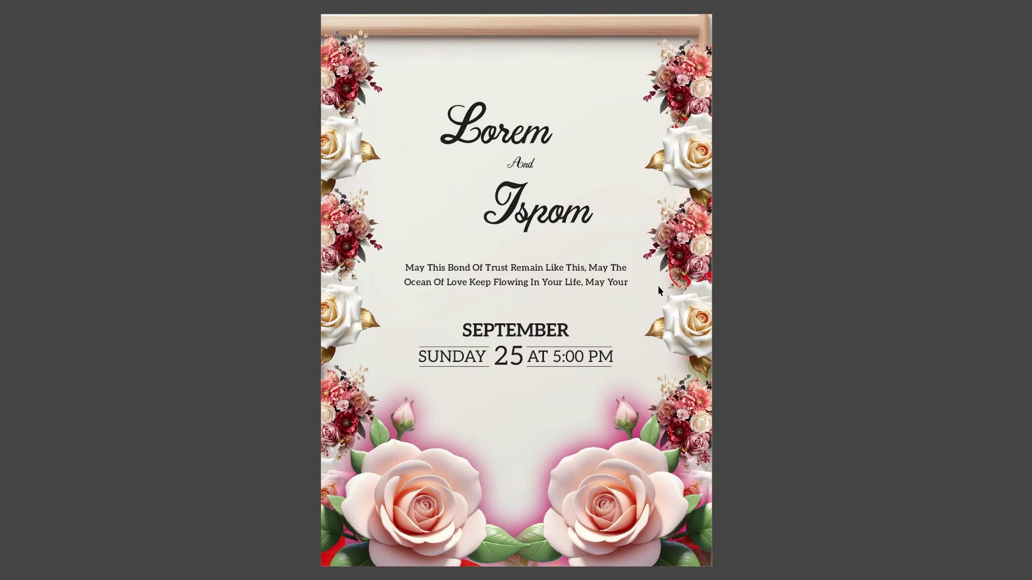
pyautogui.doubleClick(746, 290)
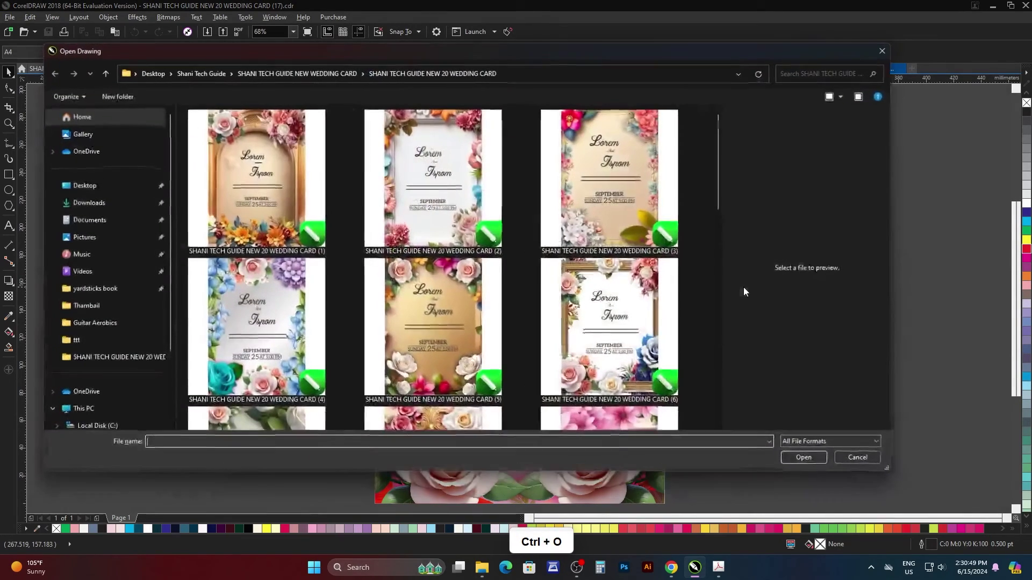
# Step: Open wedding card (18), the pink-flower wooden design, and preview it full screen
pyautogui.click(726, 143)
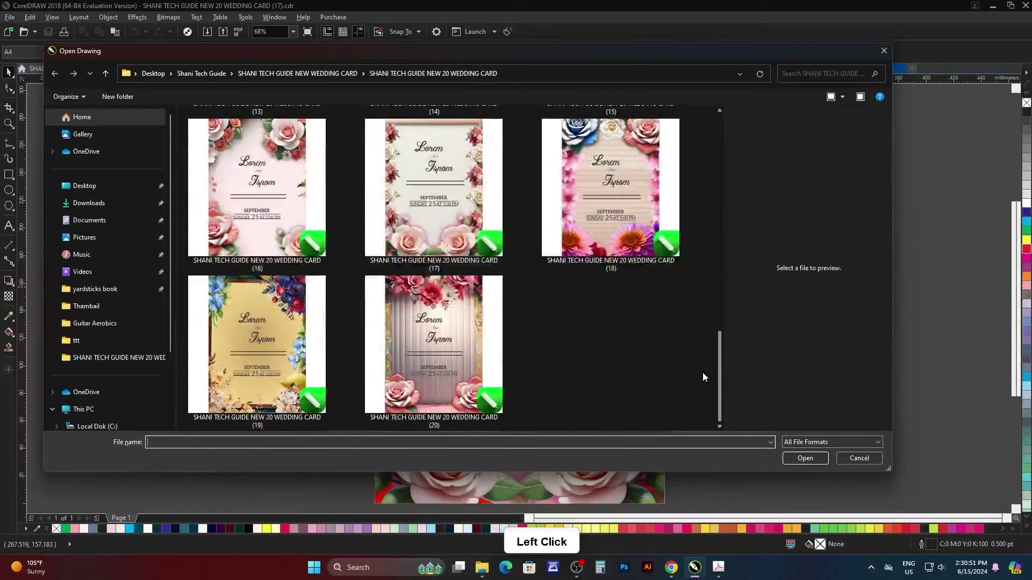
pyautogui.click(637, 227)
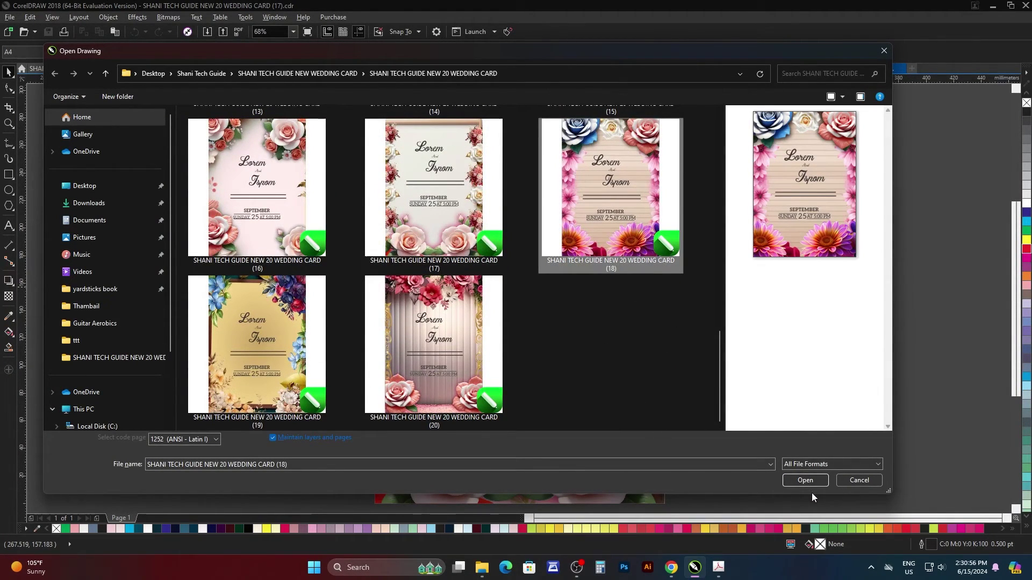
pyautogui.click(818, 490)
pyautogui.click(707, 332)
pyautogui.press('F4')
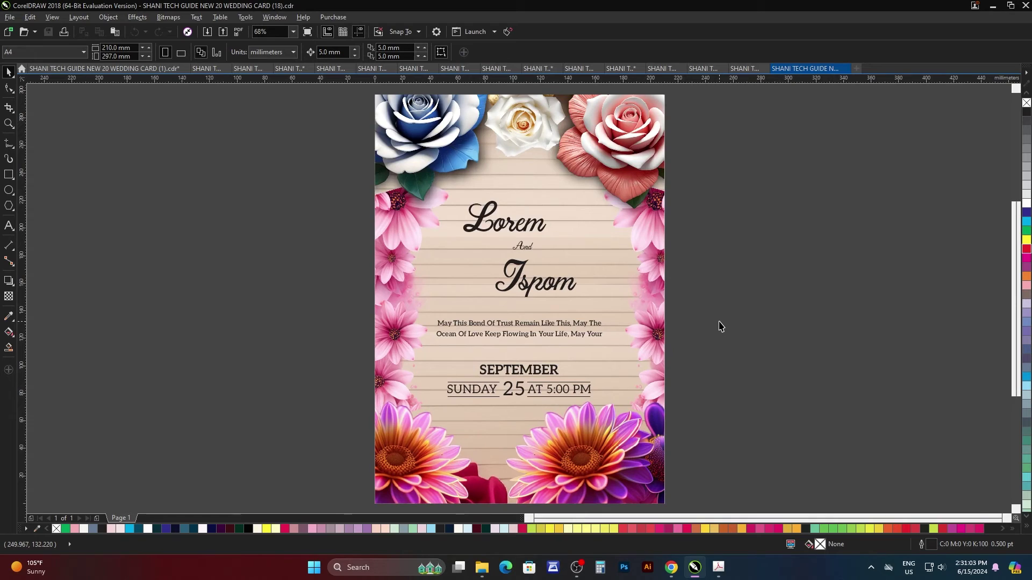
pyautogui.press('F9')
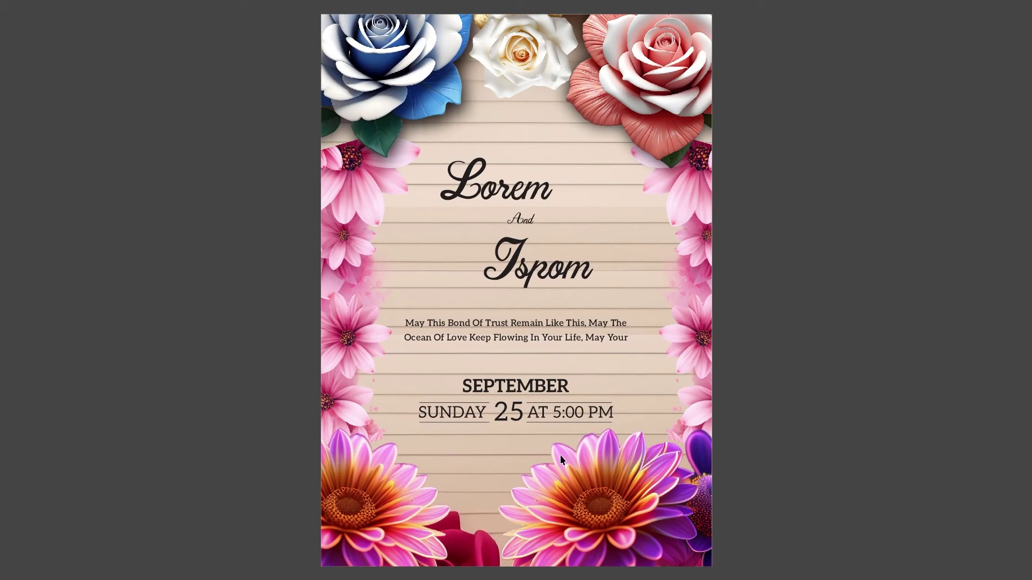
pyautogui.press('F8')
# Step: Select card (18)'s blessing verse and apply a script font from the font list
pyautogui.click(717, 335)
pyautogui.click(600, 329)
pyautogui.click(350, 56)
pyautogui.doubleClick(777, 212)
pyautogui.click(570, 327)
pyautogui.scroll(3)
pyautogui.scroll(-3)
pyautogui.click(338, 54)
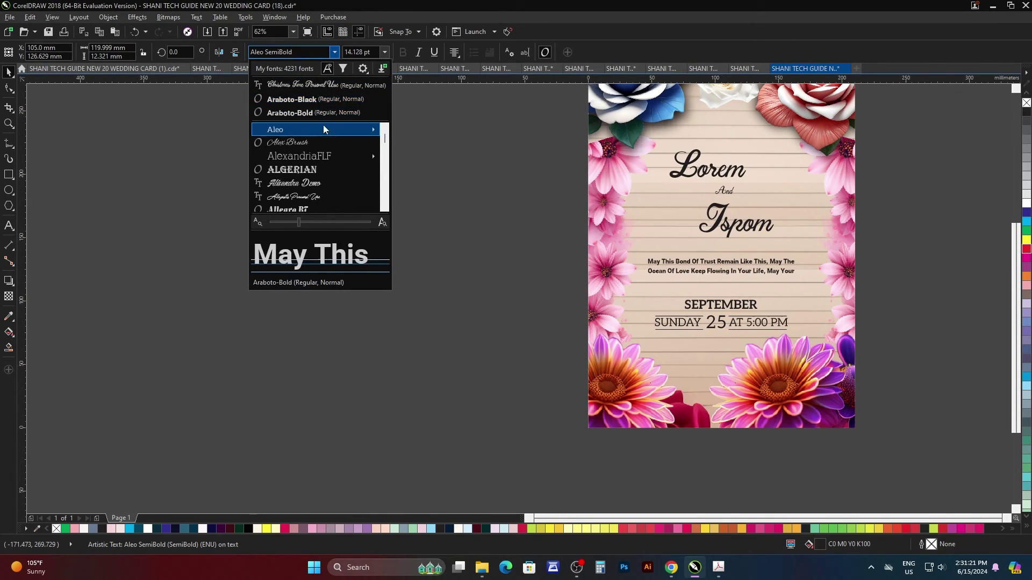
pyautogui.scroll(-3)
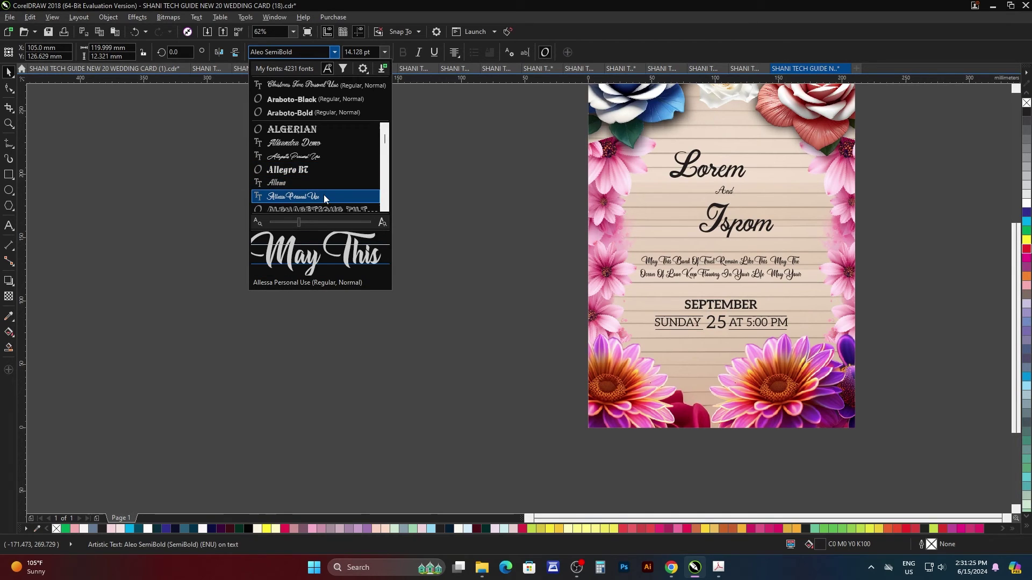
pyautogui.click(330, 187)
# Step: Browse further script fonts and settle on Anydore at about 18.9 pt for the verse
pyautogui.scroll(3)
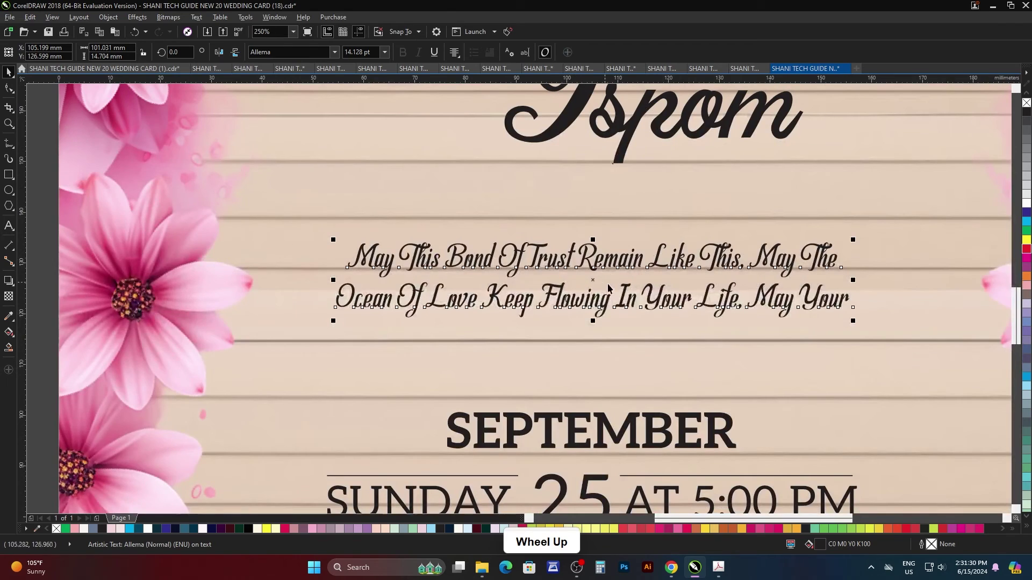
pyautogui.scroll(-3)
pyautogui.scroll(3)
pyautogui.scroll(-3)
pyautogui.scroll(3)
pyautogui.click(339, 55)
pyautogui.scroll(-3)
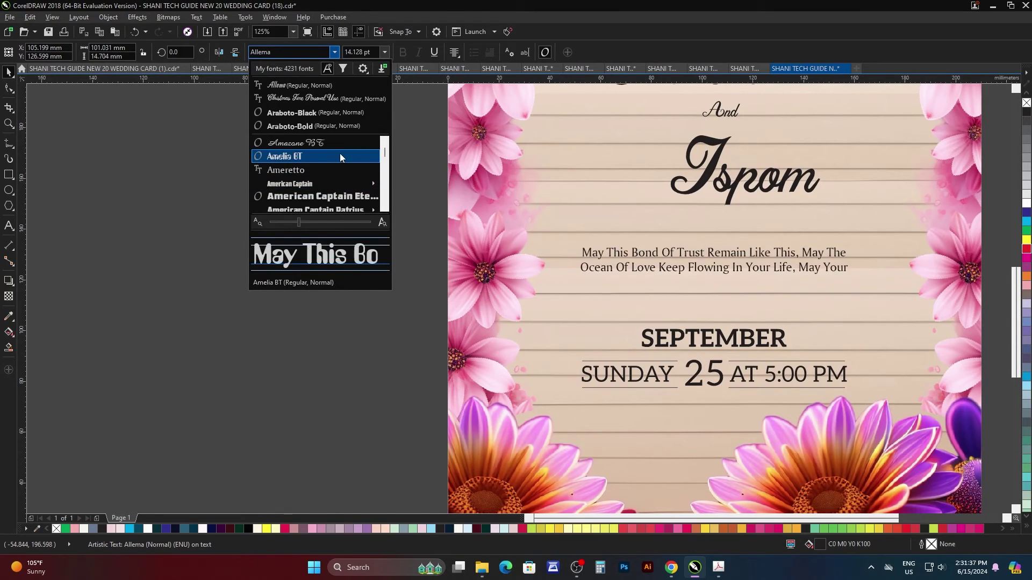
pyautogui.scroll(-3)
pyautogui.scroll(-3)
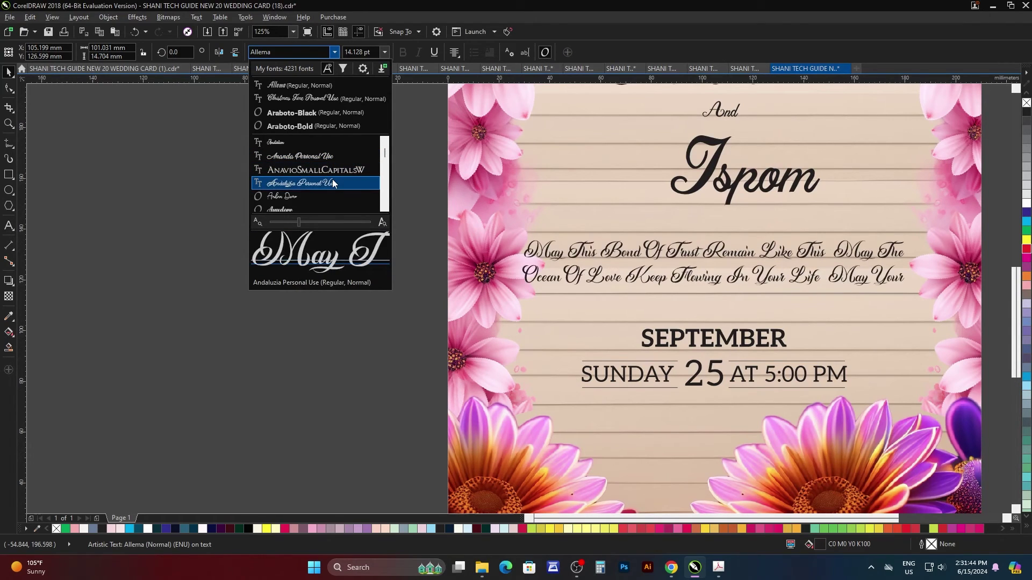
pyautogui.scroll(-3)
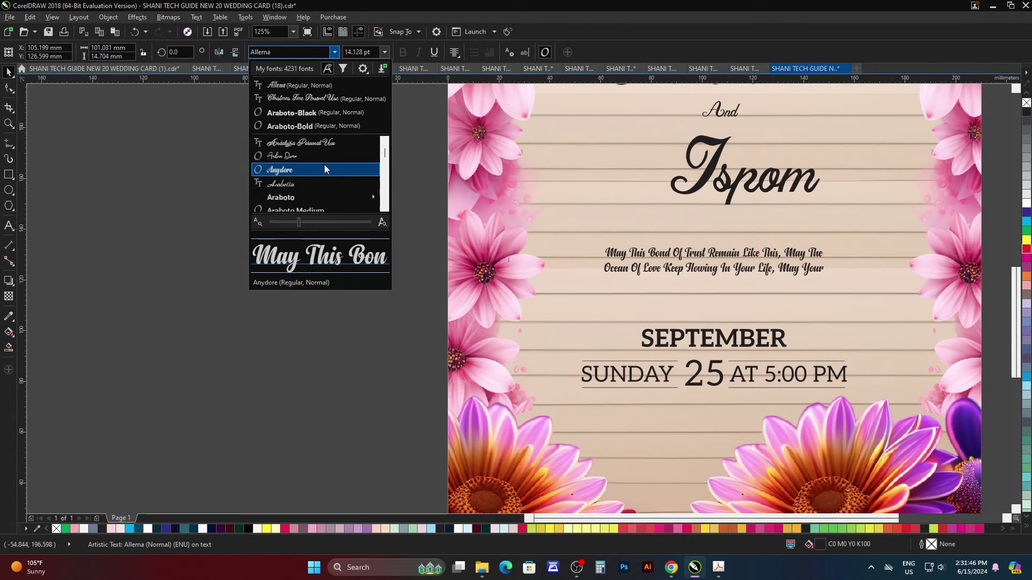
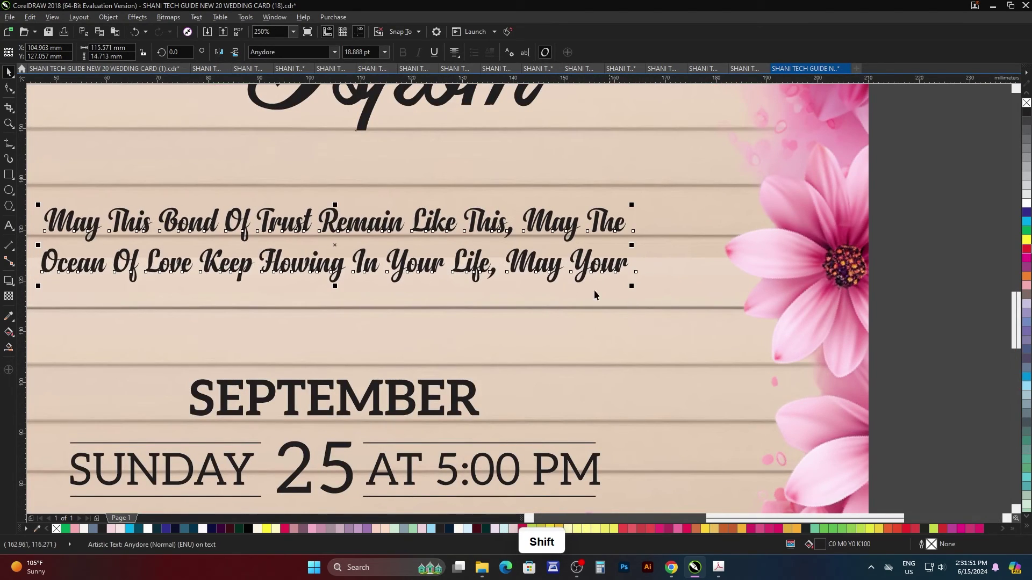
pyautogui.scroll(-3)
pyautogui.scroll(3)
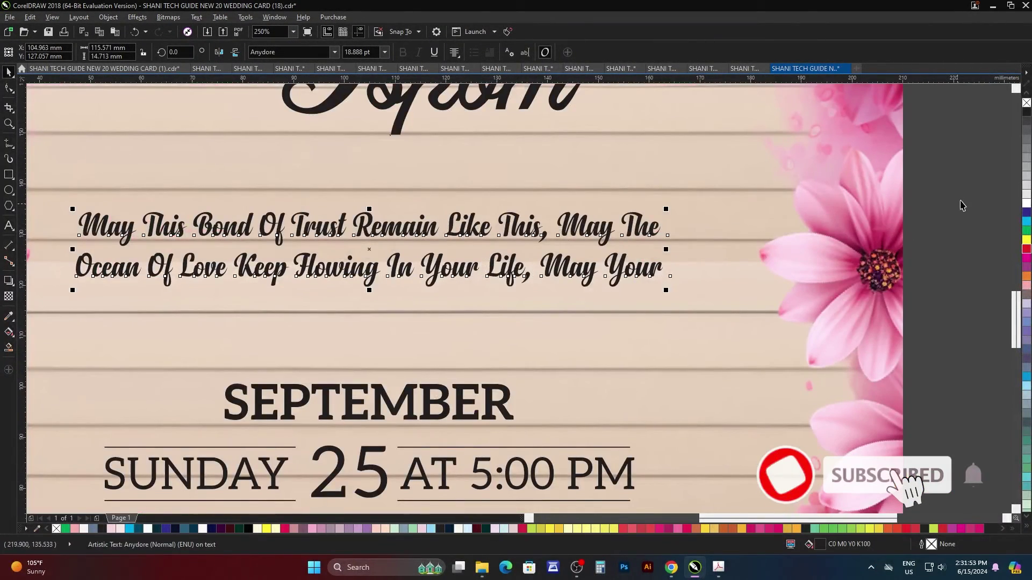
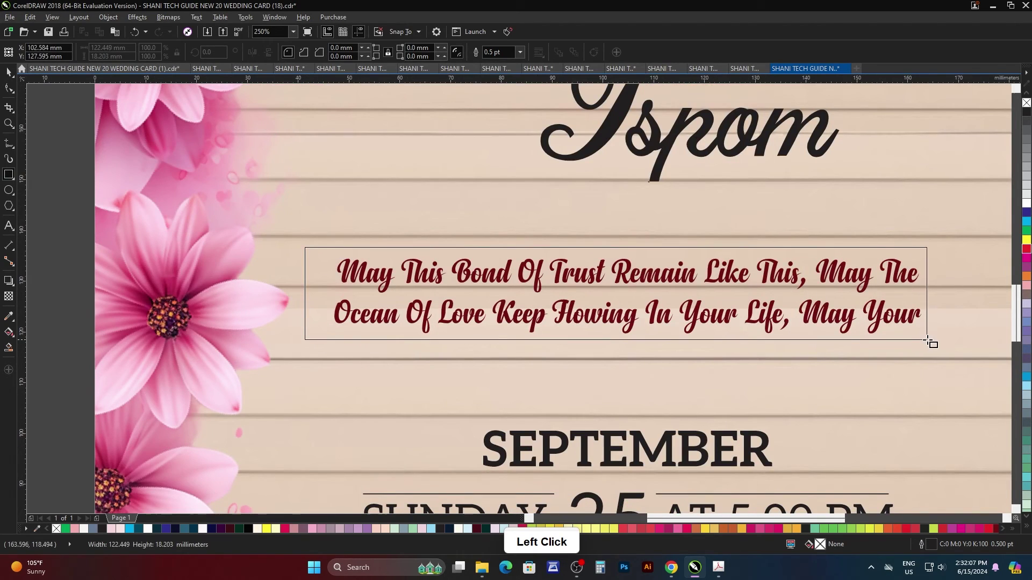
# Step: Widen the scalloped banner around the verse, fill it dark maroon and set the text white
pyautogui.click(10, 72)
pyautogui.click(306, 58)
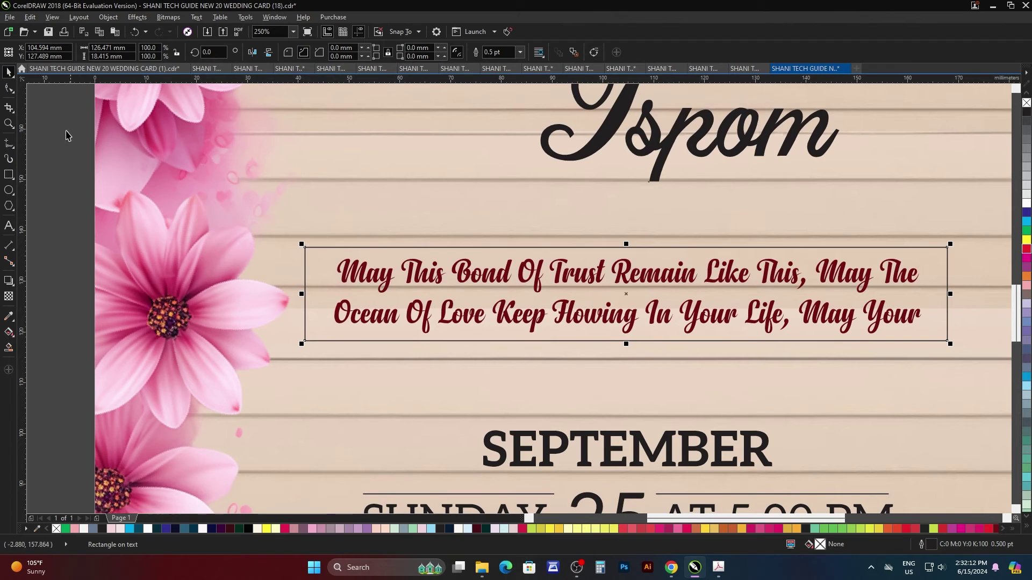
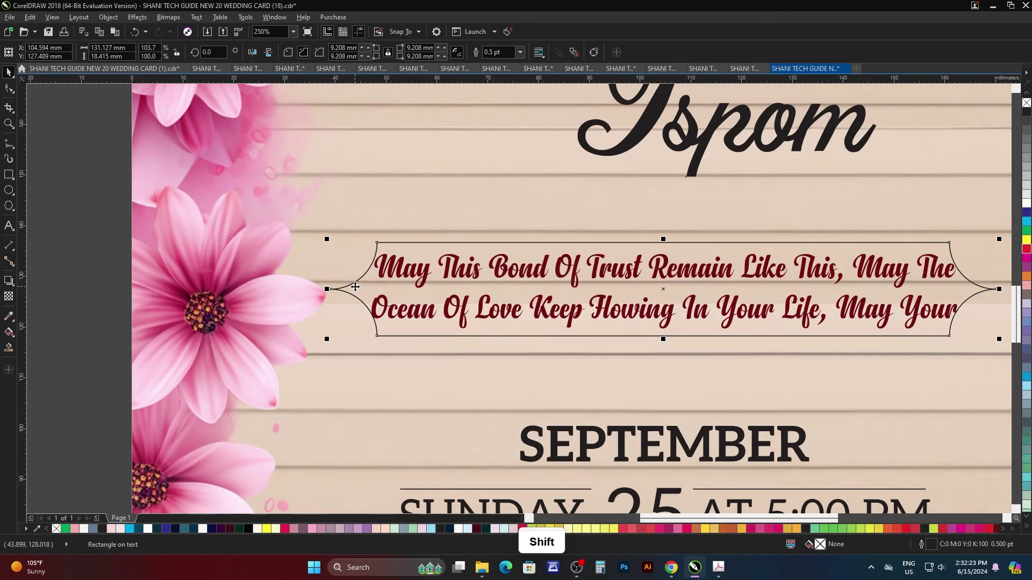
pyautogui.scroll(-3)
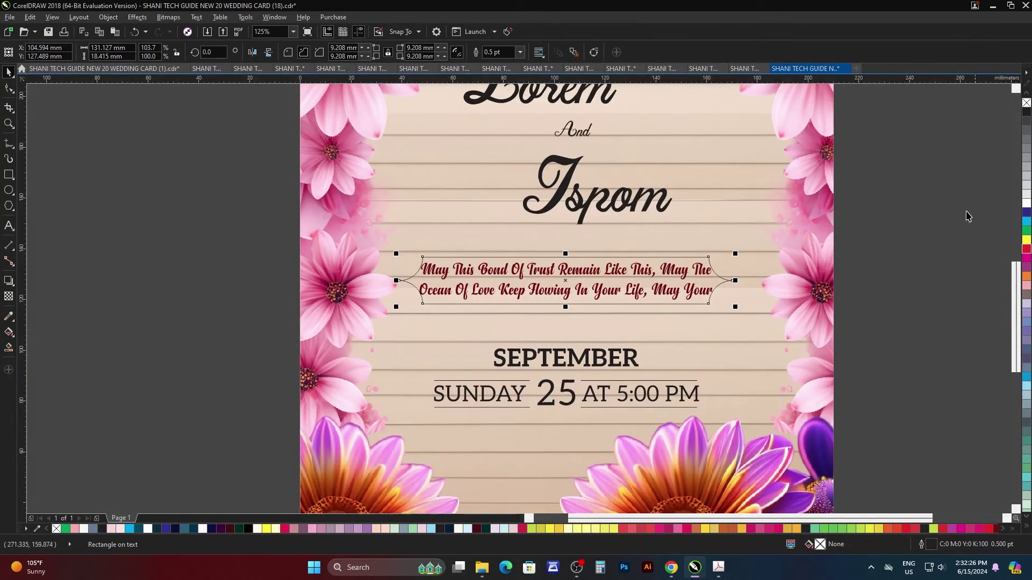
pyautogui.click(484, 532)
pyautogui.doubleClick(963, 372)
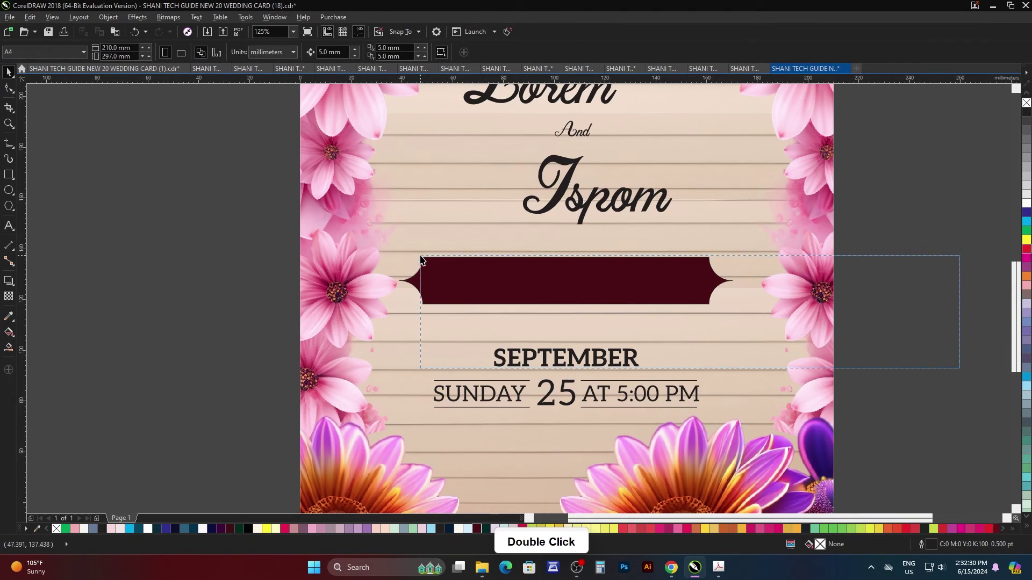
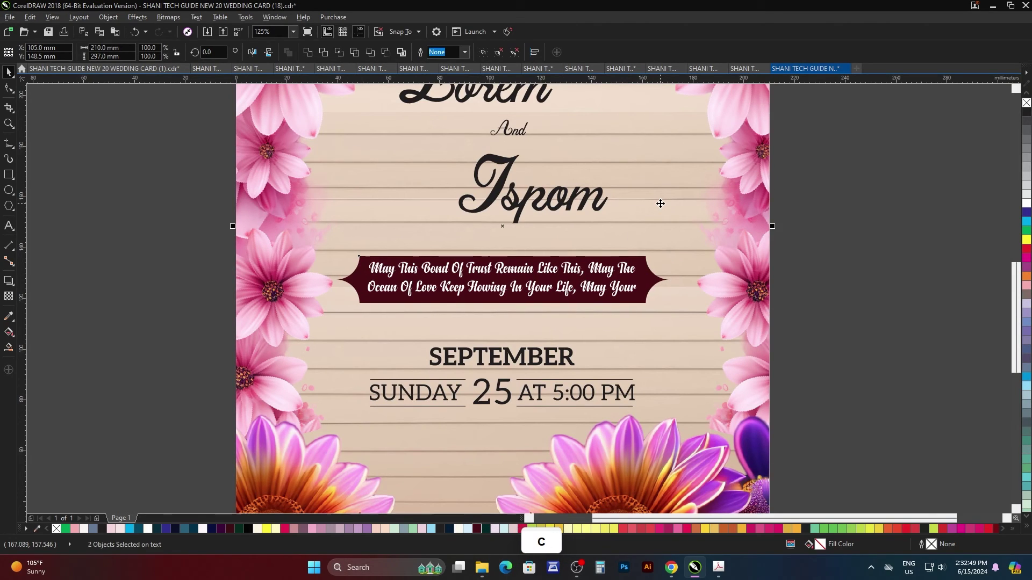
# Step: Apply the maroon fill to card (18)'s Ispom heading
pyautogui.click(951, 239)
pyautogui.scroll(-3)
pyautogui.scroll(3)
pyautogui.scroll(-3)
pyautogui.scroll(3)
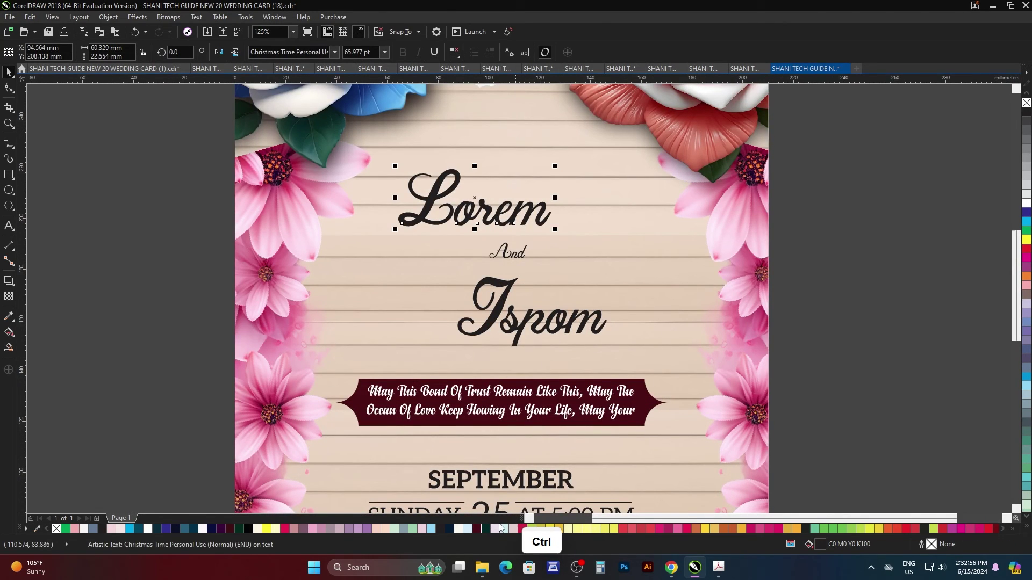
pyautogui.click(484, 529)
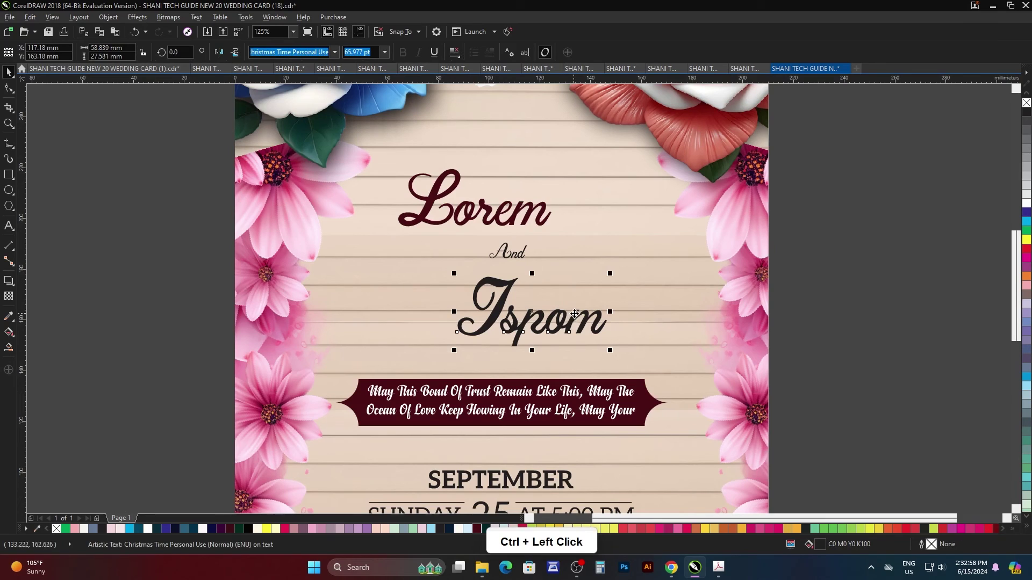
pyautogui.click(483, 534)
pyautogui.scroll(-3)
# Step: Apply the same maroon to the And text and the SEPTEMBER heading
pyautogui.click(745, 298)
pyautogui.scroll(3)
pyautogui.scroll(-3)
pyautogui.scroll(3)
pyautogui.scroll(3)
pyautogui.click(496, 331)
pyautogui.click(778, 348)
pyautogui.scroll(-3)
pyautogui.scroll(3)
pyautogui.click(736, 318)
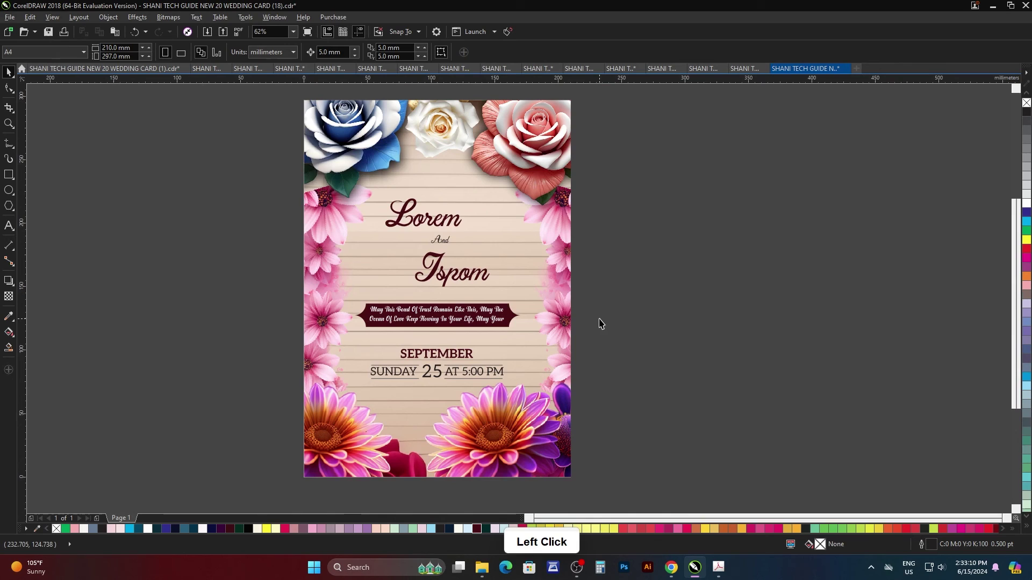
# Step: Fit card (18) to the page and preview the finished maroon design full screen
pyautogui.press('F4')
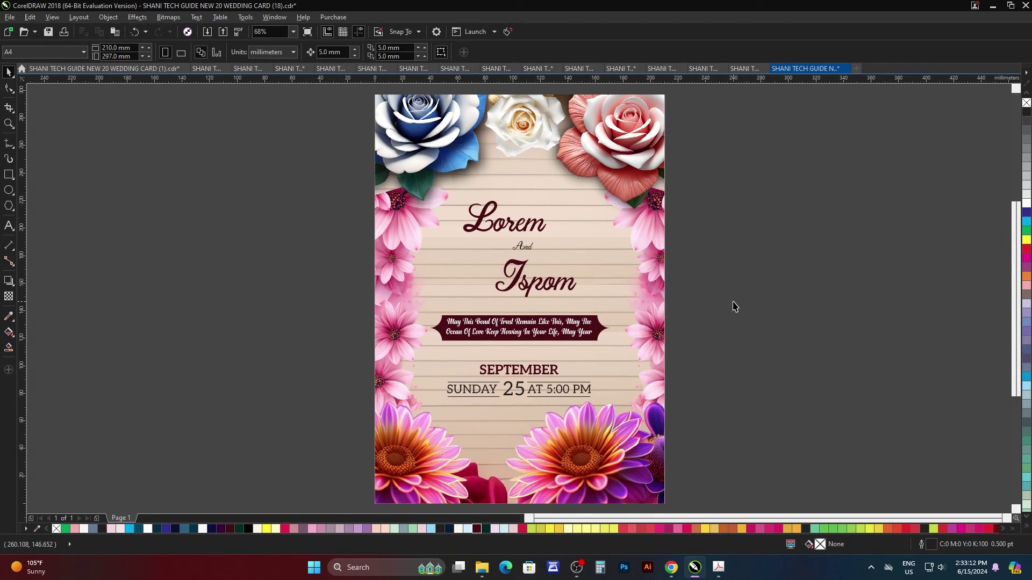
pyautogui.press('F9')
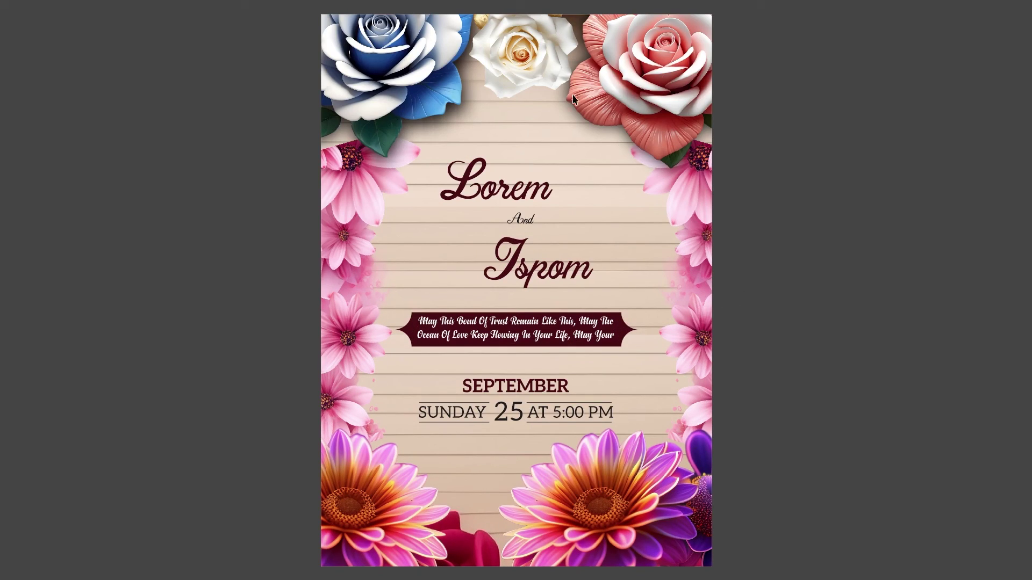
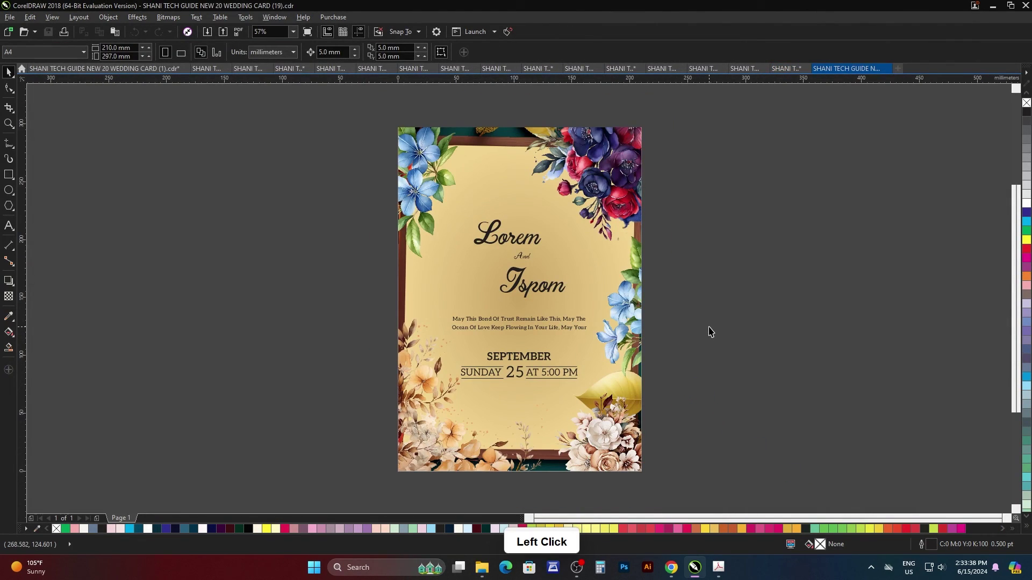
# Step: Enter the card frame contents and give the Lorem heading the maroon fill #5B2D2C
pyautogui.press('F4')
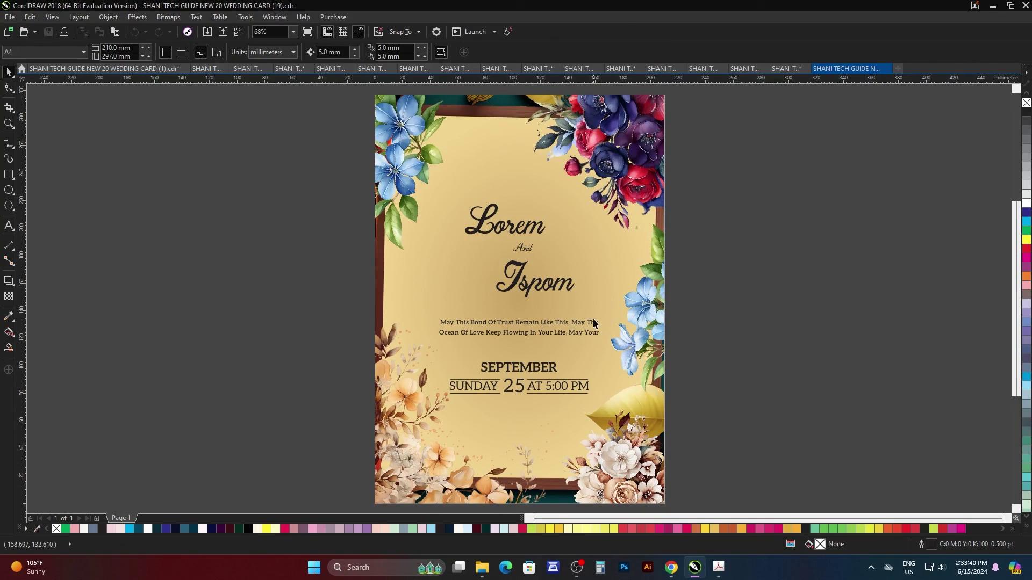
pyautogui.click(609, 304)
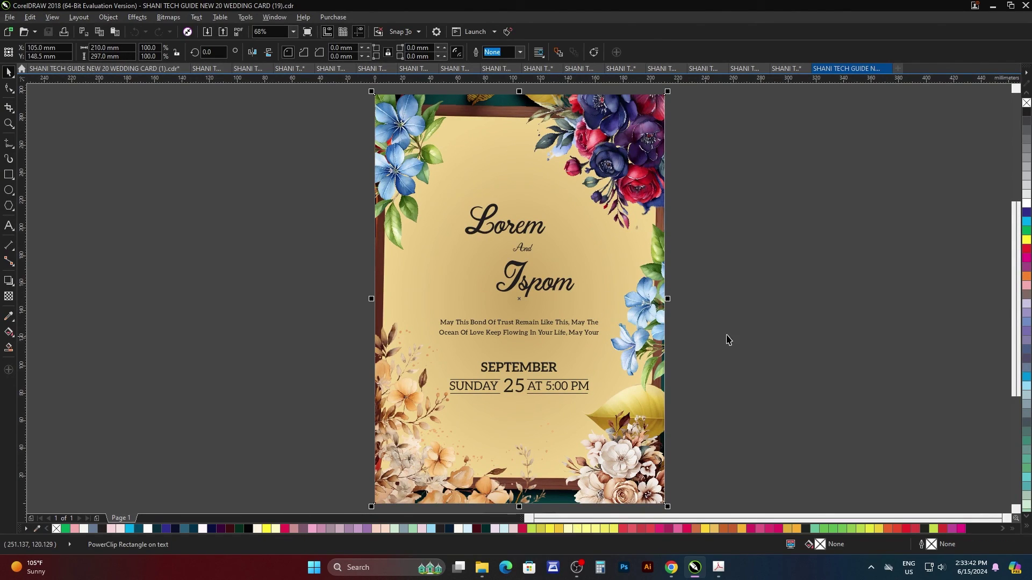
pyautogui.click(741, 332)
pyautogui.doubleClick(733, 337)
pyautogui.click(718, 354)
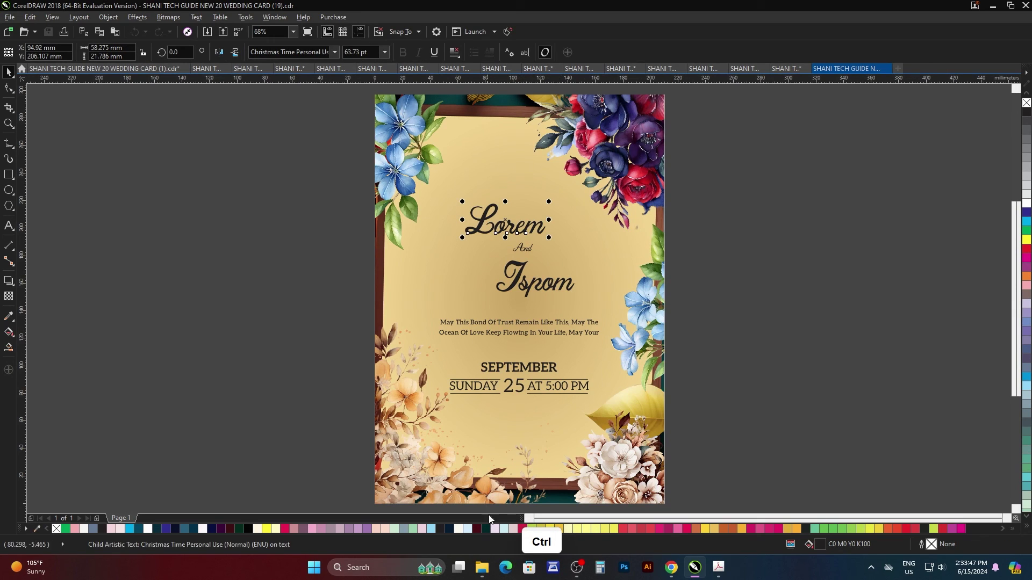
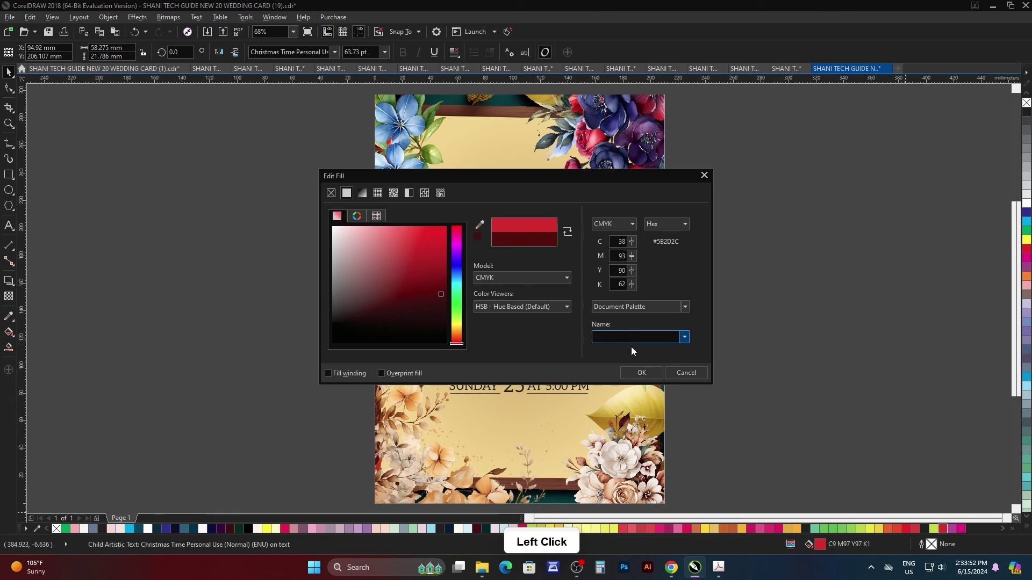
pyautogui.doubleClick(751, 326)
pyautogui.click(547, 286)
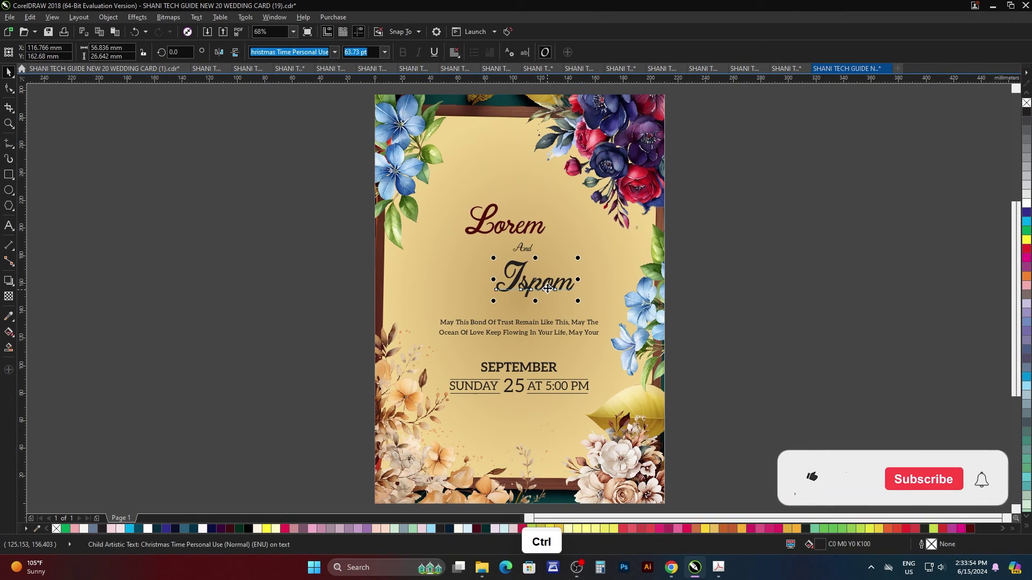
# Step: Repeat the maroon fill on Ispom and the SEPTEMBER date group with Ctrl+R
pyautogui.press('ctrl+r')
pyautogui.click(776, 317)
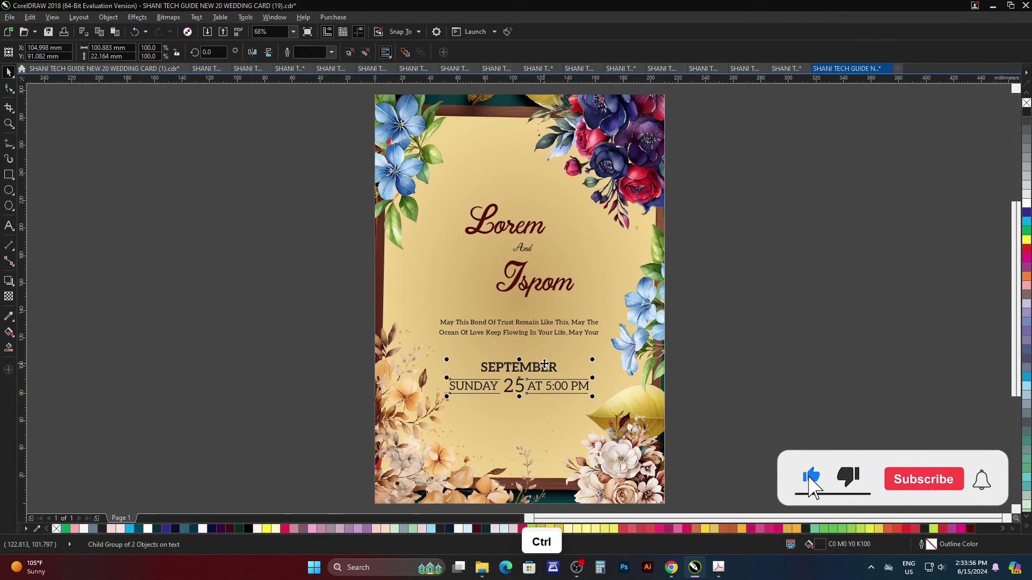
pyautogui.press('ctrl+r')
pyautogui.click(757, 362)
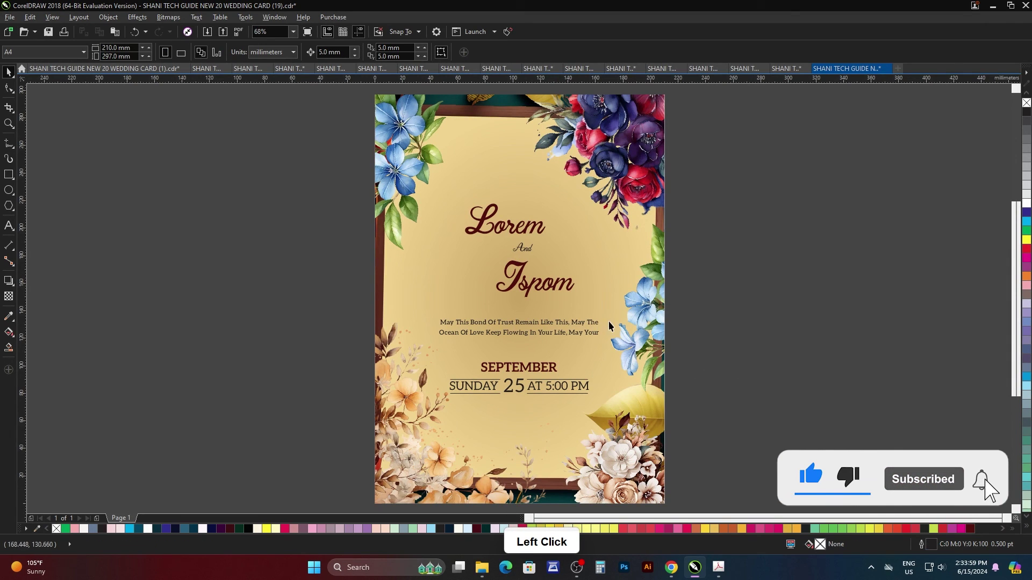
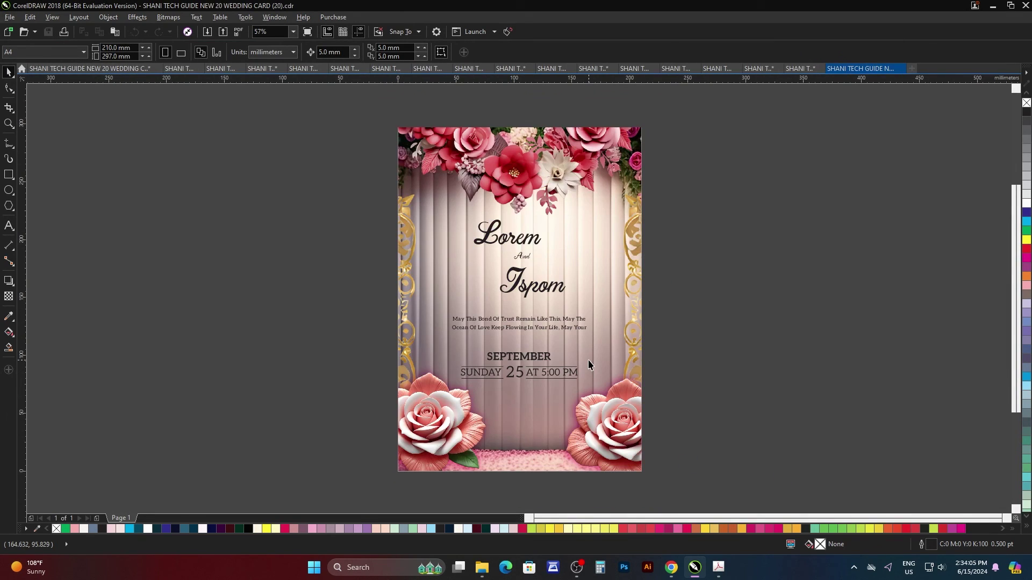
# Step: Preview card (20) full screen, then reach the date text inside the card frame
pyautogui.press('F4')
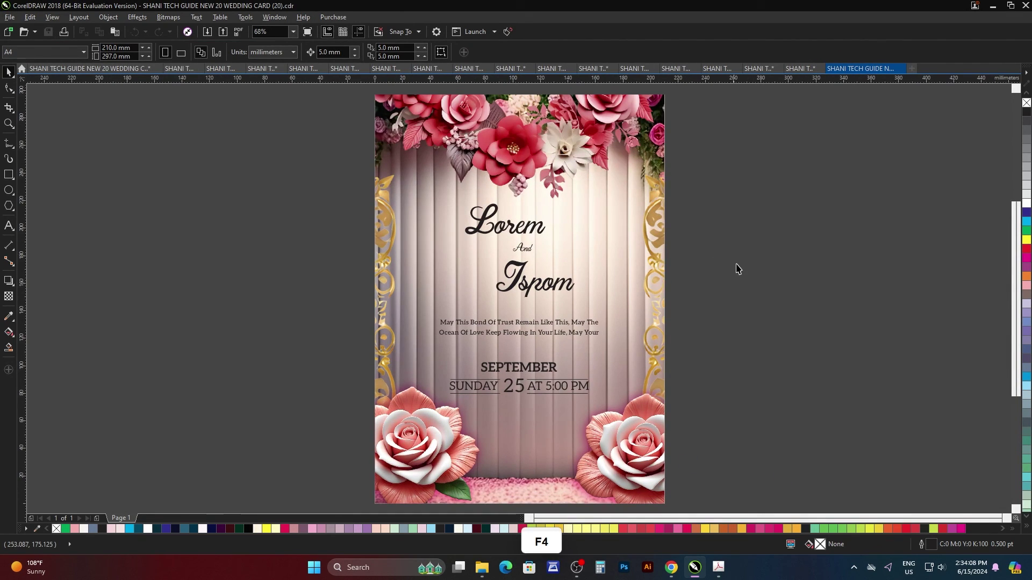
pyautogui.press('F9')
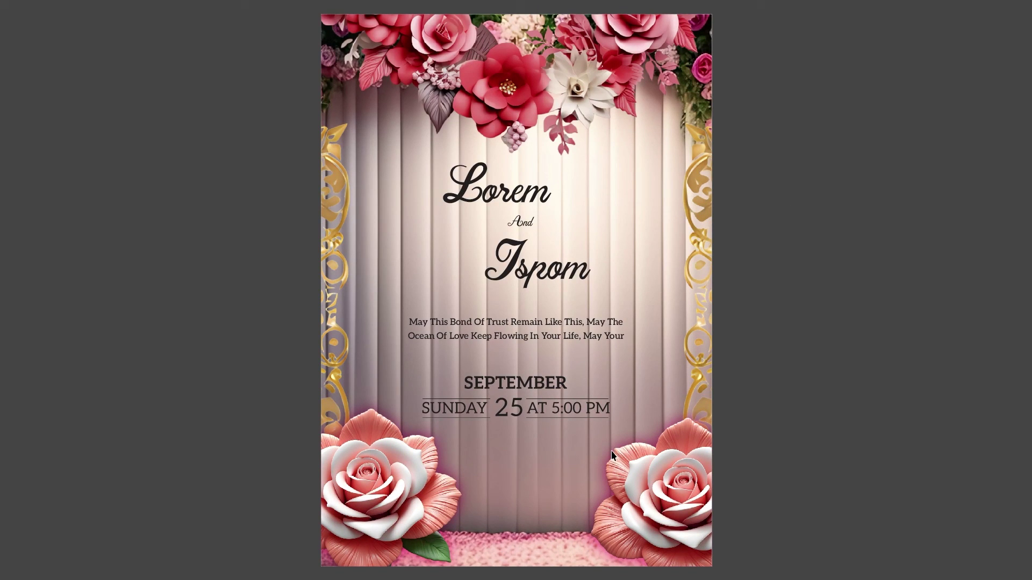
pyautogui.press('F9')
pyautogui.click(541, 376)
pyautogui.click(825, 543)
pyautogui.doubleClick(824, 542)
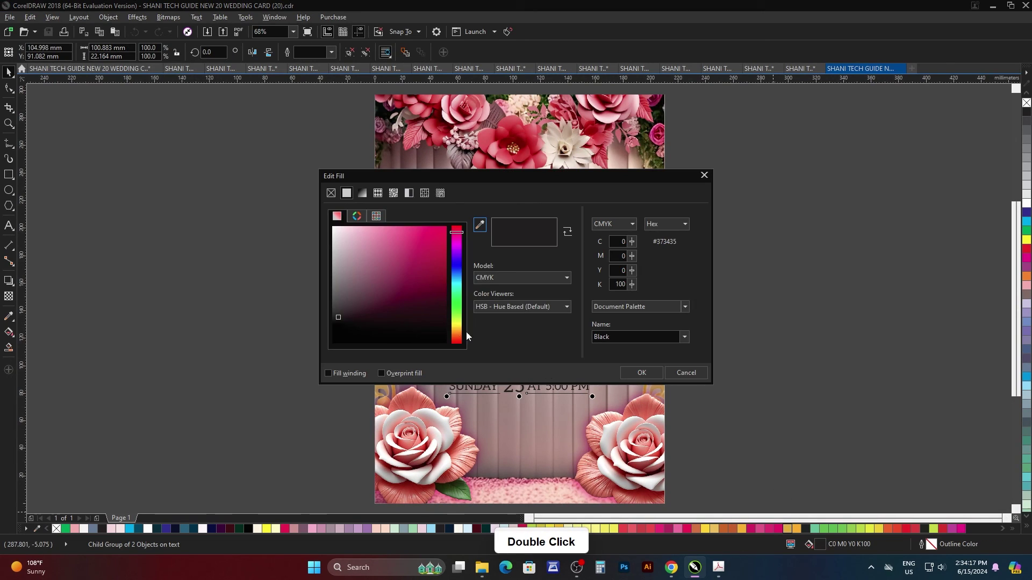
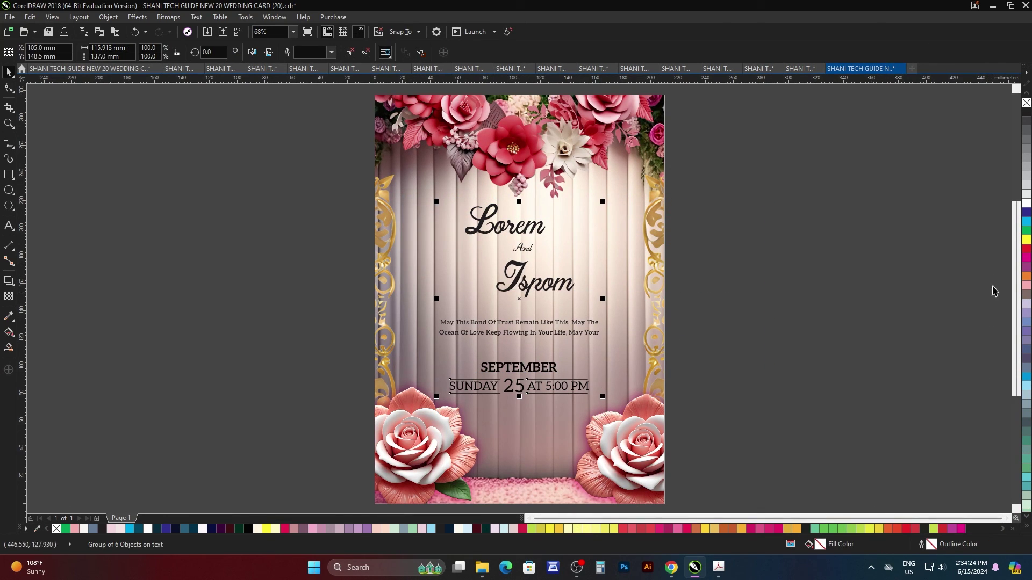
# Step: Give the whole 6-object text group a rich-black fill of CMYK 75/68/65/90 and preview full screen
pyautogui.click(1030, 114)
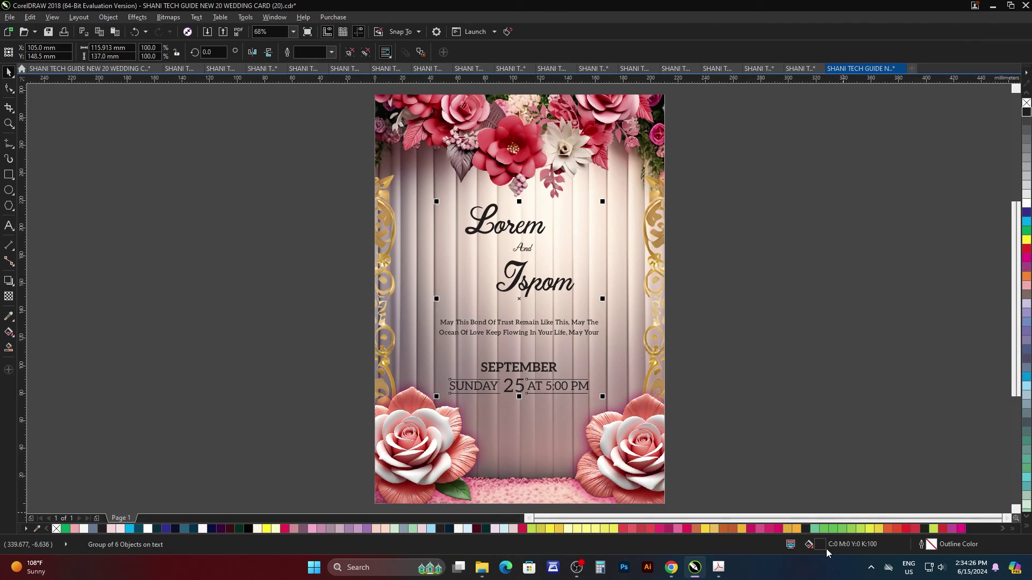
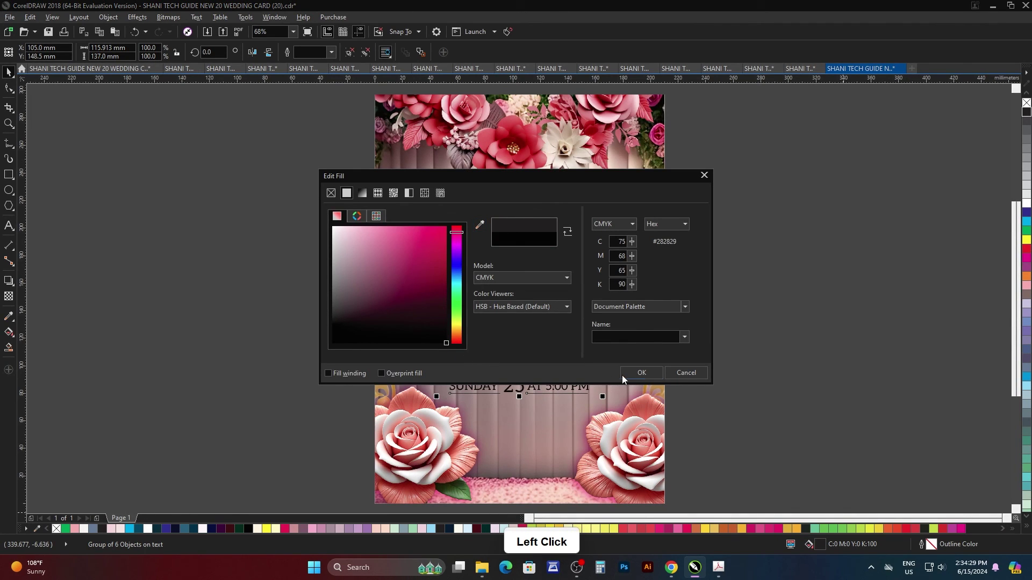
pyautogui.doubleClick(775, 379)
pyautogui.scroll(3)
pyautogui.scroll(-3)
pyautogui.click(815, 320)
pyautogui.press('F4')
pyautogui.press('F9')
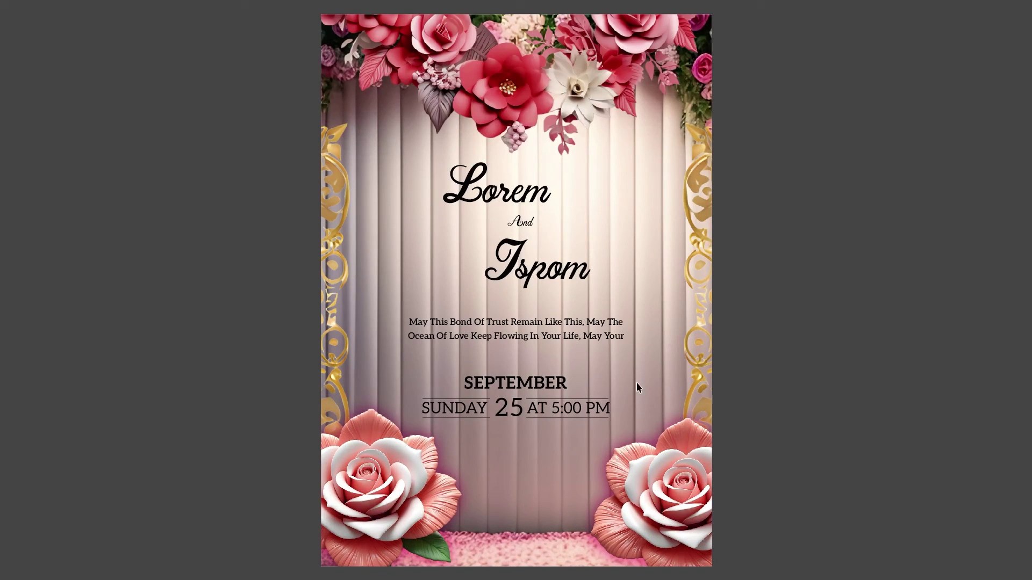